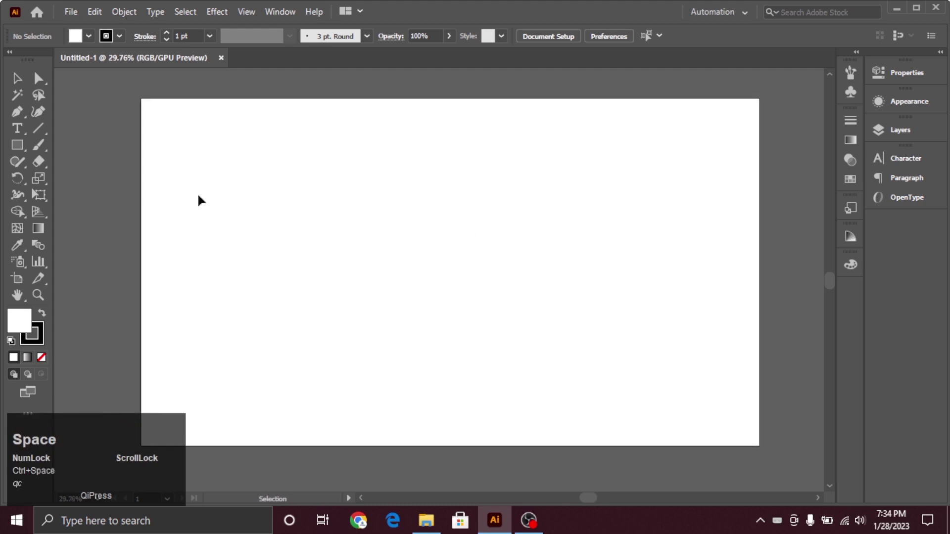
Step: Draw a large white, black-outlined rectangle inset on the artboard and select it
{"action": "left_click_drag", "start_coordinate": [26, 151], "coordinate": [17, 72]}
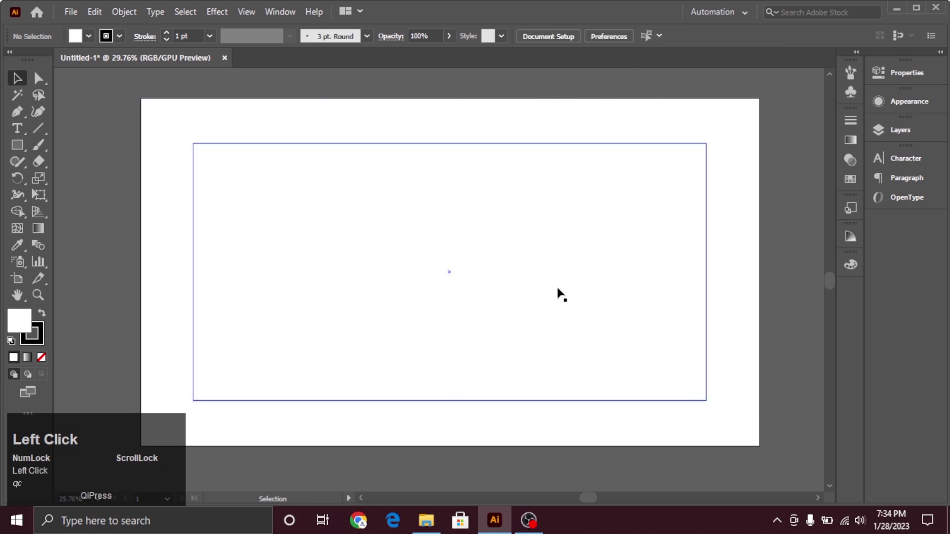
{"action": "left_click", "coordinate": [639, 275]}
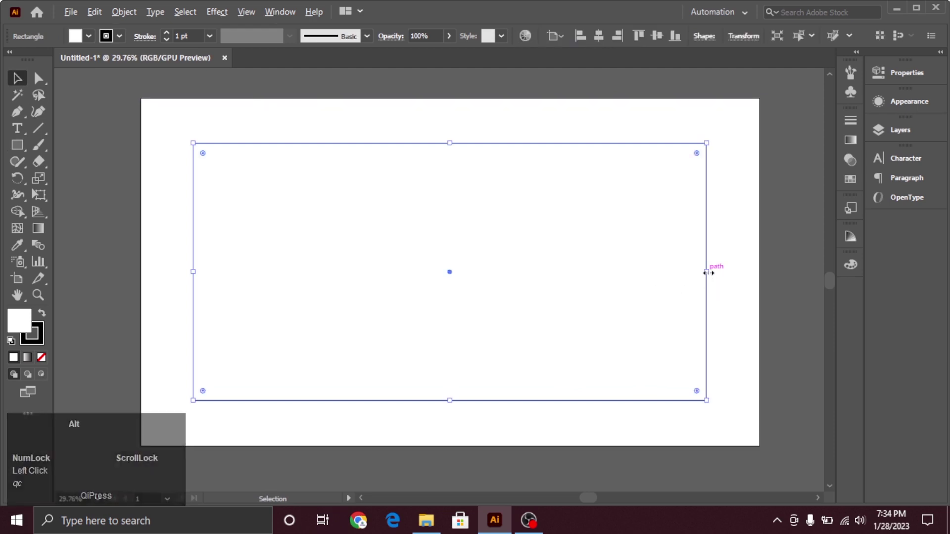
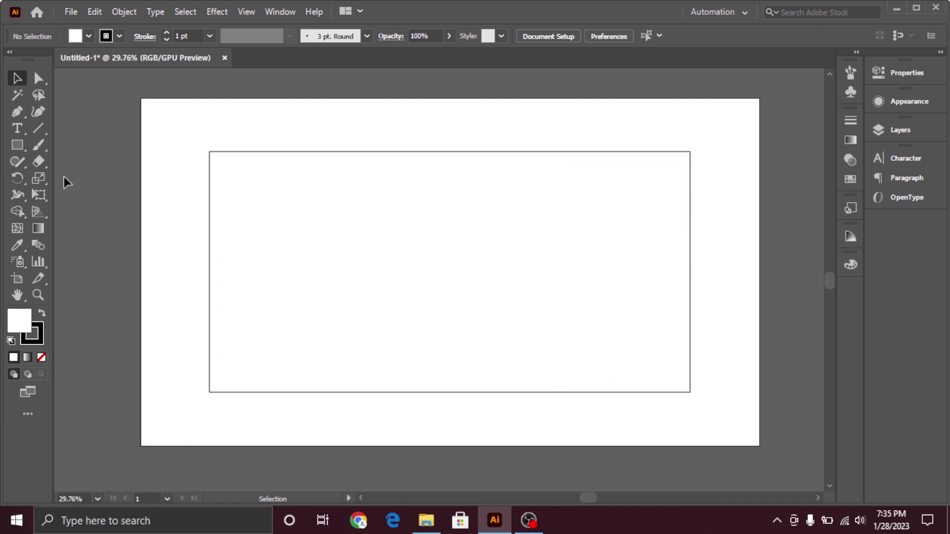
Step: Draw a narrower rectangle over the right side and fill it light cyan #81FFFF
{"action": "left_click", "coordinate": [334, 238]}
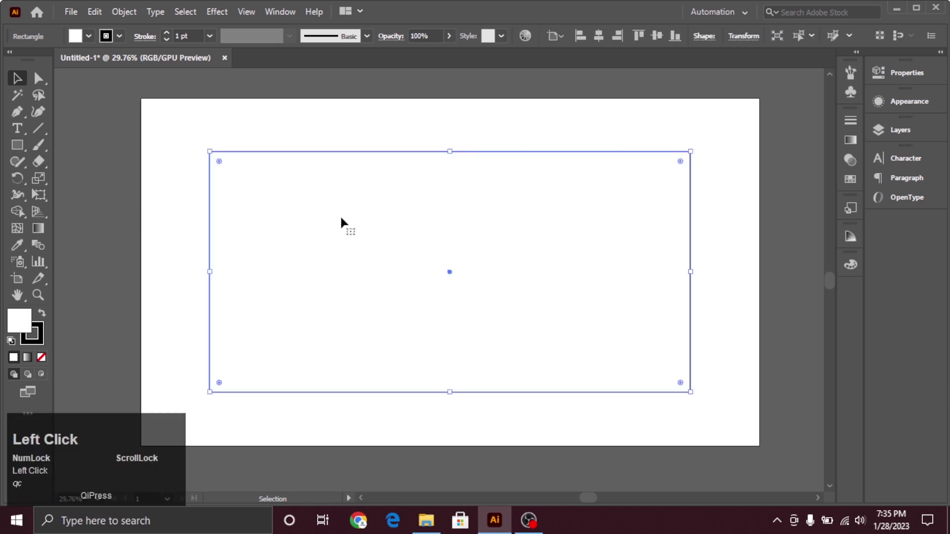
{"action": "left_click_drag", "start_coordinate": [98, 17], "coordinate": [720, 229]}
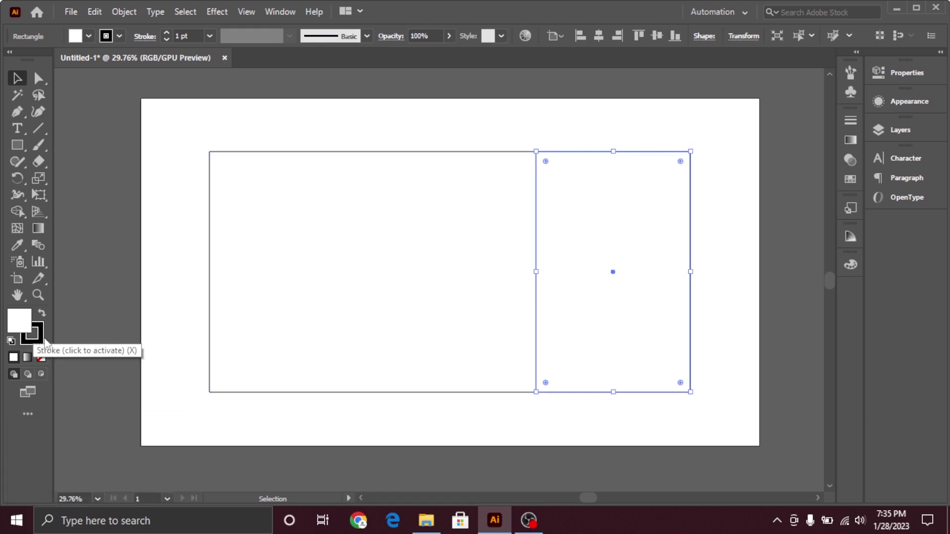
{"action": "left_click", "coordinate": [46, 346]}
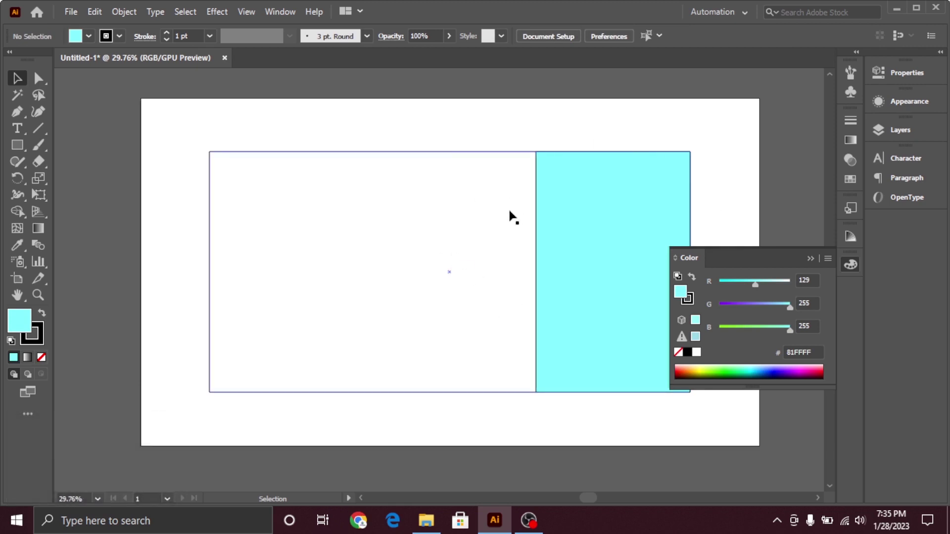
{"action": "left_click", "coordinate": [738, 171]}
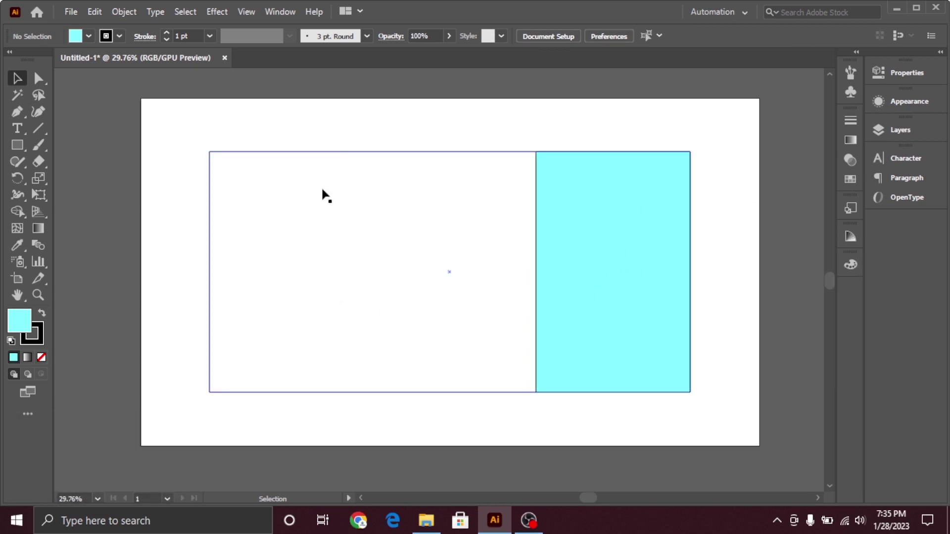
Step: Give the large rectangle a bright-to-dark green linear gradient with no stroke, adjusting midpoint and start colour
{"action": "left_click", "coordinate": [340, 141]}
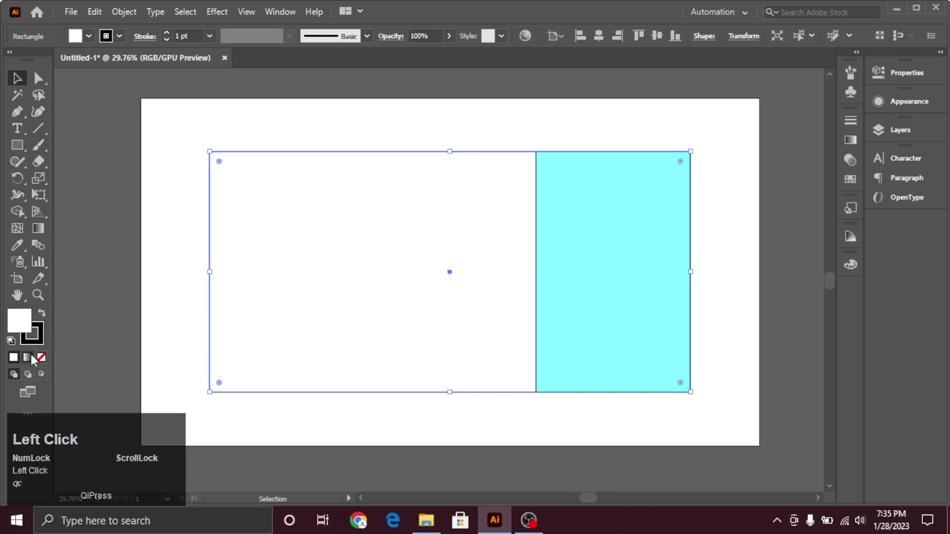
{"action": "left_click_drag", "start_coordinate": [49, 343], "coordinate": [27, 365]}
{"action": "type", "text": "qc"}
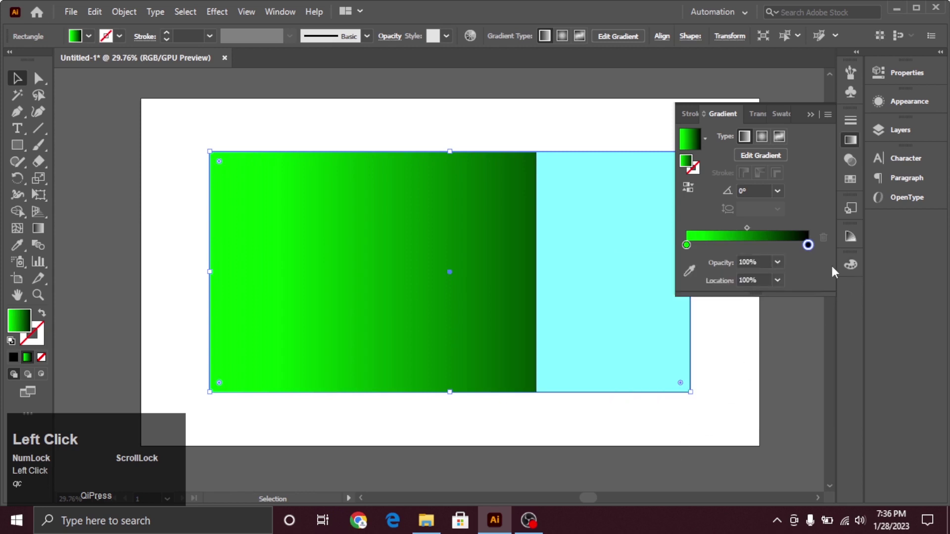
{"action": "left_click_drag", "start_coordinate": [748, 233], "coordinate": [776, 231]}
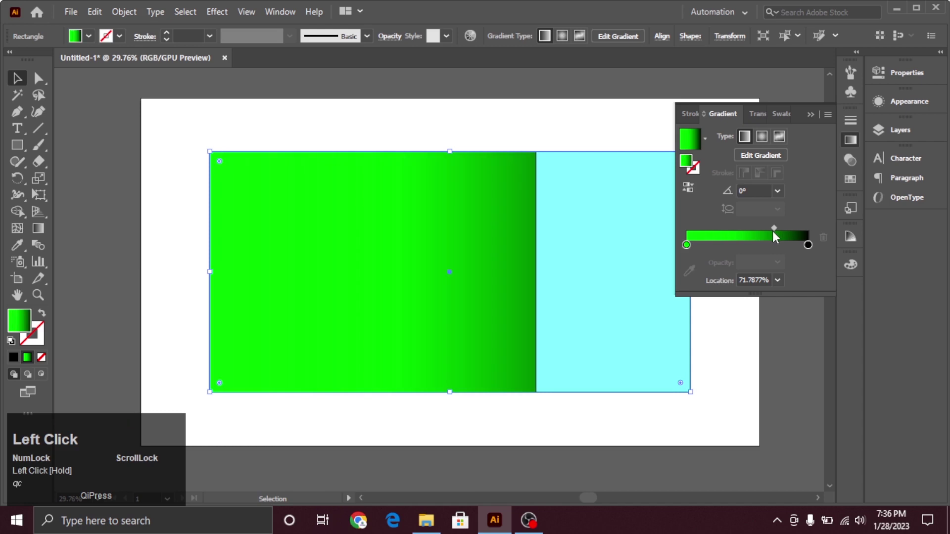
{"action": "left_click_drag", "start_coordinate": [775, 231], "coordinate": [578, 431]}
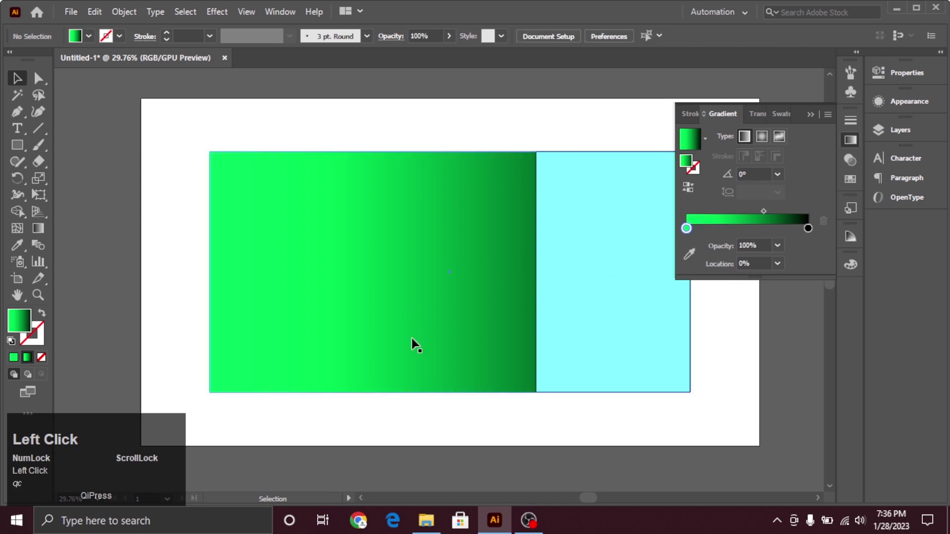
Step: Reverse the gradient to dark at left and shift its midpoint so bright green dominates
{"action": "left_click", "coordinate": [424, 281]}
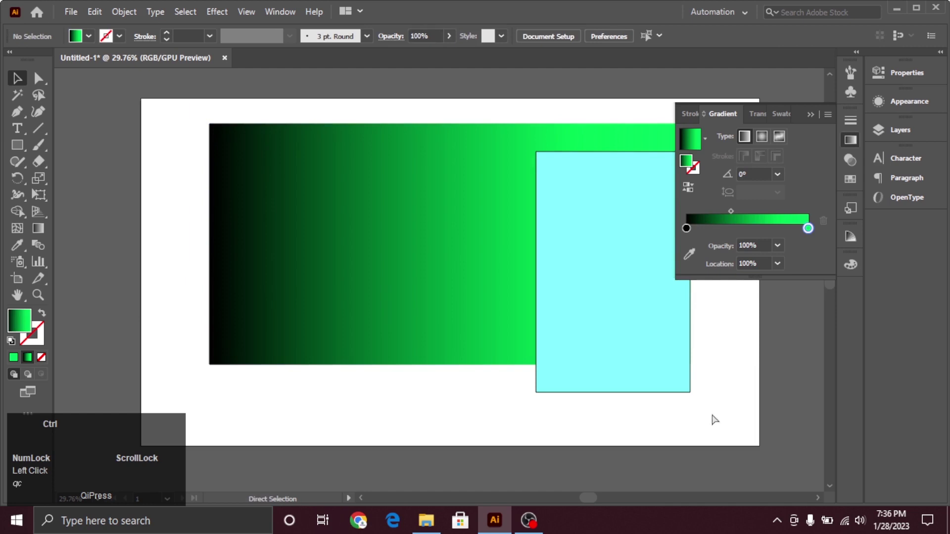
{"action": "key", "text": "ctrl+z"}
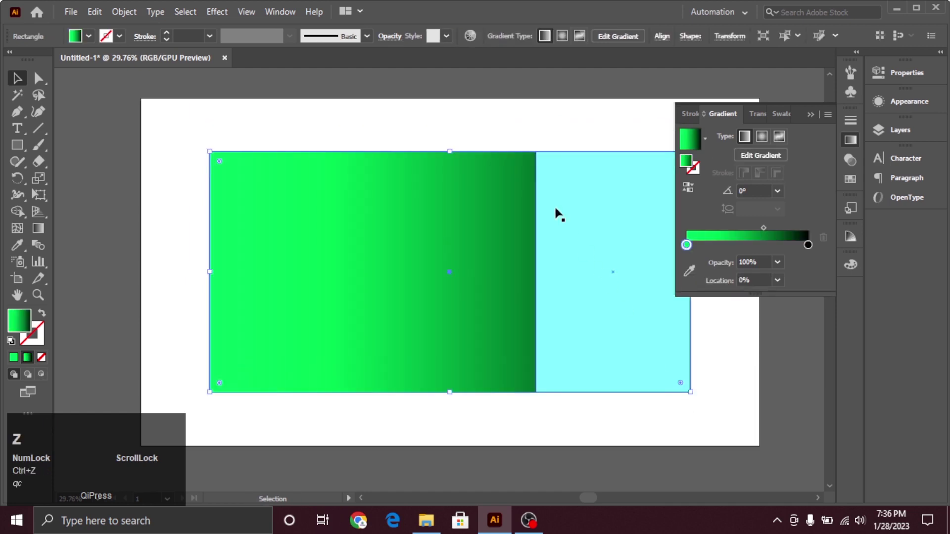
{"action": "left_click", "coordinate": [498, 118]}
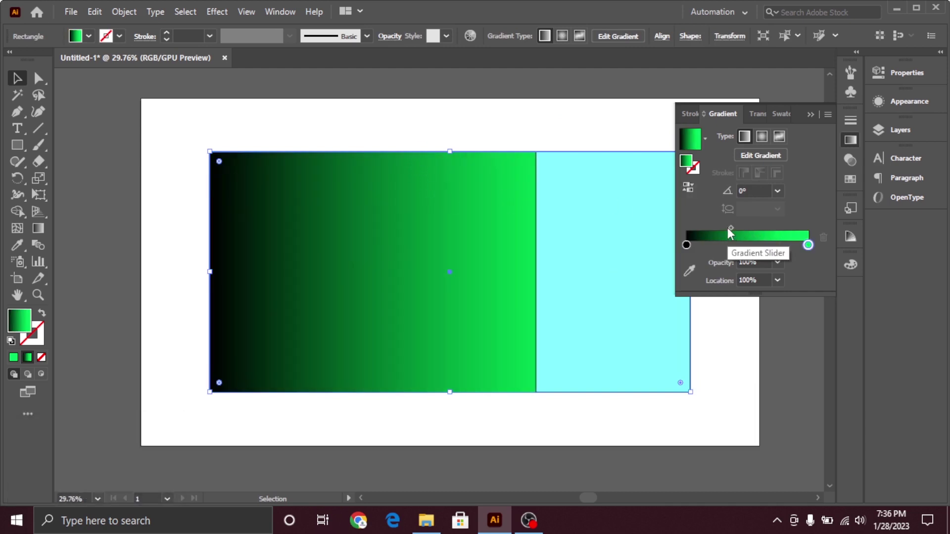
{"action": "left_click_drag", "start_coordinate": [732, 234], "coordinate": [41, 235]}
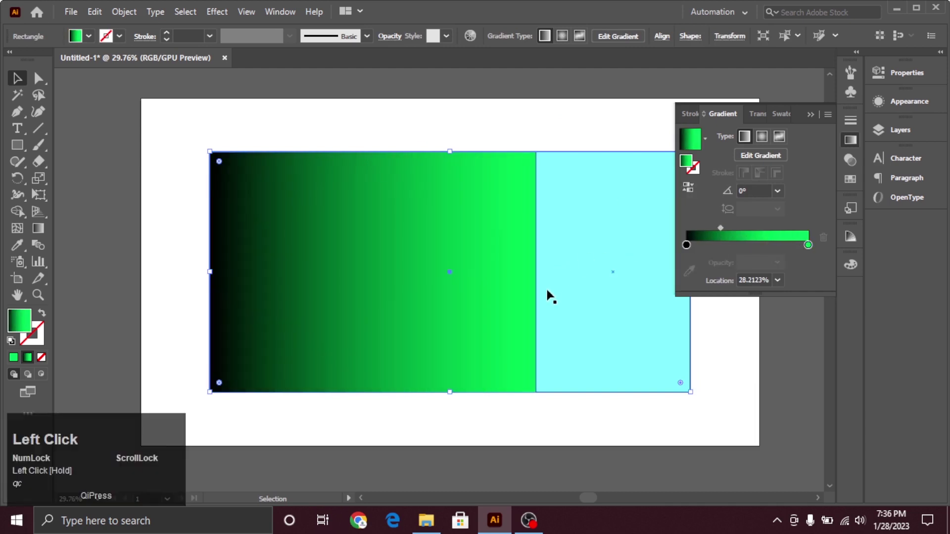
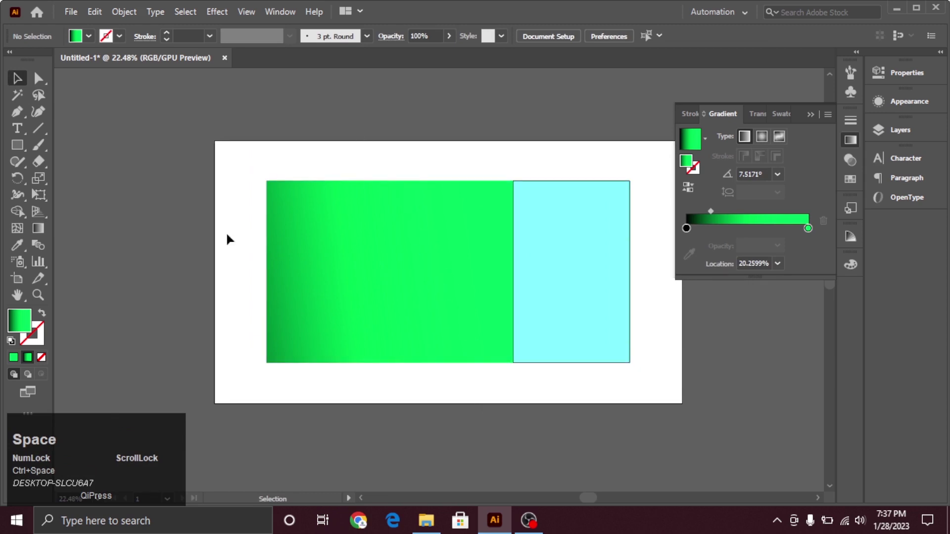
Step: Choose the Polygon tool from the shape tools to draw the tall cyan hexagon
{"action": "double_click", "coordinate": [594, 277]}
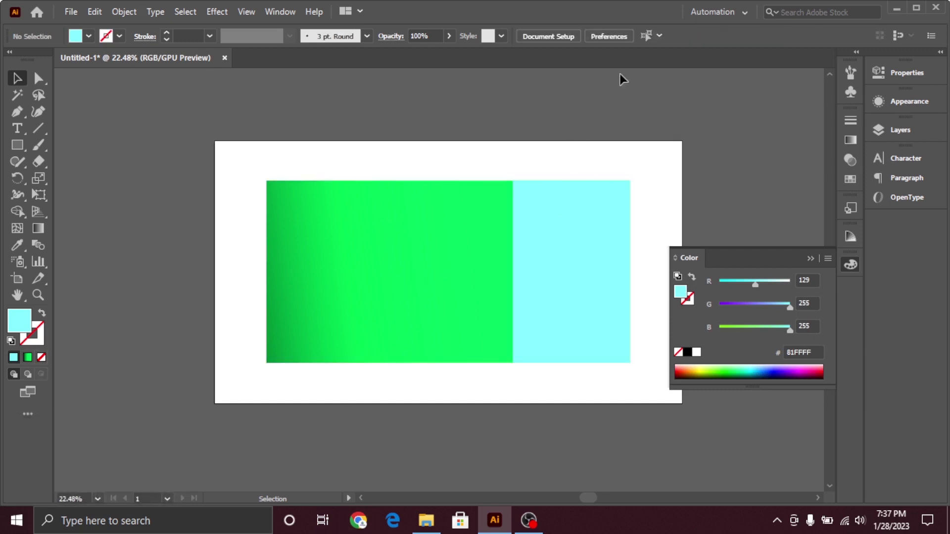
{"action": "right_click", "coordinate": [19, 172]}
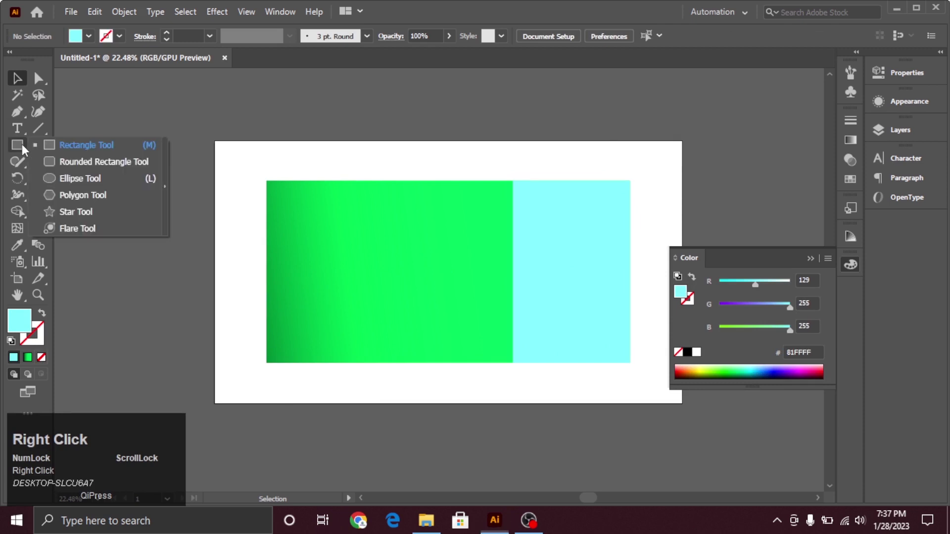
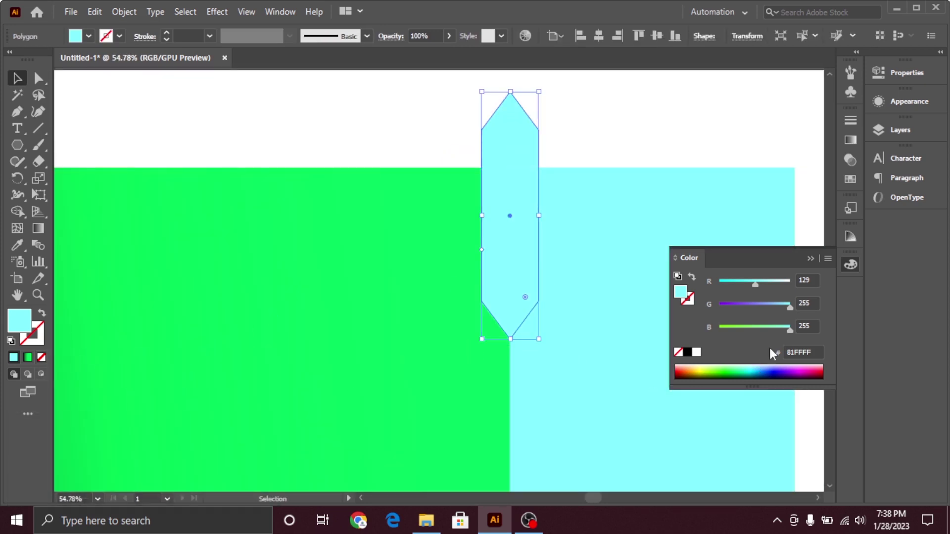
Step: Fill the hexagon with the green gradient darkening toward its right edge and select it for duplicating
{"action": "left_click_drag", "start_coordinate": [757, 289], "coordinate": [330, 179]}
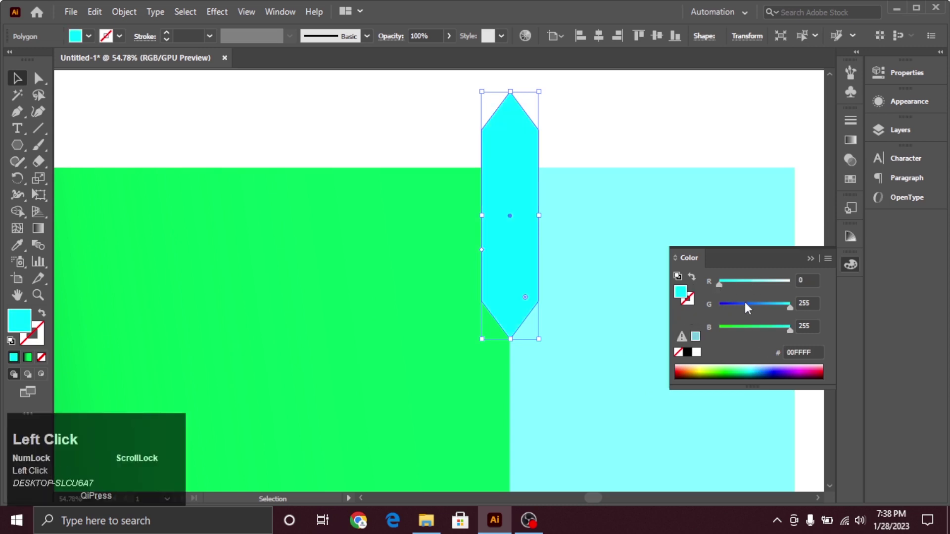
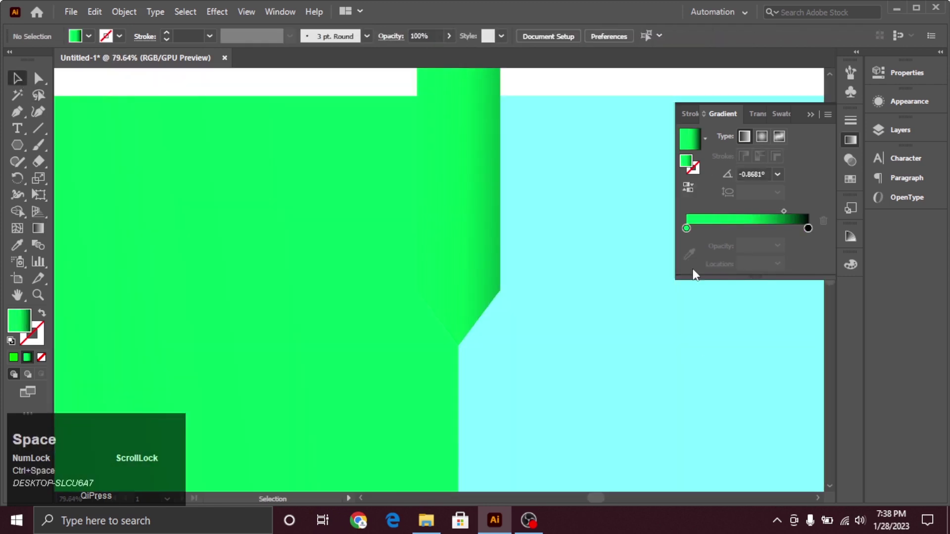
{"action": "left_click", "coordinate": [482, 238]}
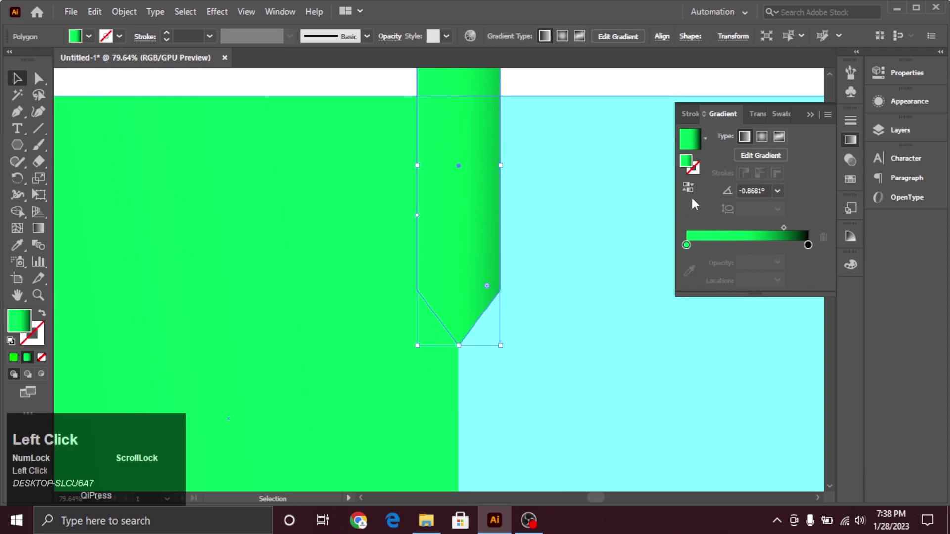
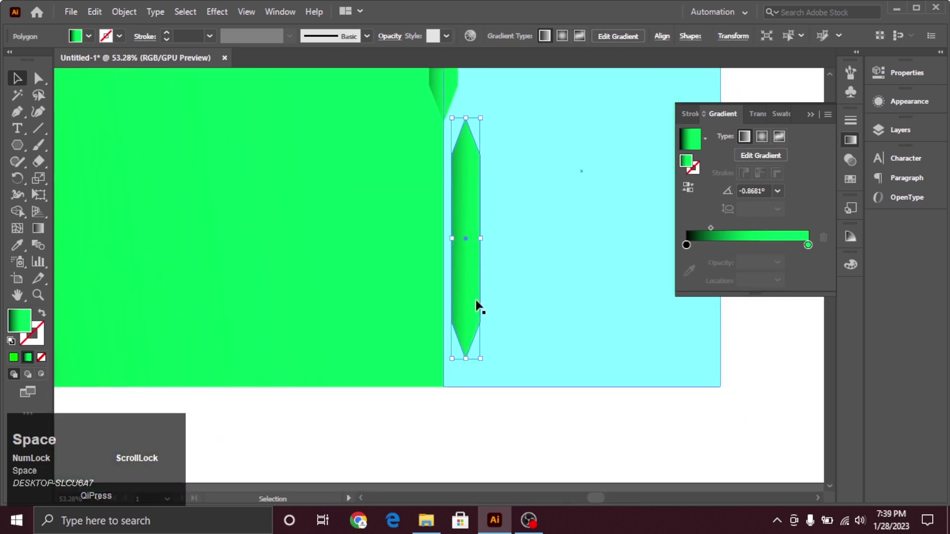
Step: Move a hexagon down over the banner's bottom edge and select its upper anchor point with Direct Selection
{"action": "left_click_drag", "start_coordinate": [470, 291], "coordinate": [426, 341]}
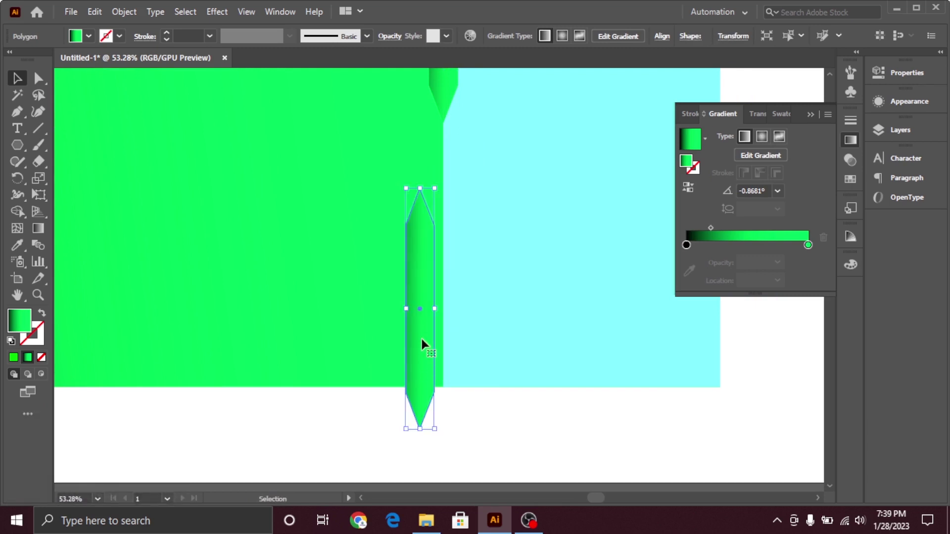
{"action": "left_click", "coordinate": [426, 339]}
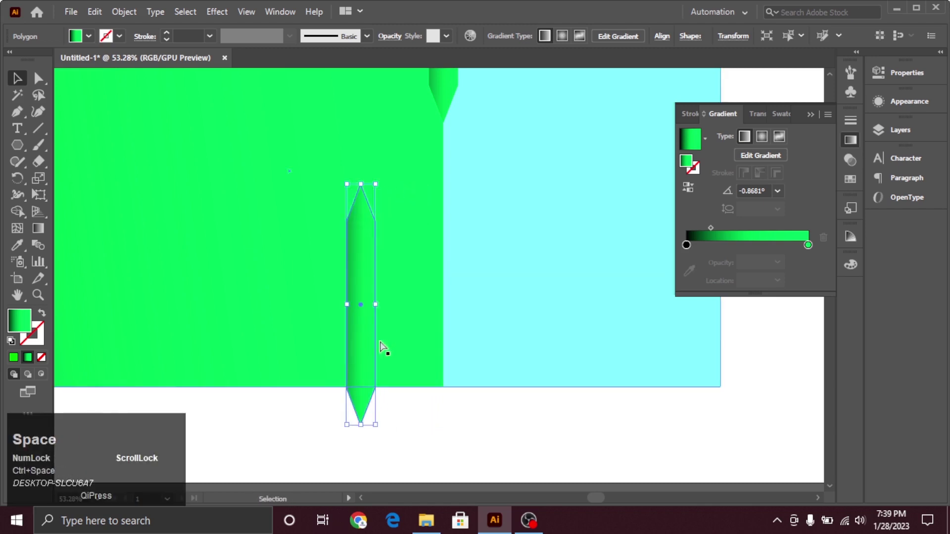
{"action": "key", "text": "ctrl+z"}
{"action": "left_click", "coordinate": [425, 373]}
{"action": "key", "text": "space"}
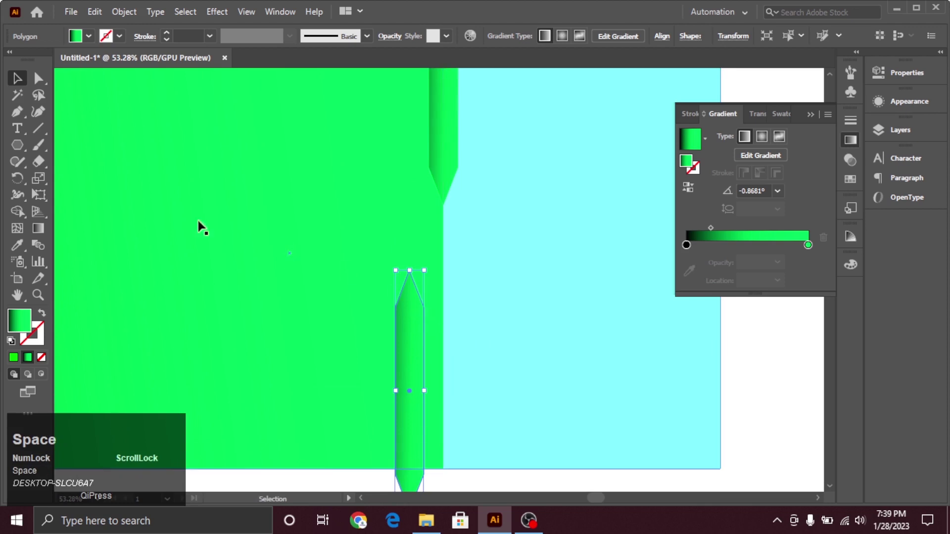
{"action": "left_click", "coordinate": [46, 79]}
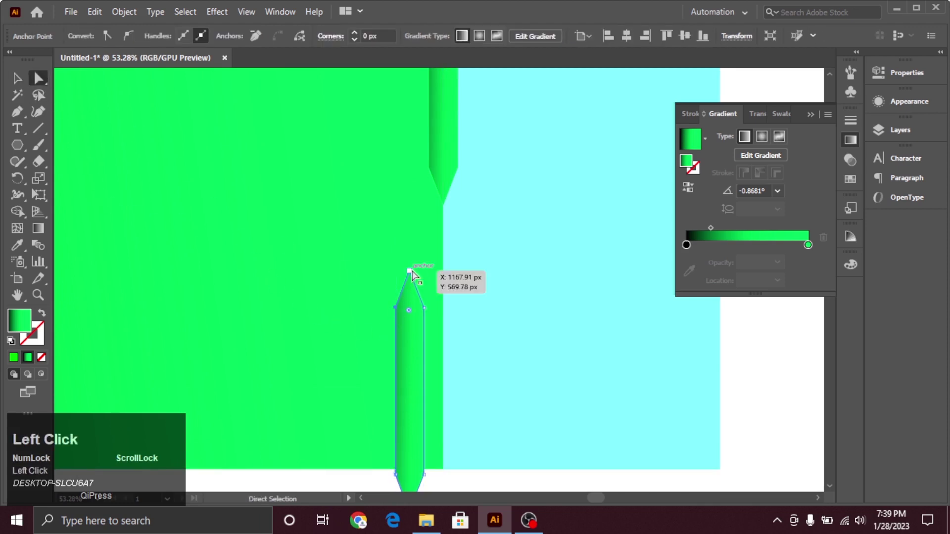
{"action": "left_click", "coordinate": [416, 273]}
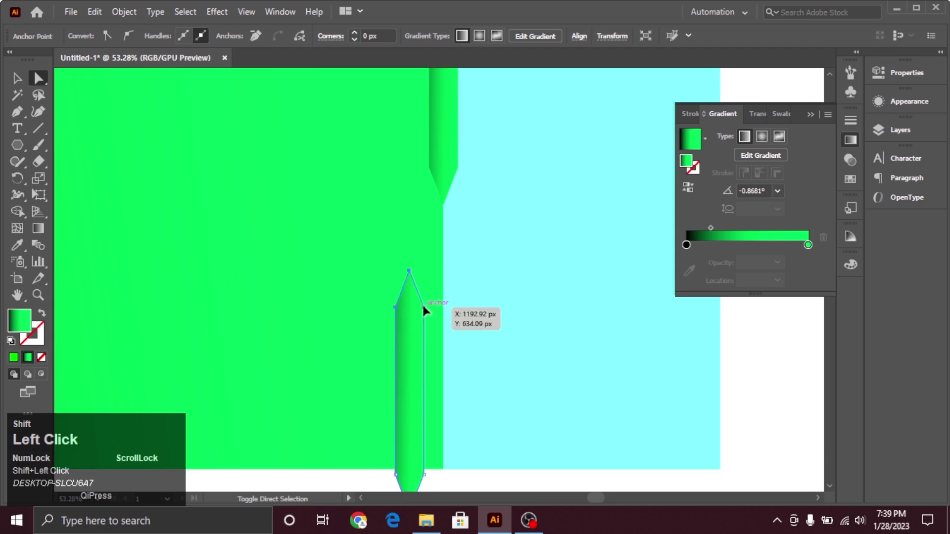
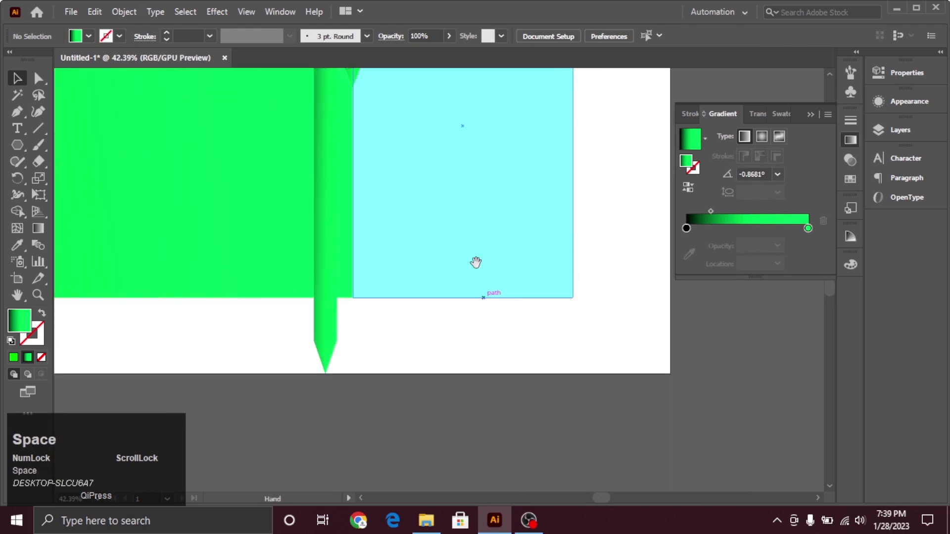
Step: Adjust the strip's green gradient end, then cut away the tip extending above the banner with Shape Builder
{"action": "left_click", "coordinate": [409, 244]}
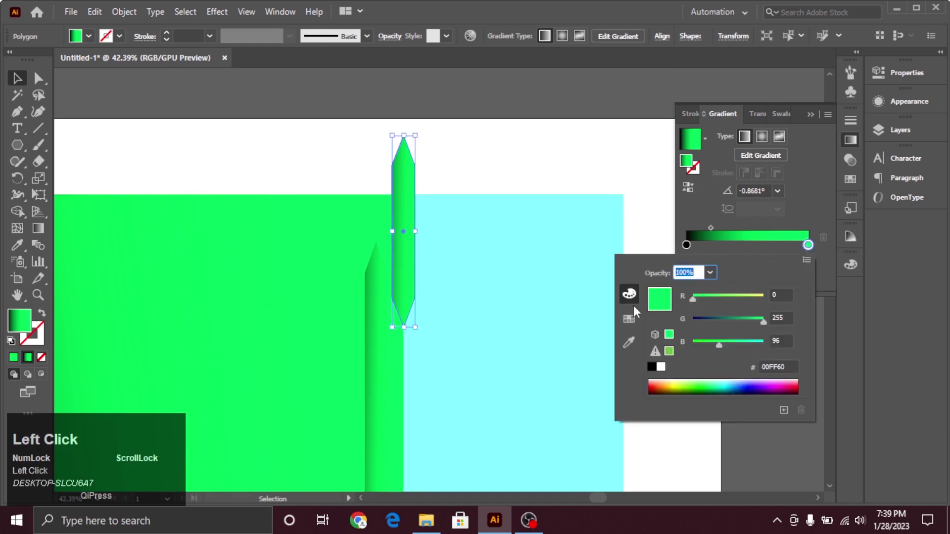
{"action": "left_click_drag", "start_coordinate": [731, 349], "coordinate": [527, 220]}
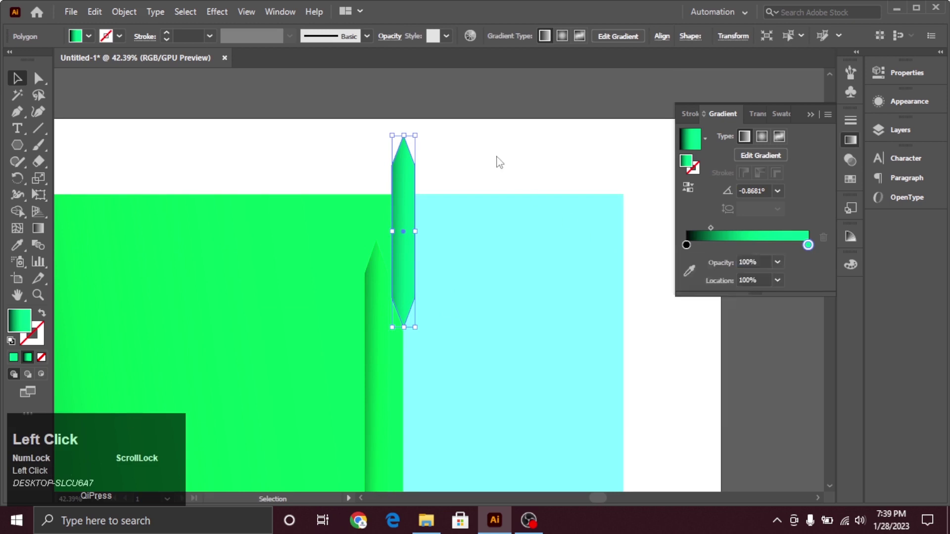
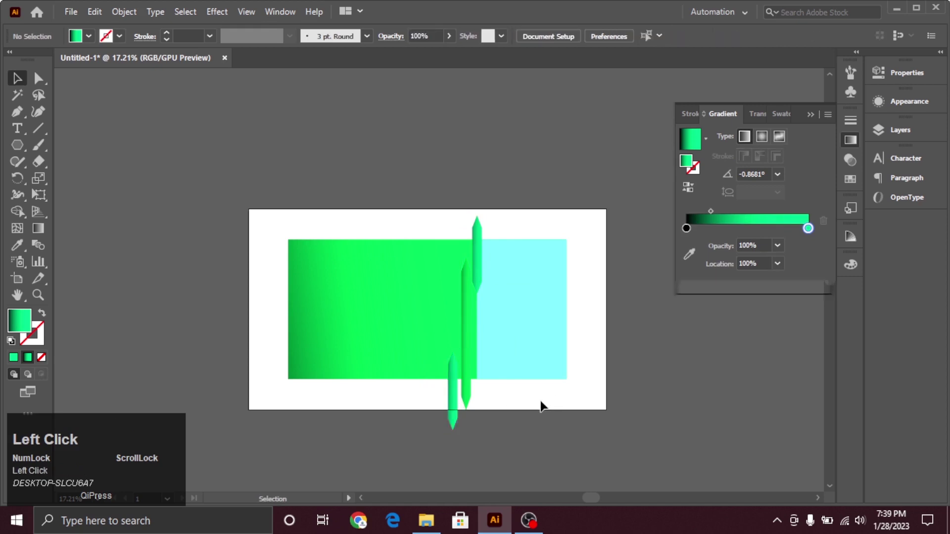
{"action": "key", "text": "ctrl+space"}
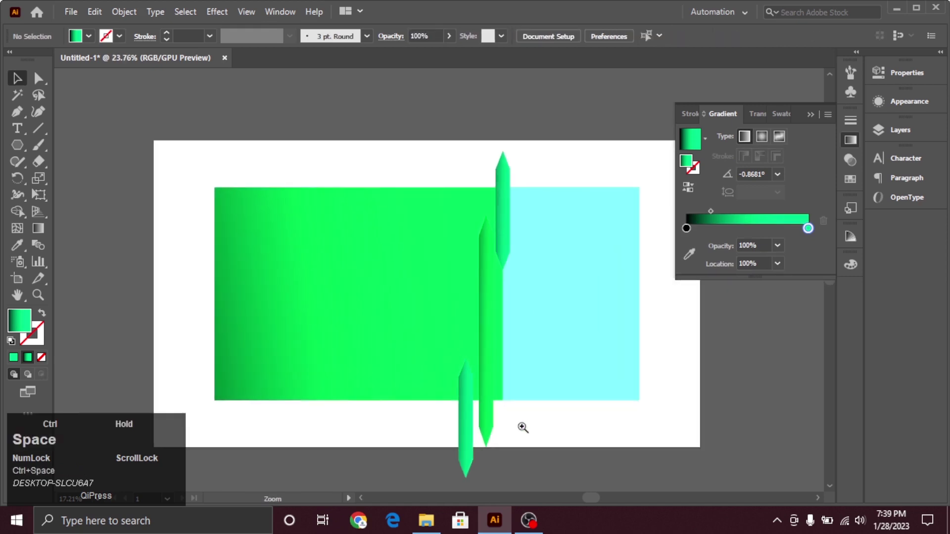
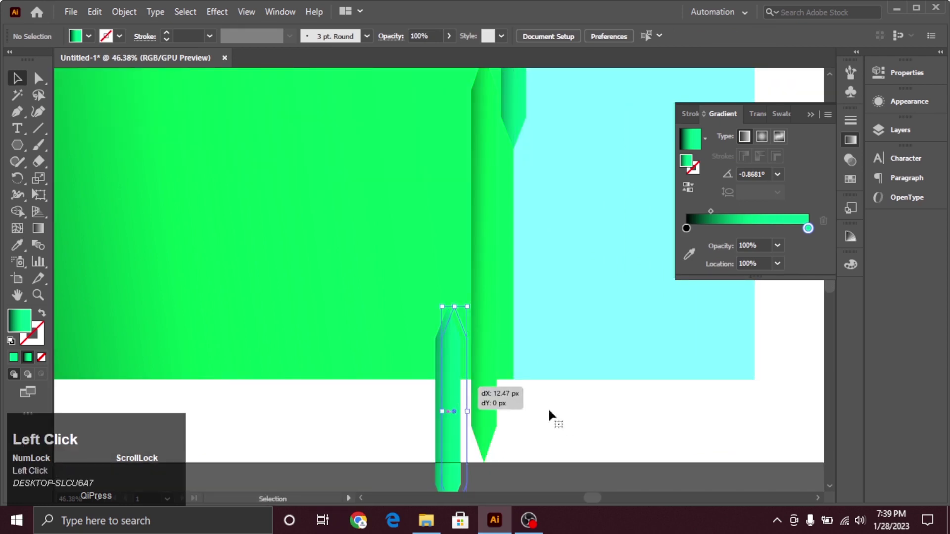
{"action": "type", "text": "qc"}
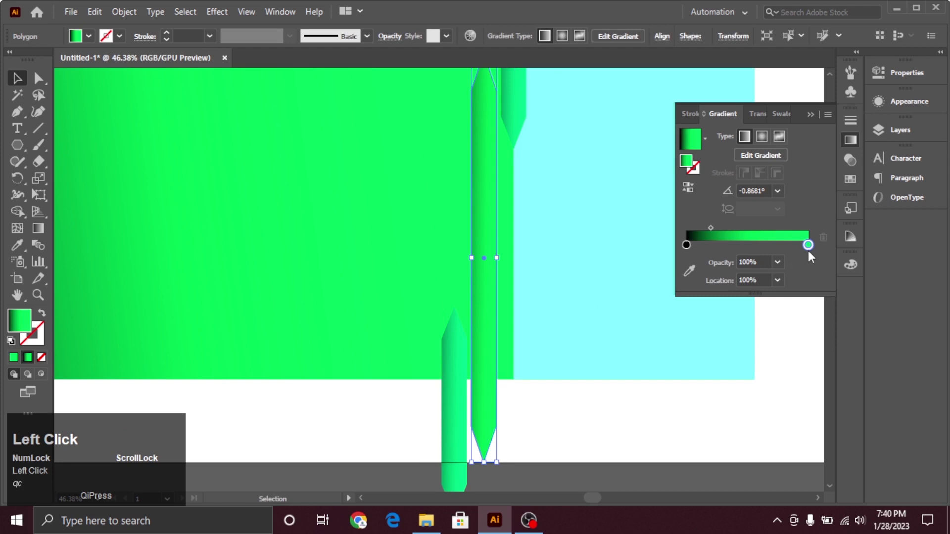
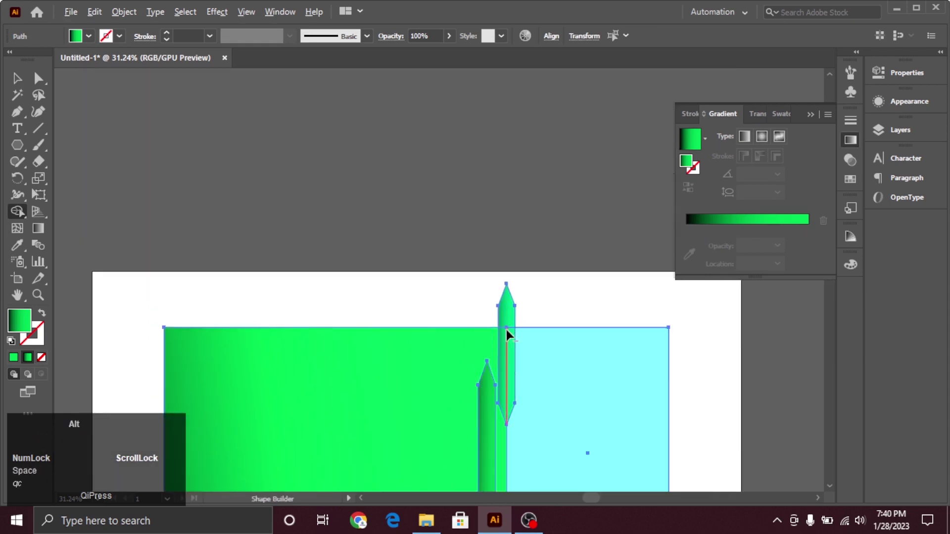
{"action": "left_click", "coordinate": [511, 311]}
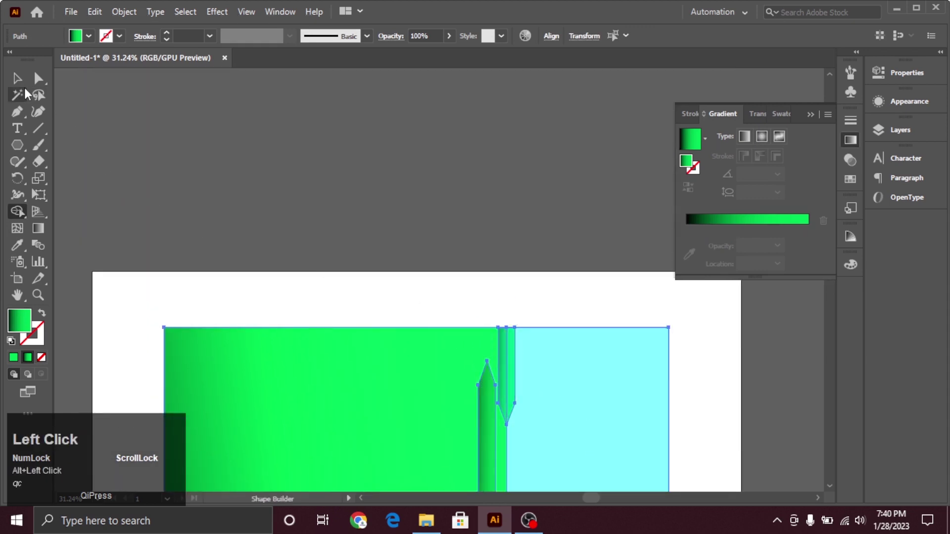
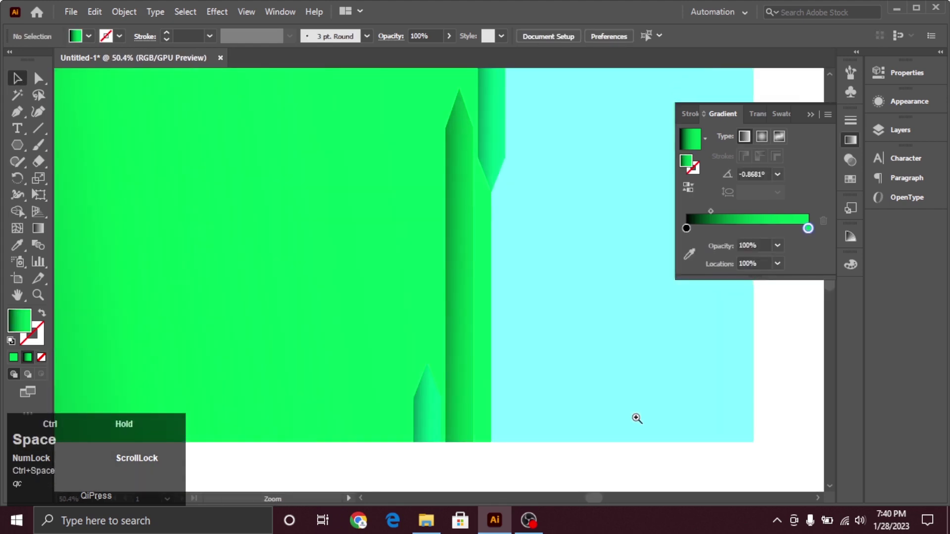
{"action": "key", "text": "ctrl+space"}
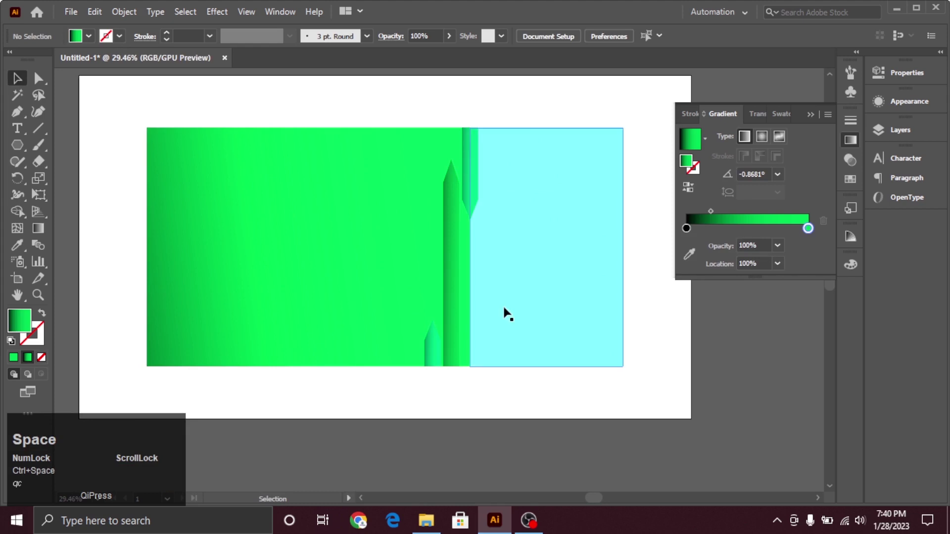
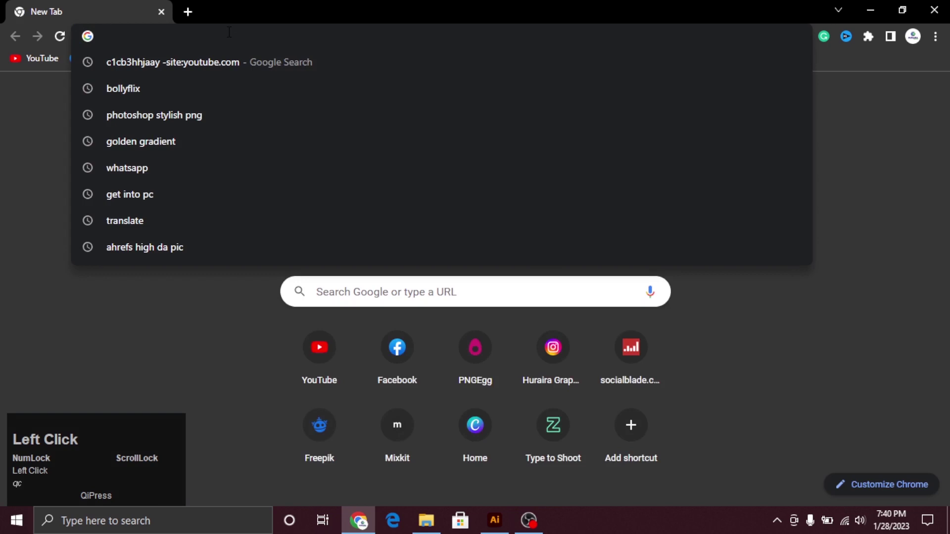
Step: Run a Google search for 'student boy pic' from a new Chrome tab
{"action": "key", "text": "s"}
{"action": "type", "text": "stu"}
{"action": "type", "text": "eny"}
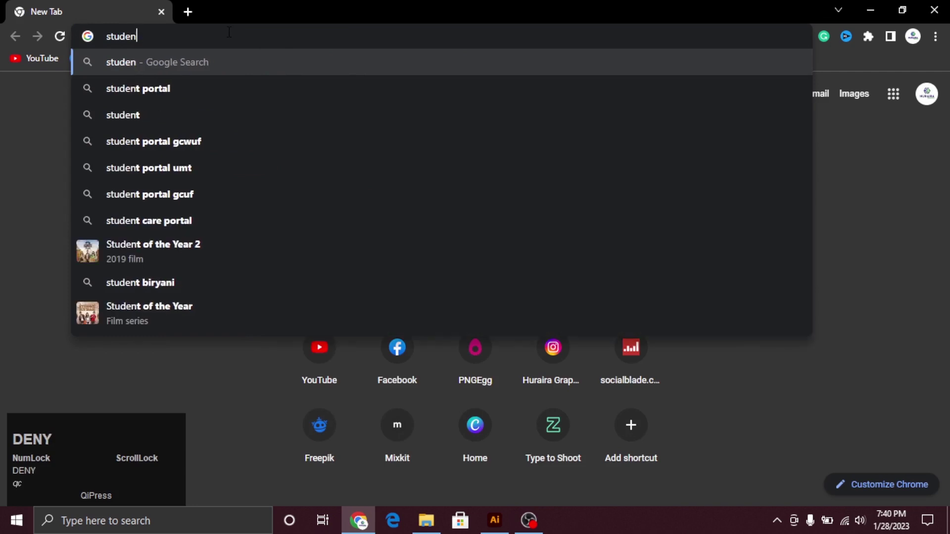
{"action": "key", "text": "space"}
{"action": "type", "text": "b"}
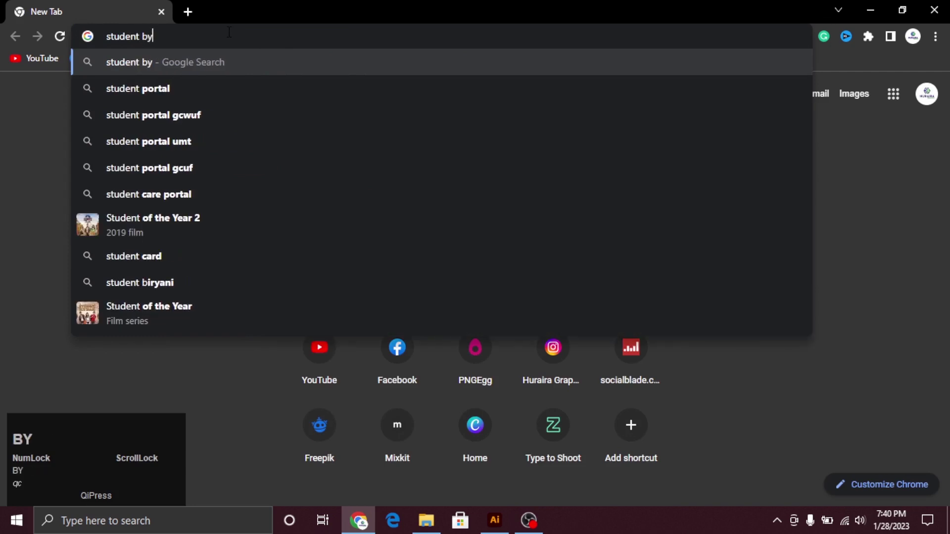
{"action": "type", "text": "y"}
{"action": "key", "text": "space"}
{"action": "type", "text": "p"}
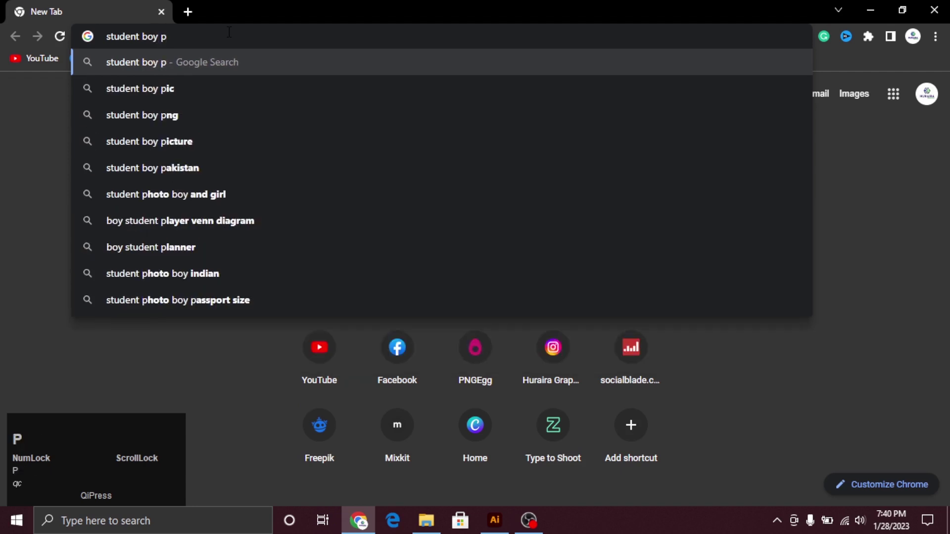
{"action": "key", "text": "Down"}
{"action": "key", "text": "Return"}
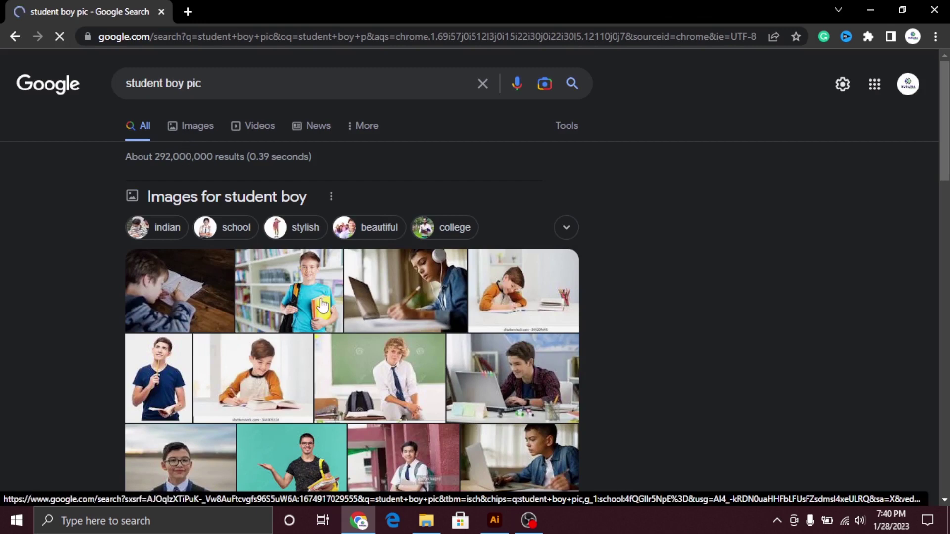
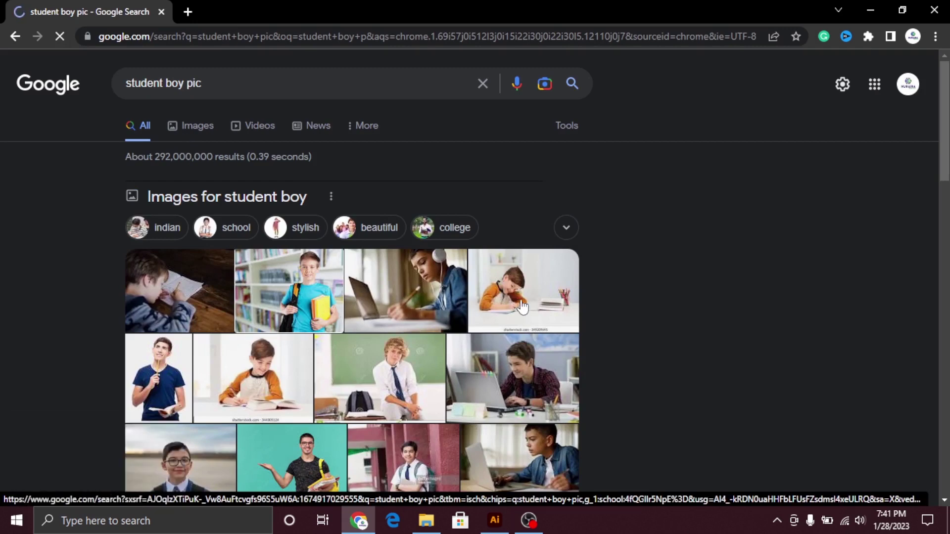
Step: Type the headline '2022 / school / admission / open' on four lines above the banner with the Type tool
{"action": "left_click", "coordinate": [505, 526]}
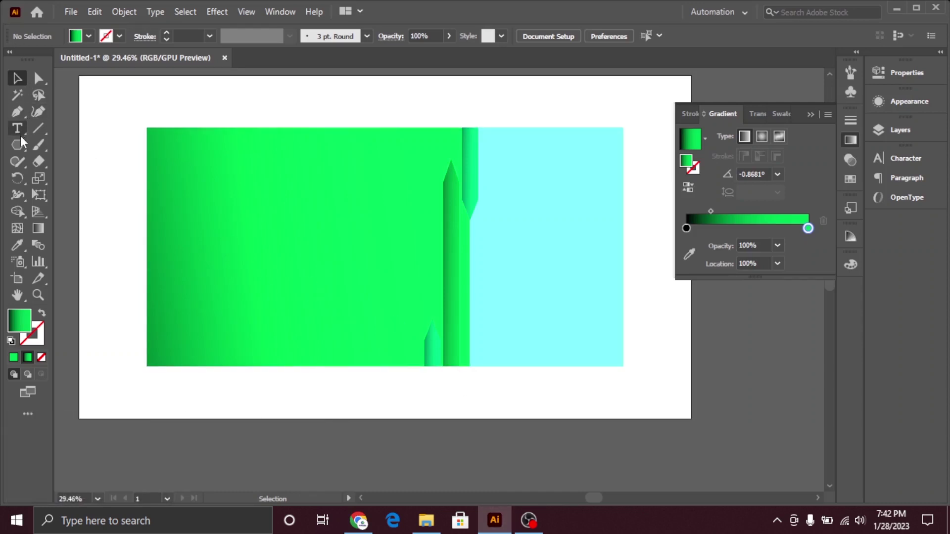
{"action": "left_click", "coordinate": [22, 138]}
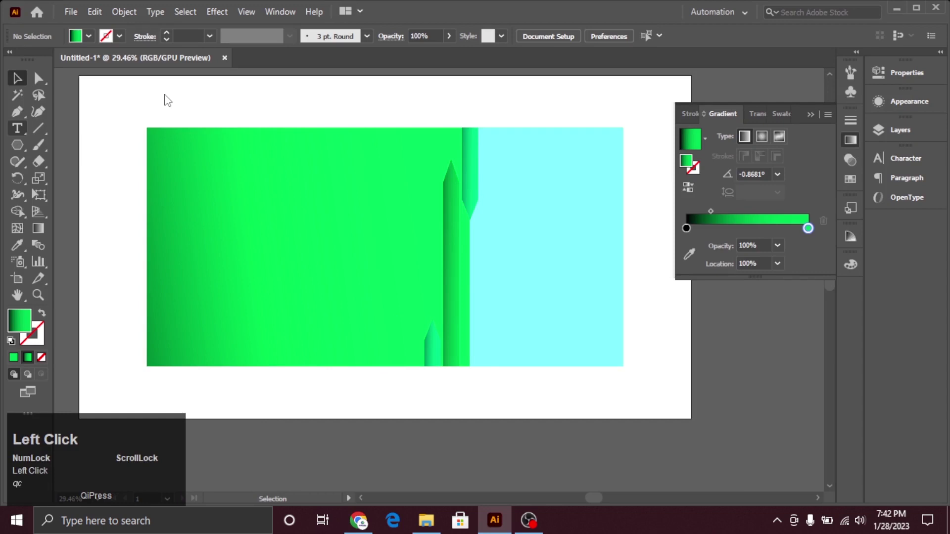
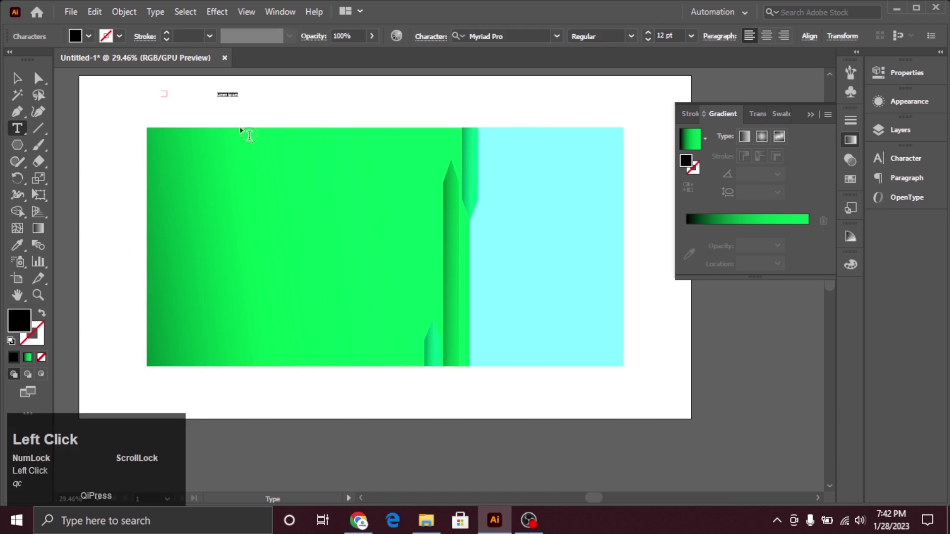
{"action": "type", "text": "2022"}
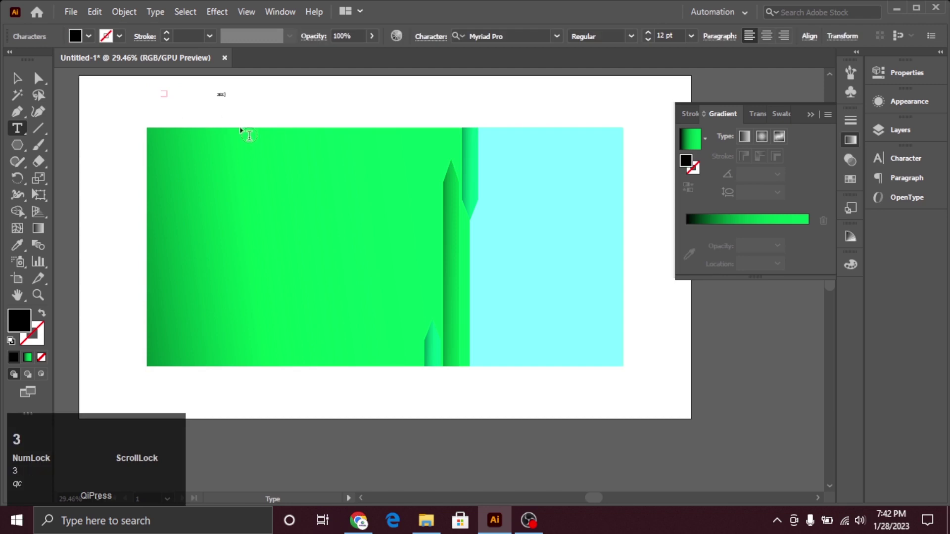
{"action": "key", "text": "Return"}
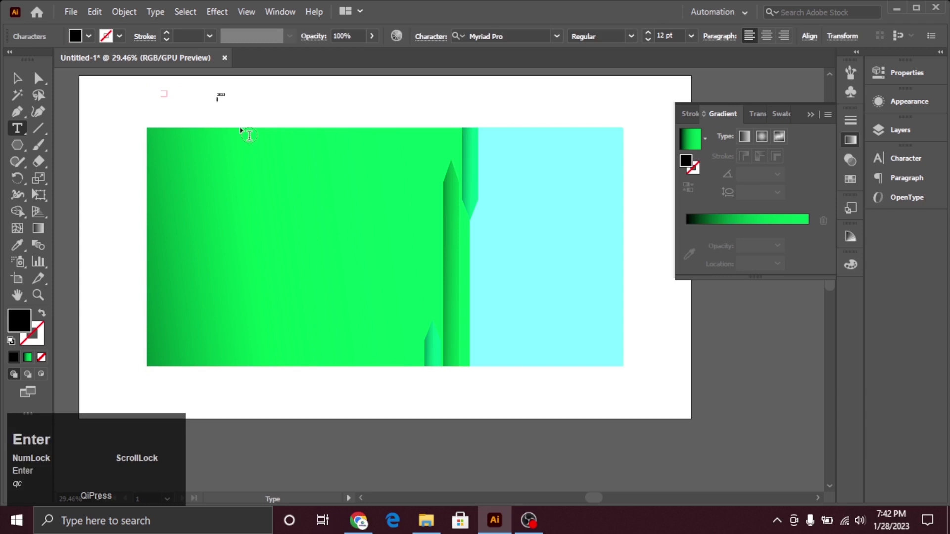
{"action": "type", "text": "schoo"}
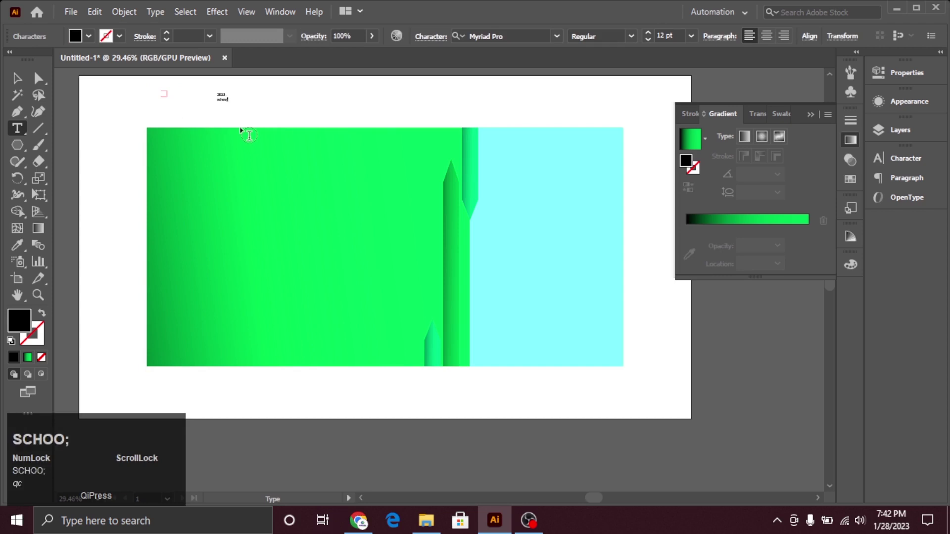
{"action": "key", "text": "l"}
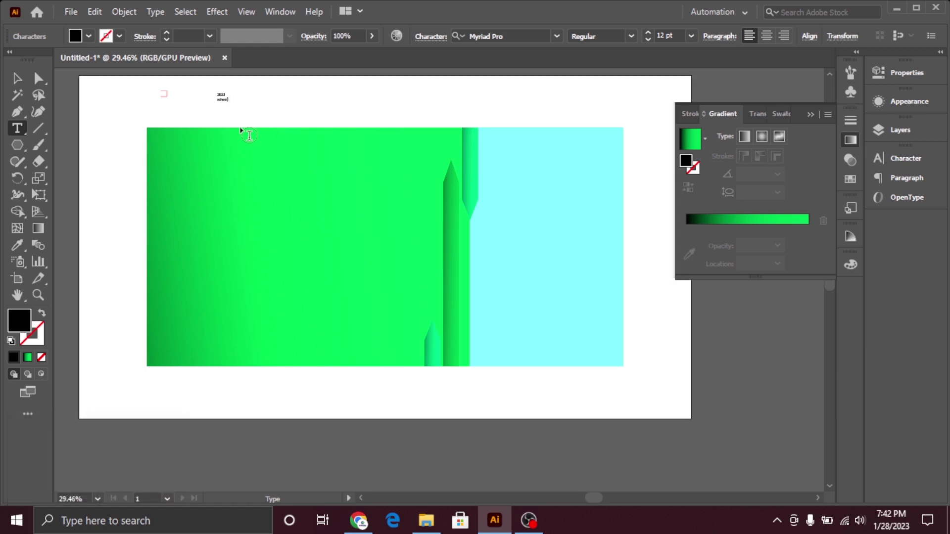
{"action": "key", "text": "Return"}
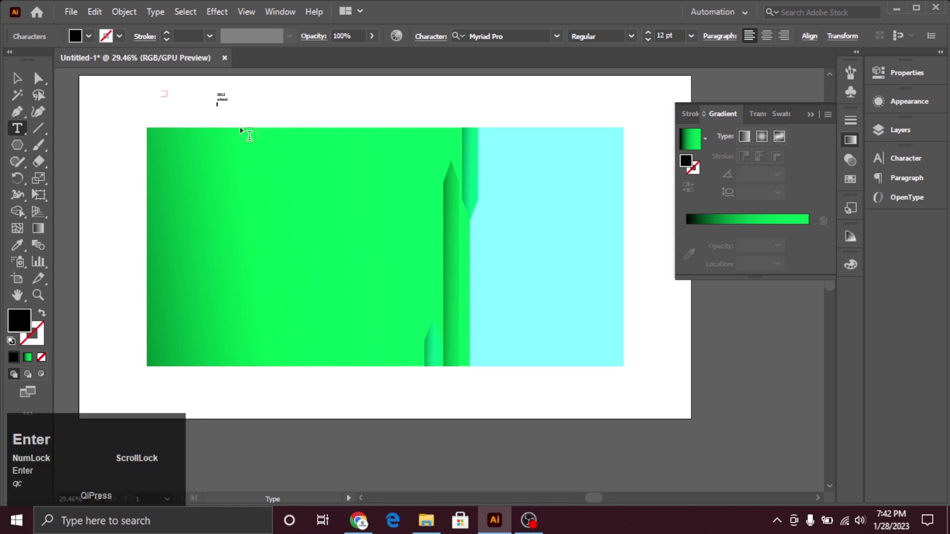
{"action": "key", "text": "a"}
{"action": "type", "text": "add"}
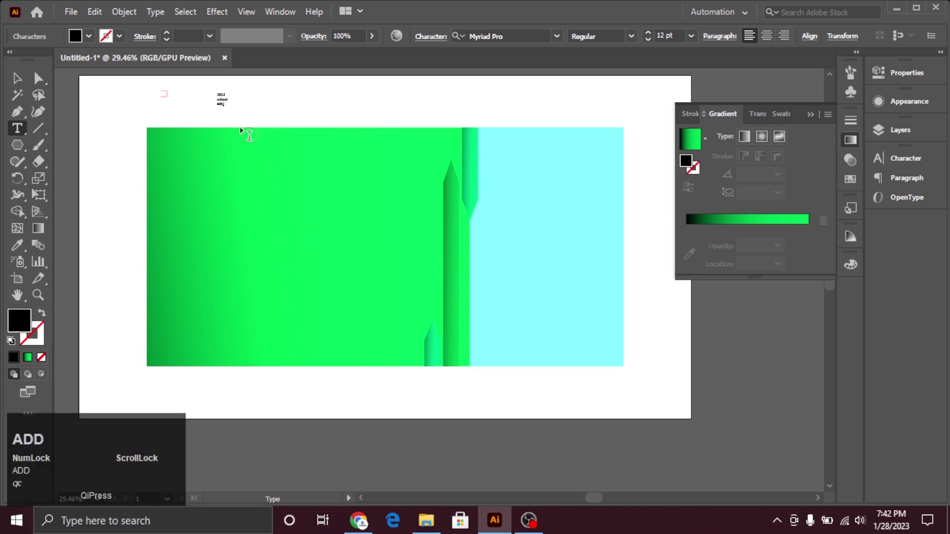
{"action": "key", "text": "m"}
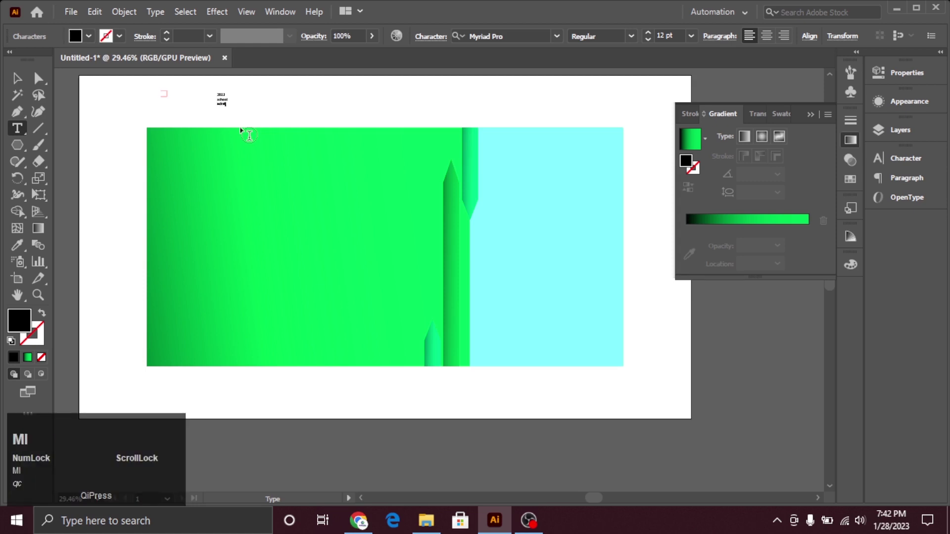
{"action": "type", "text": "mission"}
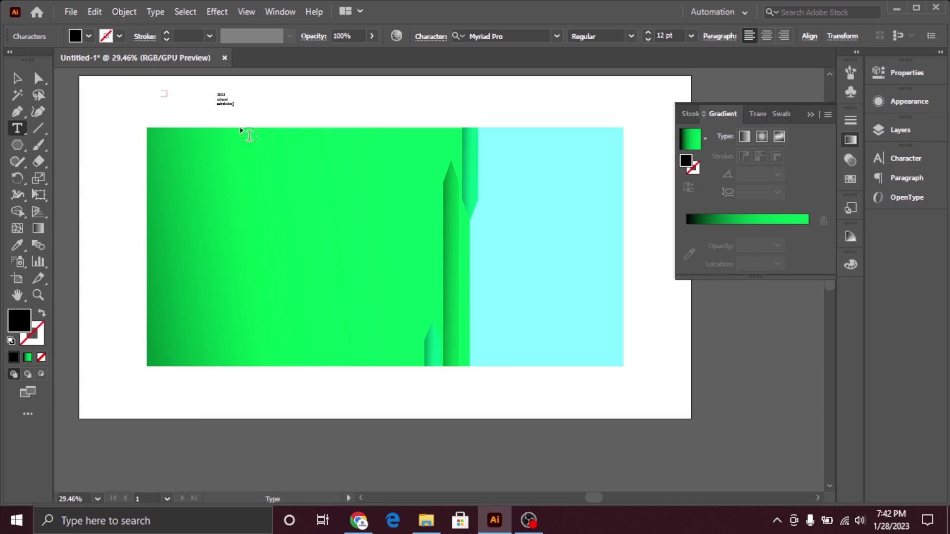
{"action": "key", "text": "Return"}
{"action": "type", "text": "open"}
{"action": "key", "text": "ctrl+Return"}
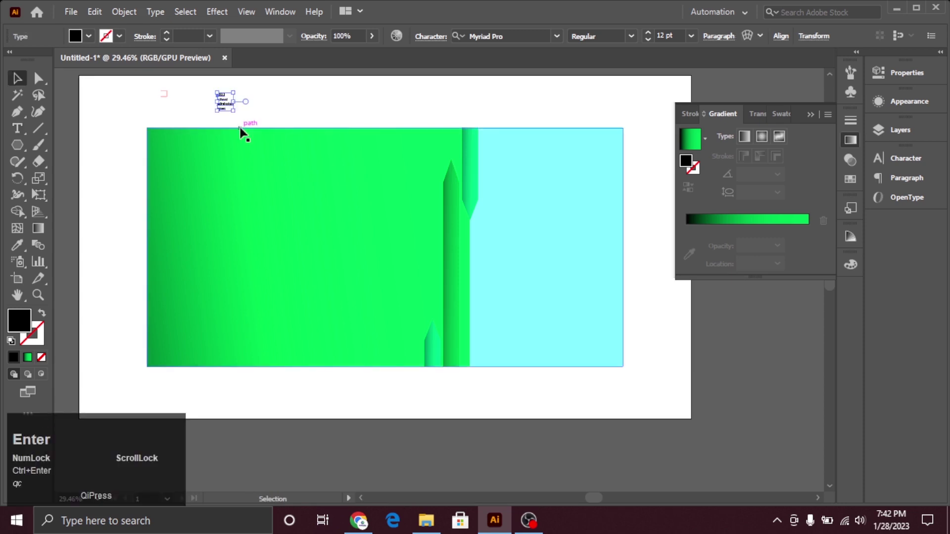
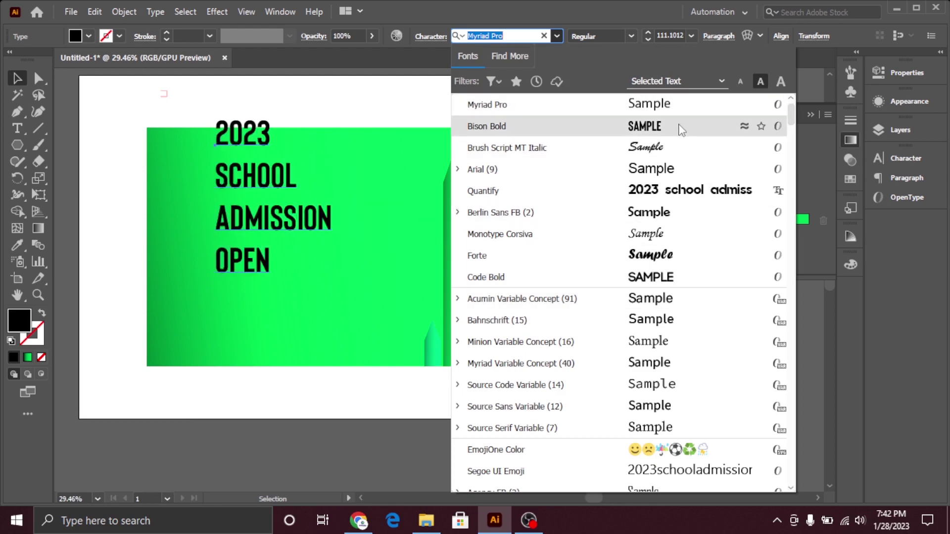
Step: Enlarge the 2023 SCHOOL ADMISSION OPEN headline over the green area by its bounding box
{"action": "left_click_drag", "start_coordinate": [795, 121], "coordinate": [727, 426]}
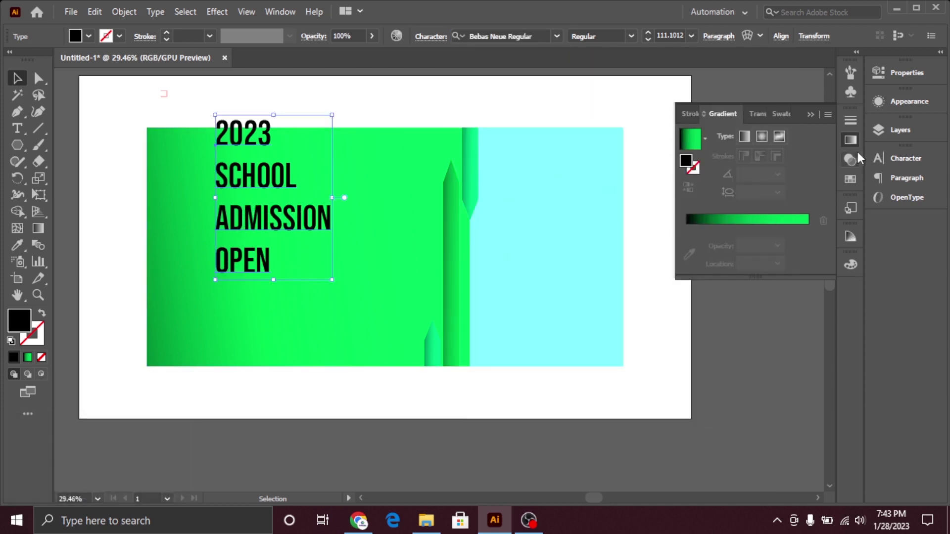
Step: Raise the headline's vertical scale in the Character panel to make the letters slightly taller
{"action": "left_click", "coordinate": [916, 169]}
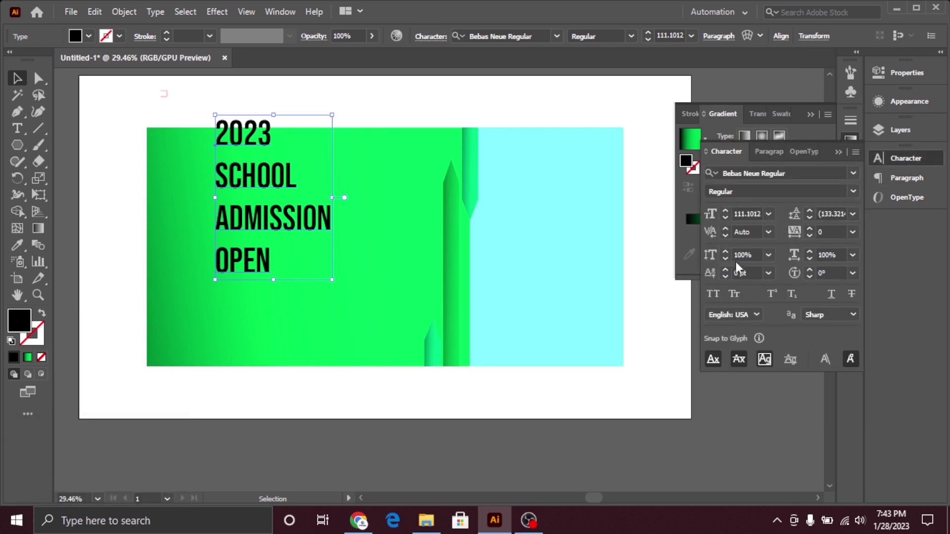
{"action": "left_click", "coordinate": [770, 262]}
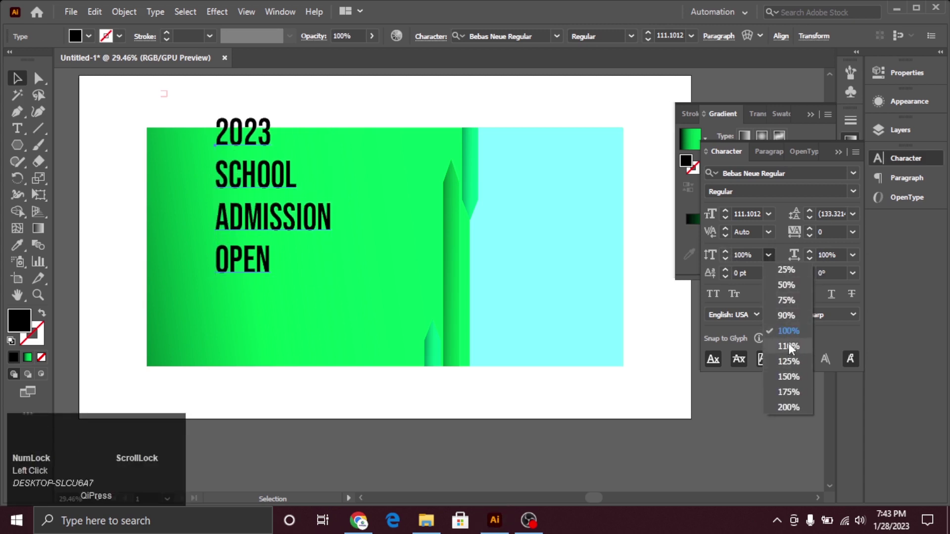
{"action": "left_click", "coordinate": [792, 331]}
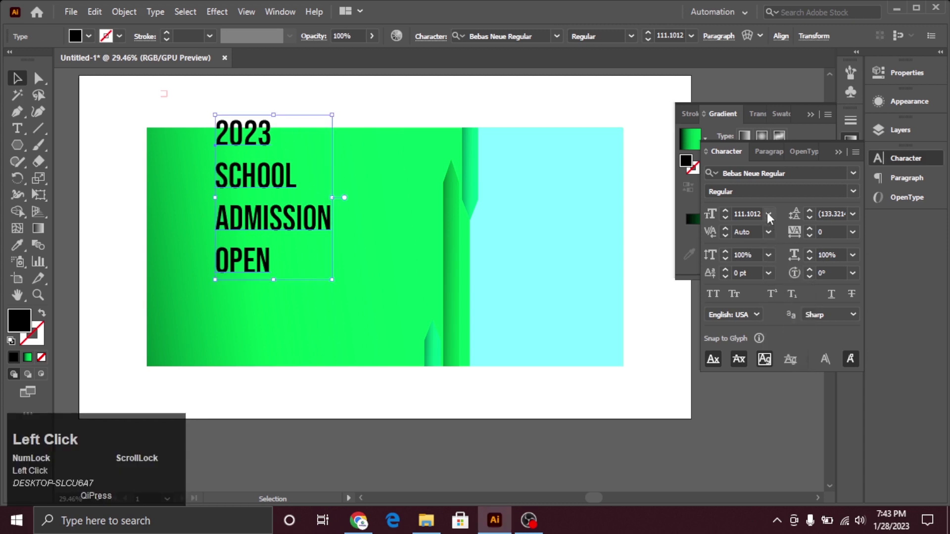
Step: Set the headline's leading to 96 pt so its four lines sit closer together
{"action": "left_click", "coordinate": [771, 218]}
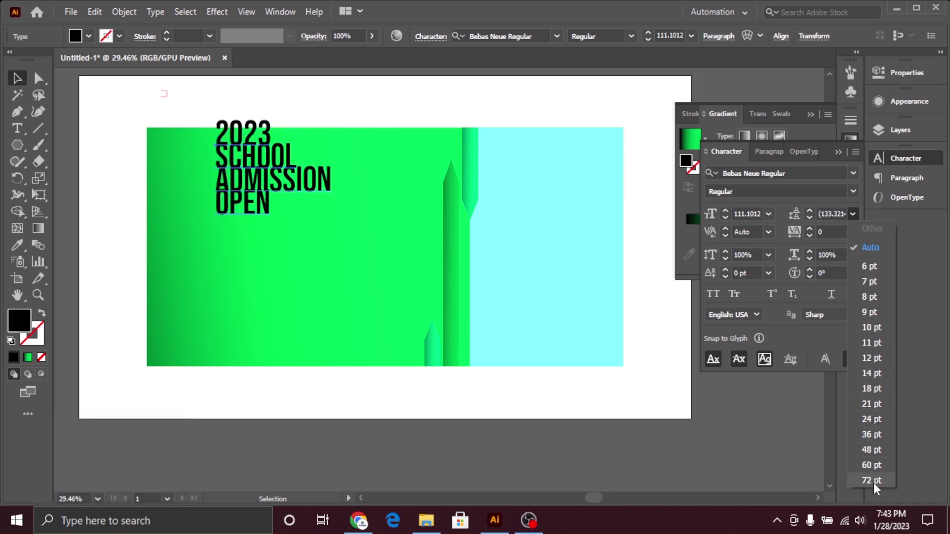
{"action": "left_click_drag", "start_coordinate": [877, 485], "coordinate": [817, 210]}
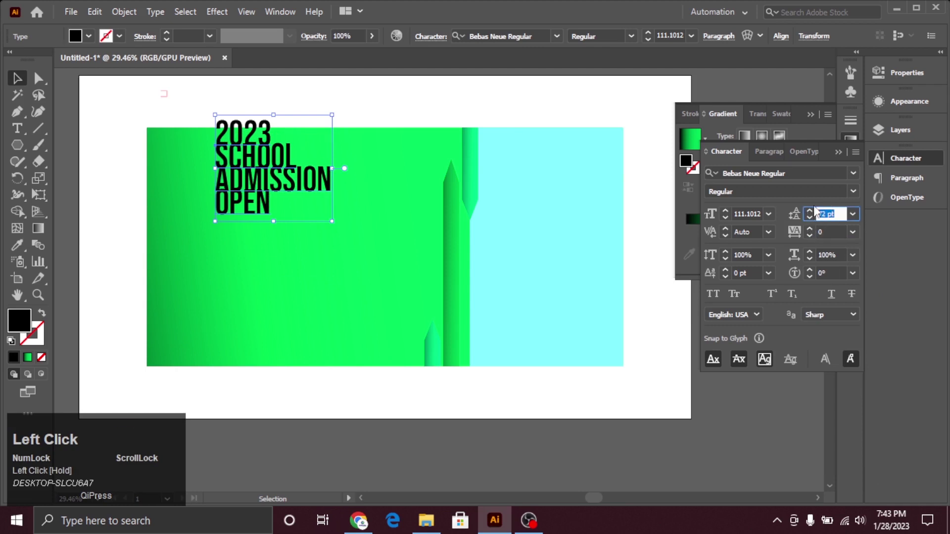
{"action": "key", "text": "Up"}
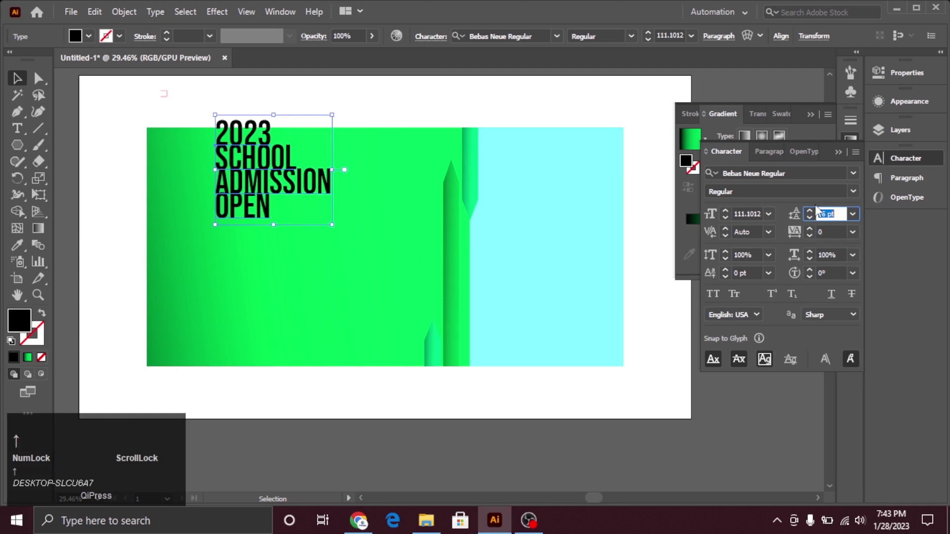
{"action": "key", "text": "Down"}
{"action": "key", "text": "Up"}
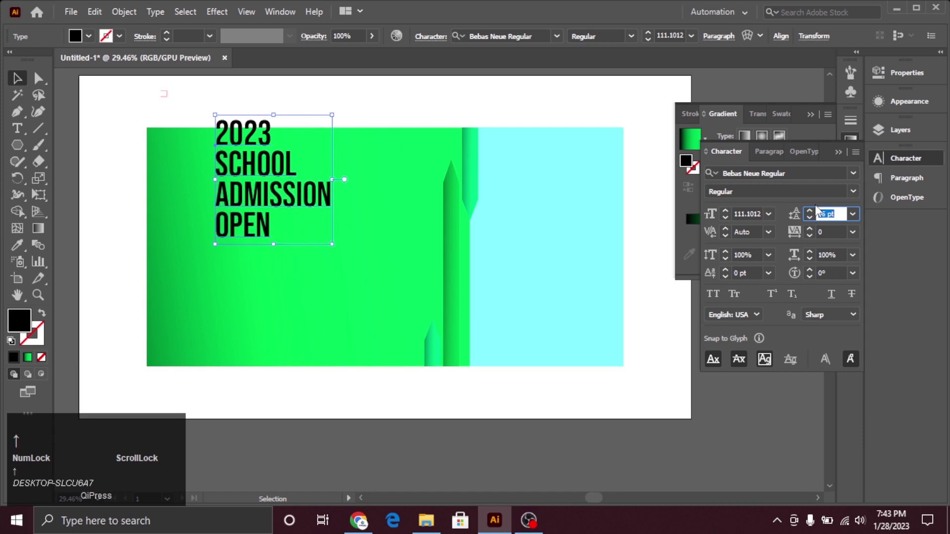
{"action": "left_click", "coordinate": [27, 88]}
{"action": "left_click", "coordinate": [416, 113]}
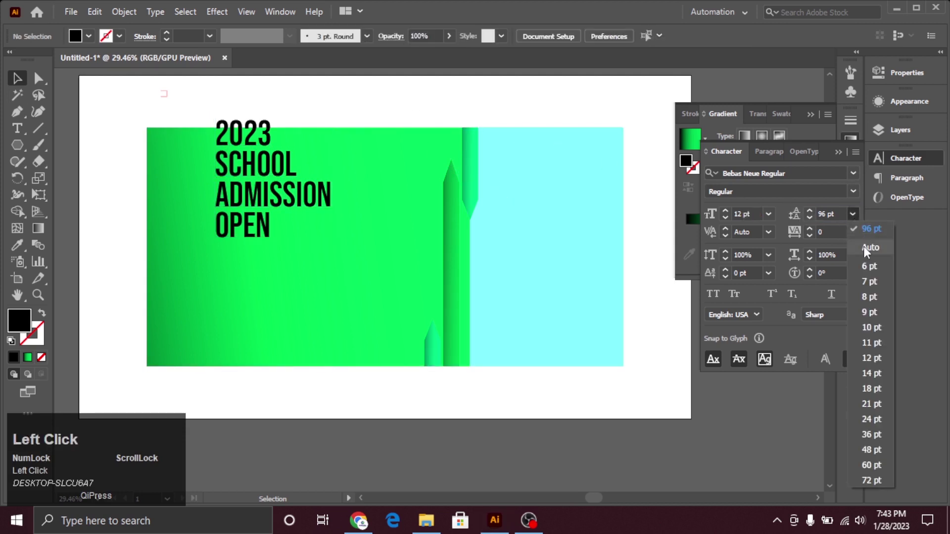
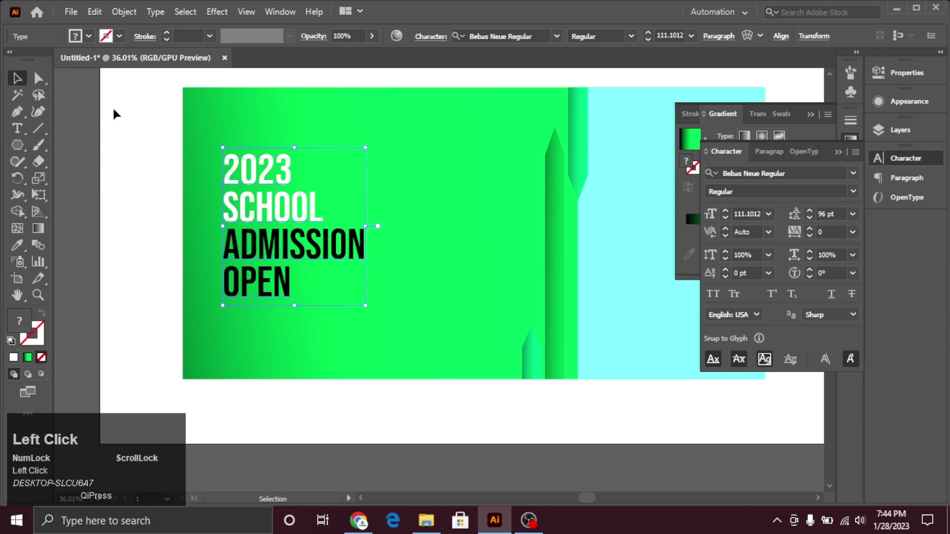
Step: Edit the headline so the OPEN line turns white, restoring the lost ADMISSION and OPEN lines
{"action": "double_click", "coordinate": [197, 274]}
{"action": "key", "text": "ctrl+space"}
{"action": "key", "text": "ctrl+space"}
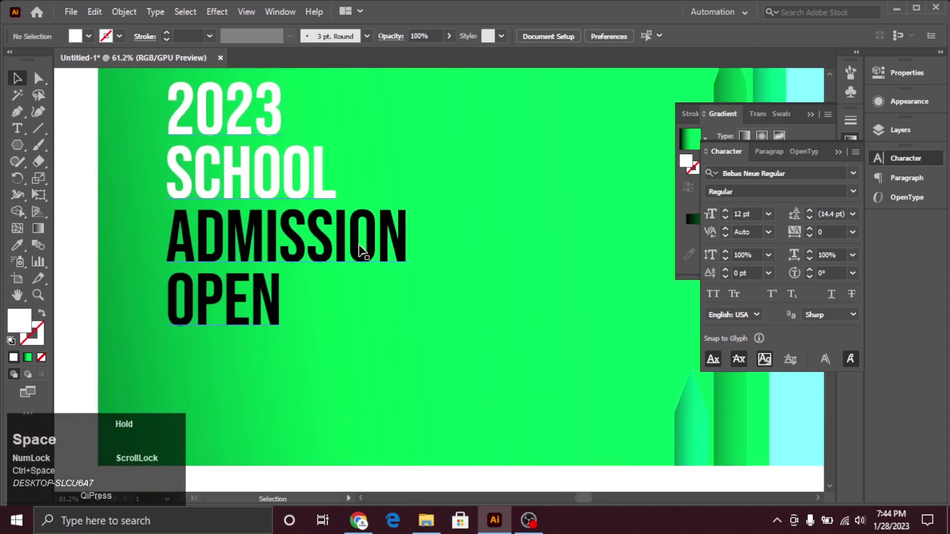
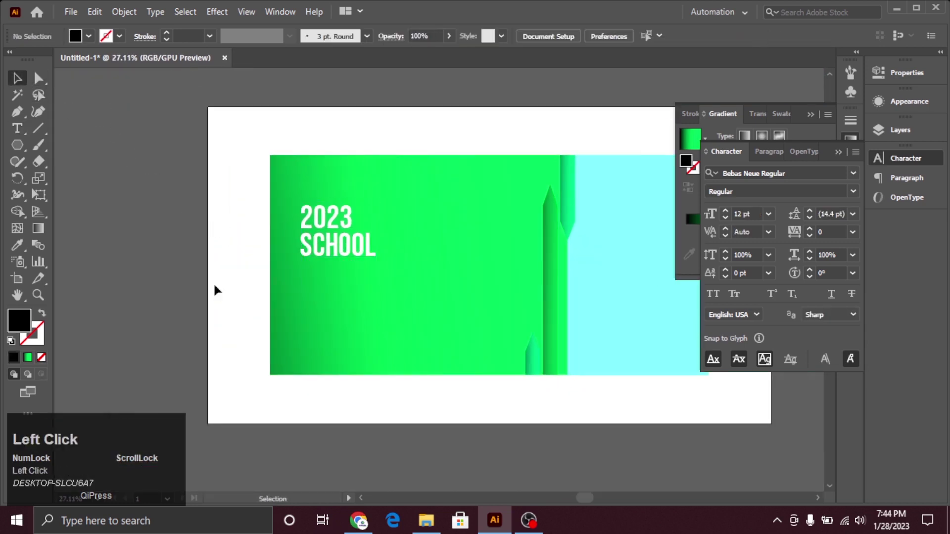
{"action": "key", "text": "ctrl+z"}
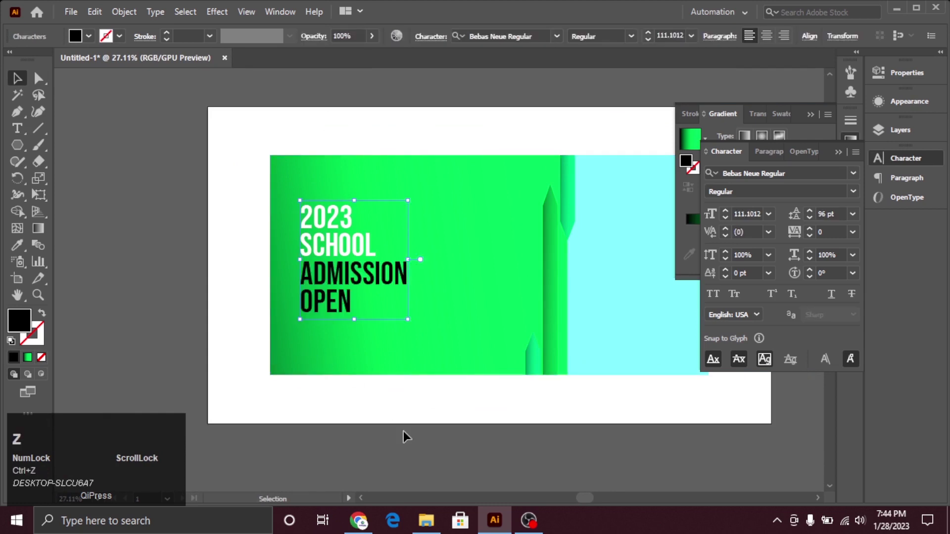
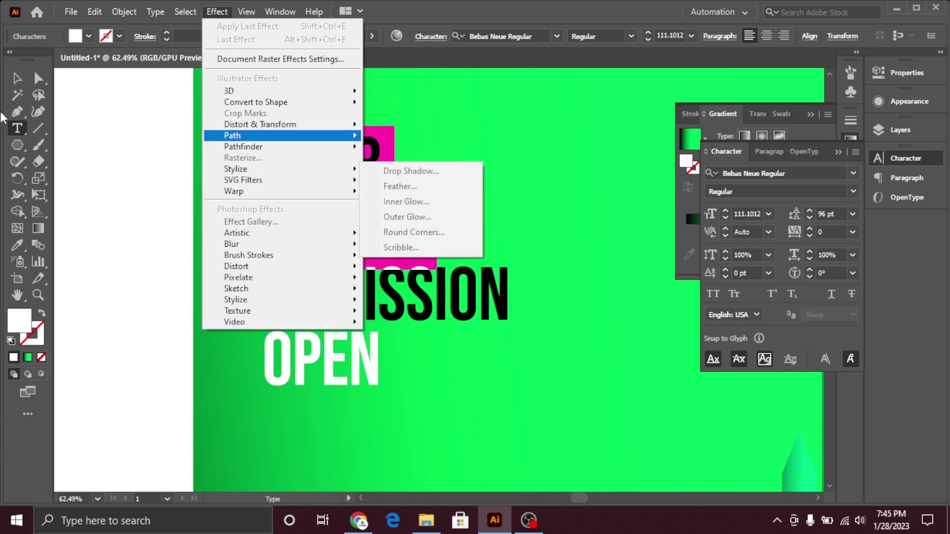
{"action": "left_click", "coordinate": [27, 83]}
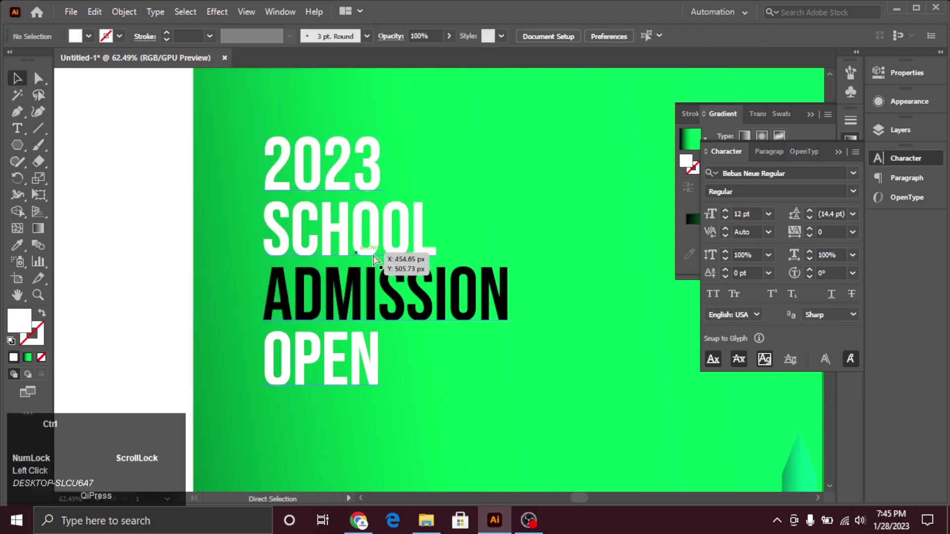
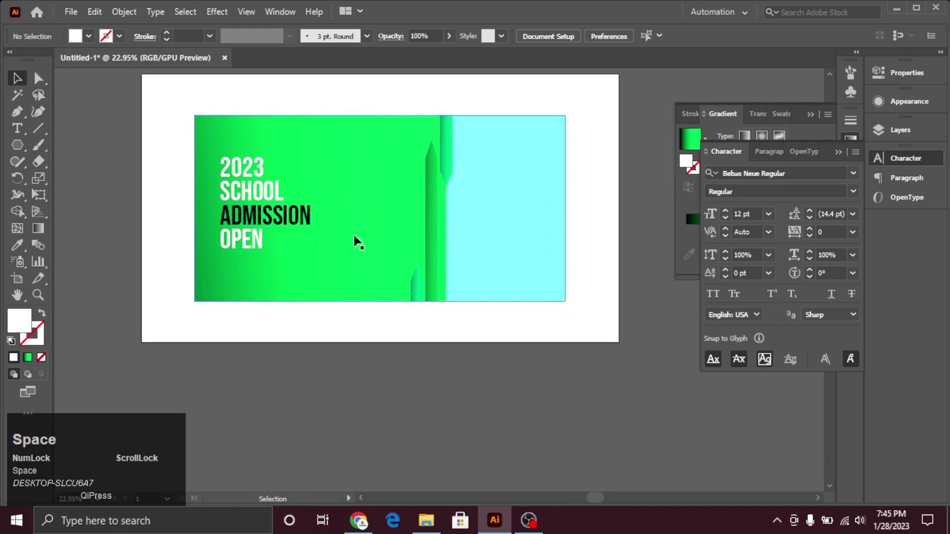
Step: Widen the headline's tracking to 100 so all four lines' letters spread apart
{"action": "left_click", "coordinate": [314, 250]}
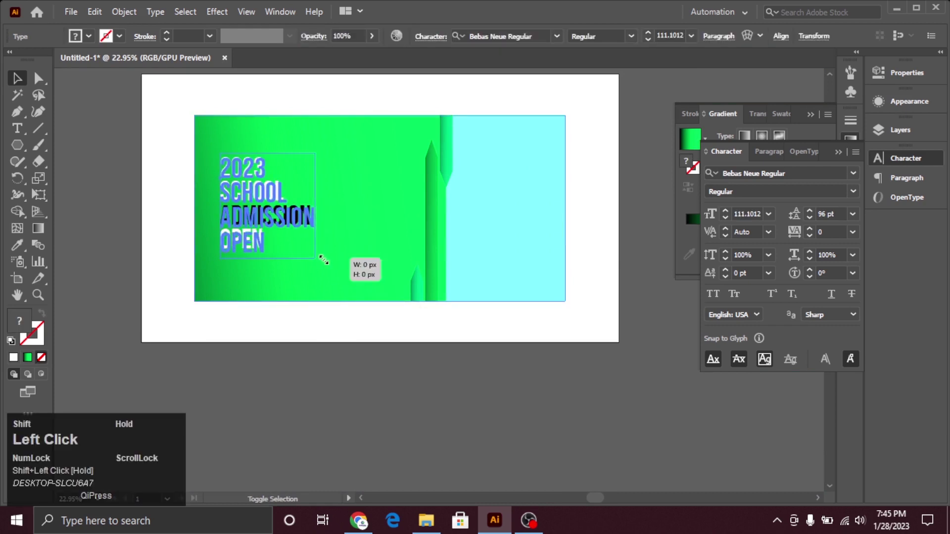
{"action": "key", "text": "ctrl+z"}
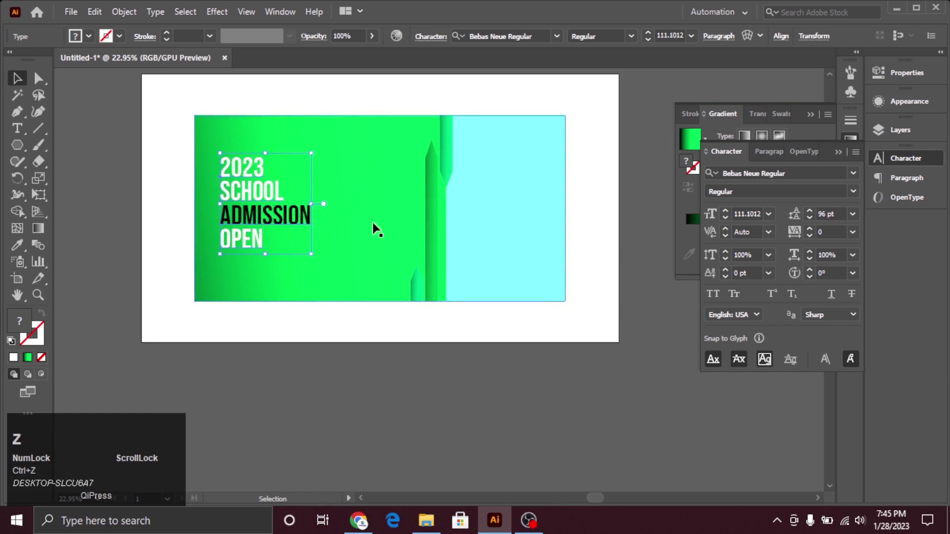
{"action": "left_click_drag", "start_coordinate": [283, 217], "coordinate": [241, 197]}
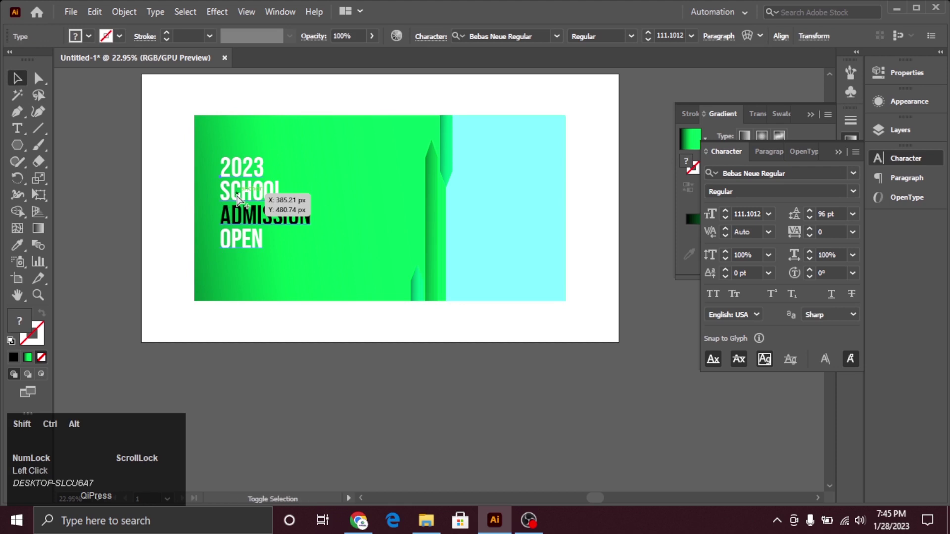
{"action": "key", "text": "ctrl+shift+alt+Right"}
{"action": "key", "text": "ctrl+shift+alt+Left"}
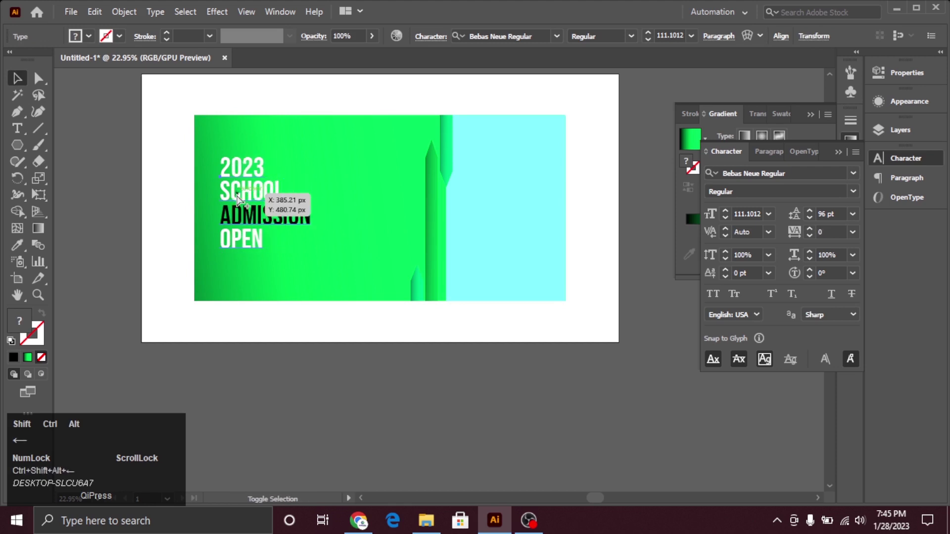
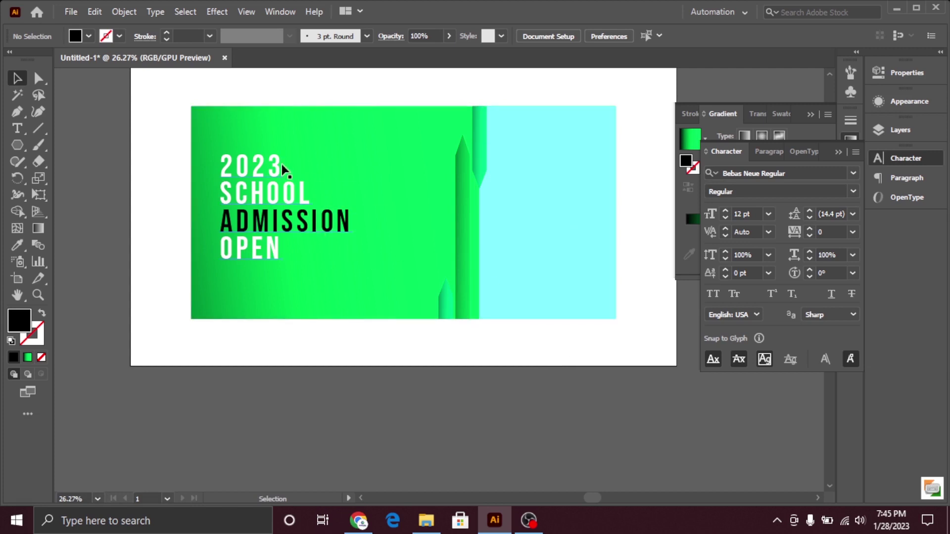
{"action": "left_click", "coordinate": [280, 170]}
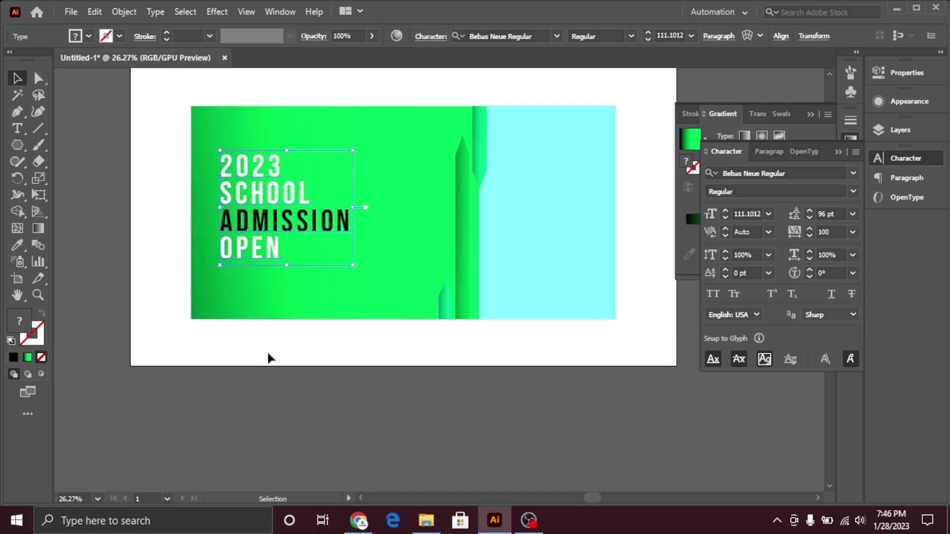
{"action": "left_click_drag", "start_coordinate": [265, 193], "coordinate": [636, 43]}
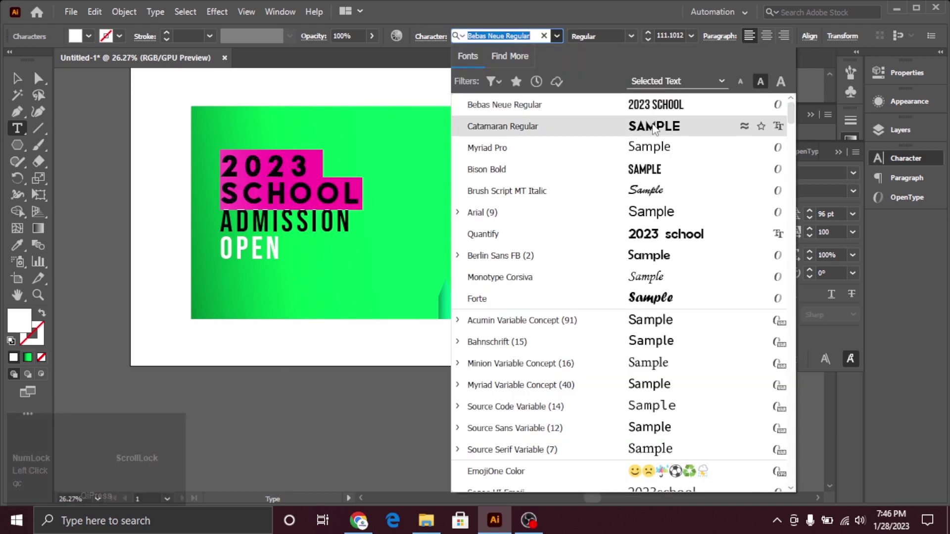
Step: Copy the whole headline and paste it as a second copy left of the artboard
{"action": "left_click", "coordinate": [30, 82]}
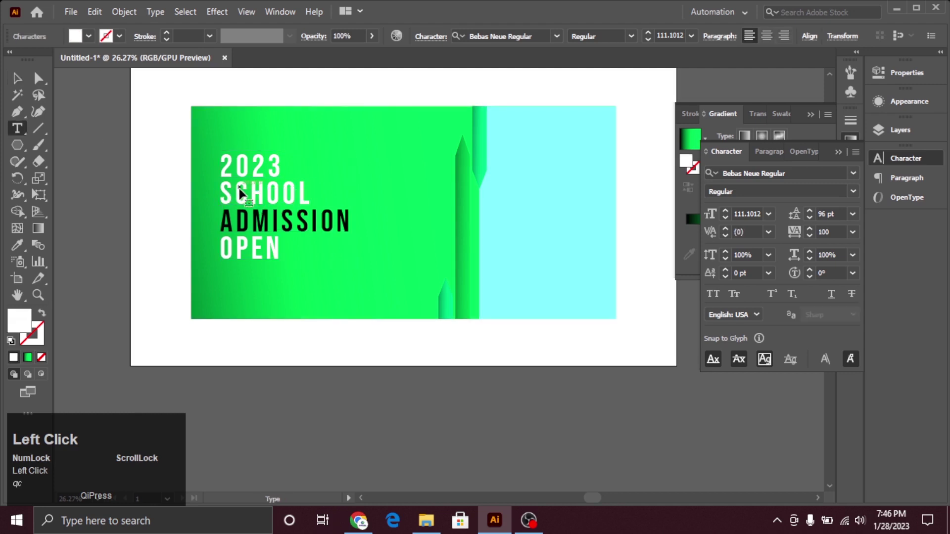
{"action": "key", "text": "ctrl+a"}
{"action": "key", "text": "ctrl+c"}
{"action": "left_click", "coordinate": [23, 80]}
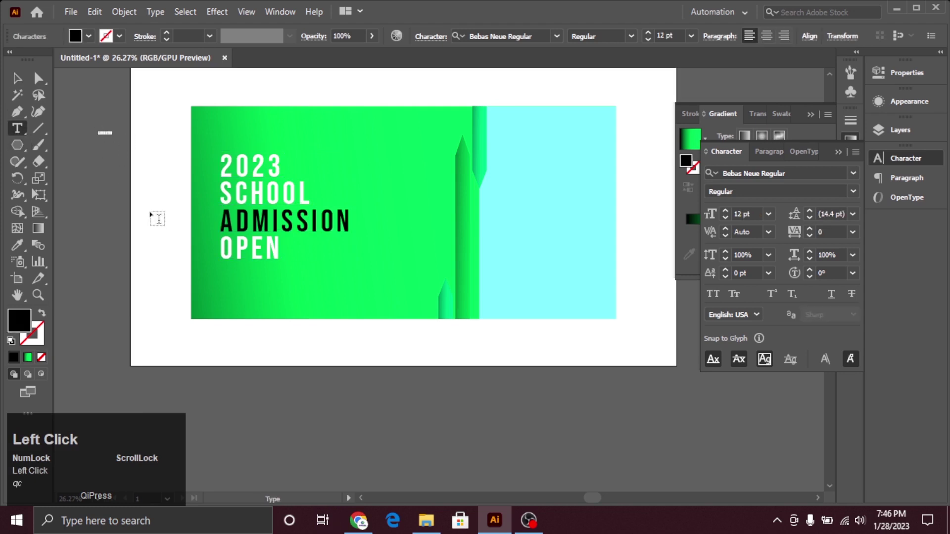
{"action": "key", "text": "ctrl+v"}
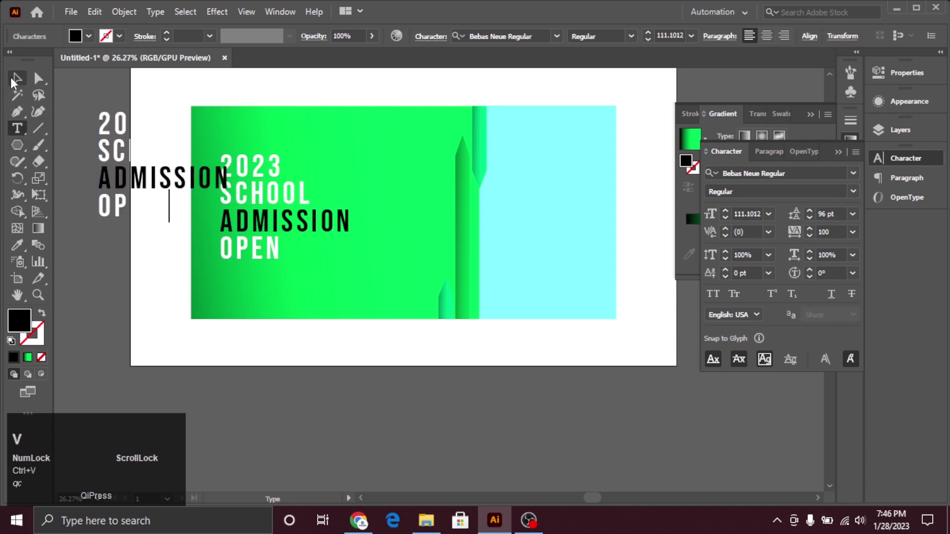
Step: Select the pasted headline copy and reset its tracking to 0
{"action": "type", "text": "qc"}
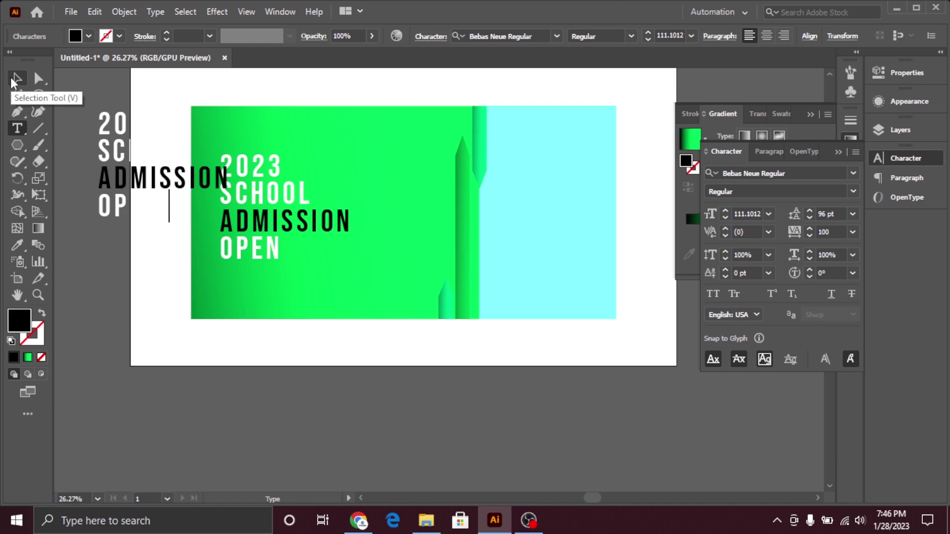
{"action": "type", "text": "qc"}
{"action": "left_click", "coordinate": [16, 84]}
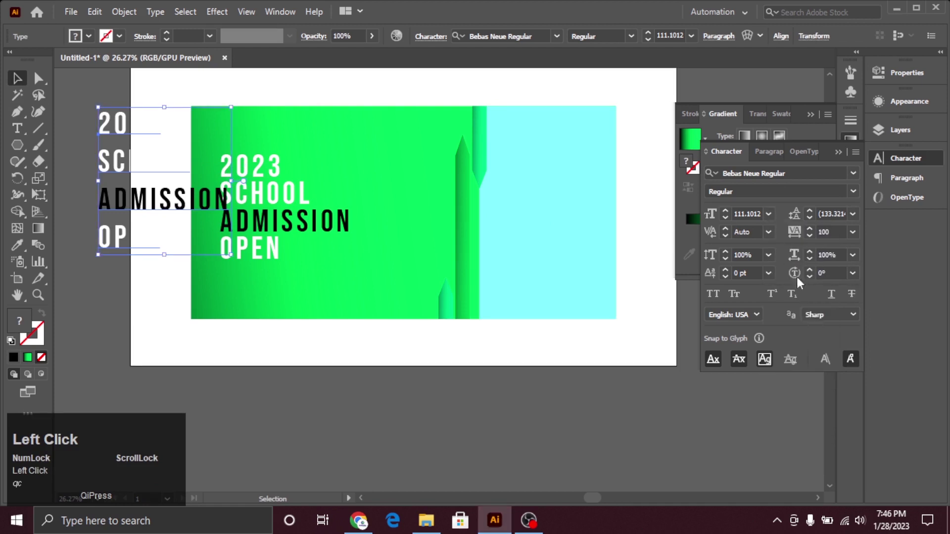
{"action": "type", "text": "qcqc"}
{"action": "left_click", "coordinate": [853, 238]}
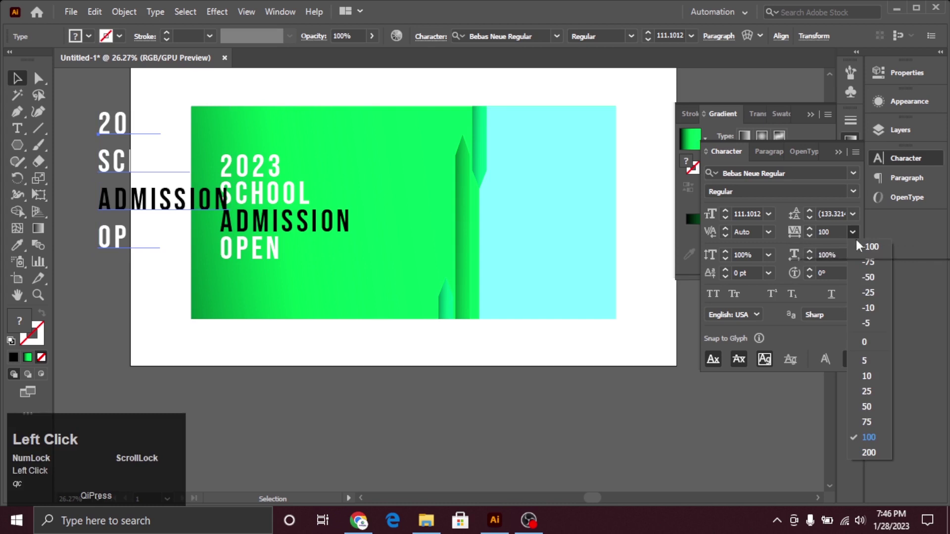
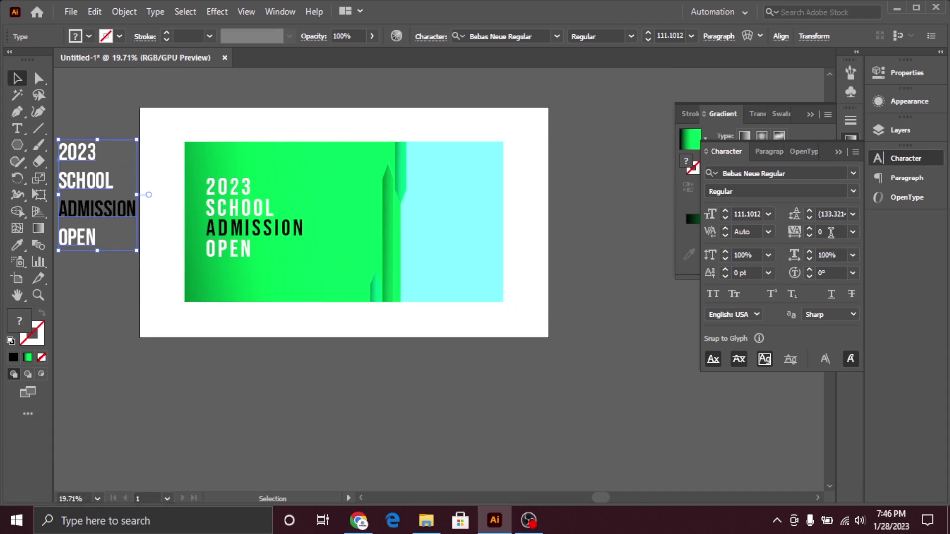
Step: Give the headline copy automatic leading and switch it to the Catamaran font
{"action": "left_click", "coordinate": [860, 222]}
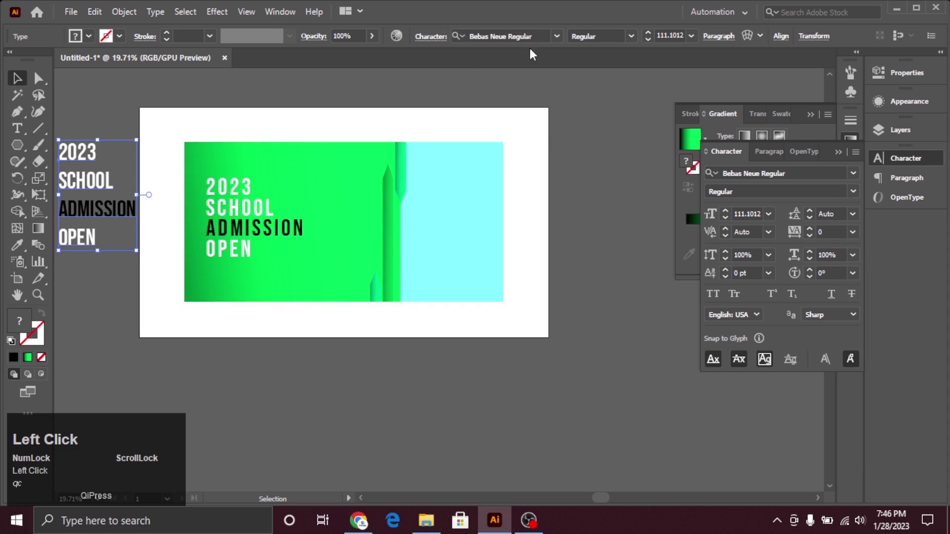
{"action": "left_click", "coordinate": [560, 45]}
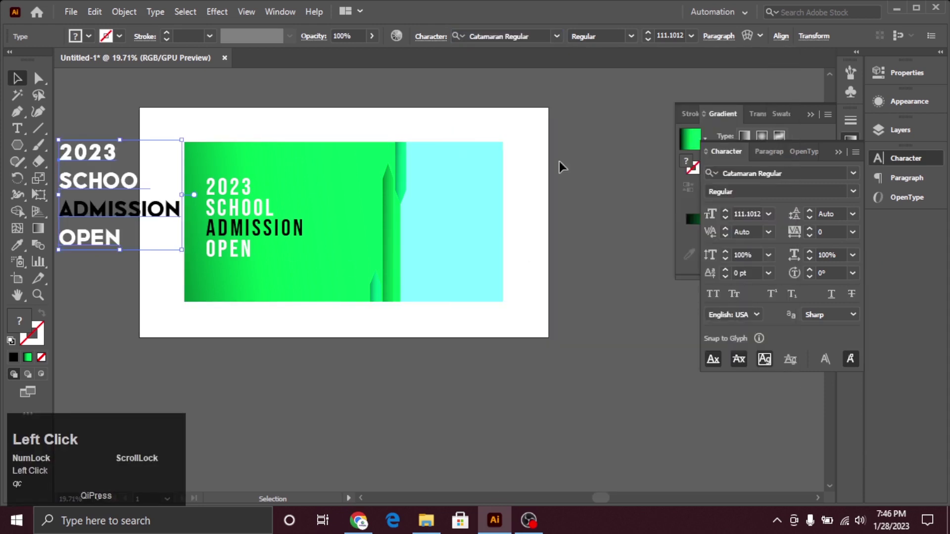
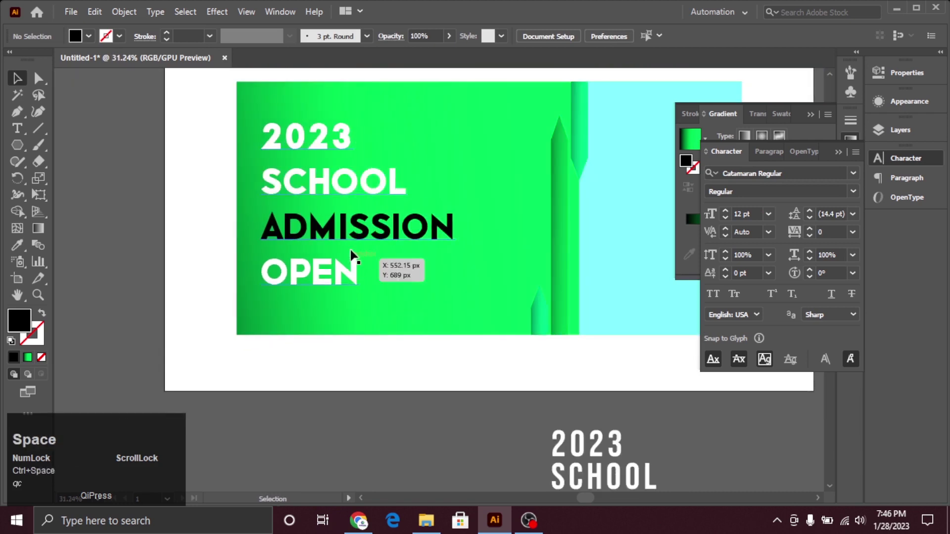
Step: Set the banner headline's leading to 72 pt, then nudge it to about 102 pt
{"action": "left_click", "coordinate": [356, 238]}
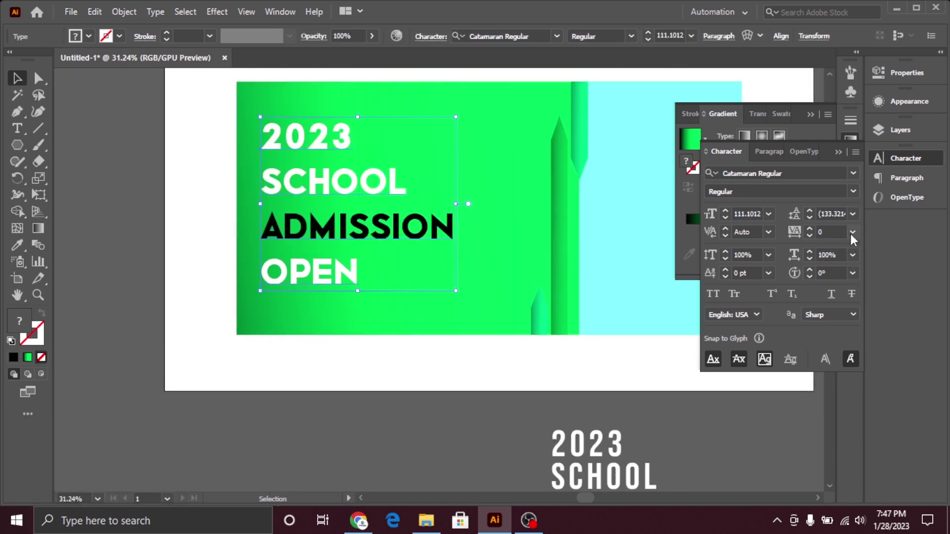
{"action": "left_click", "coordinate": [857, 218]}
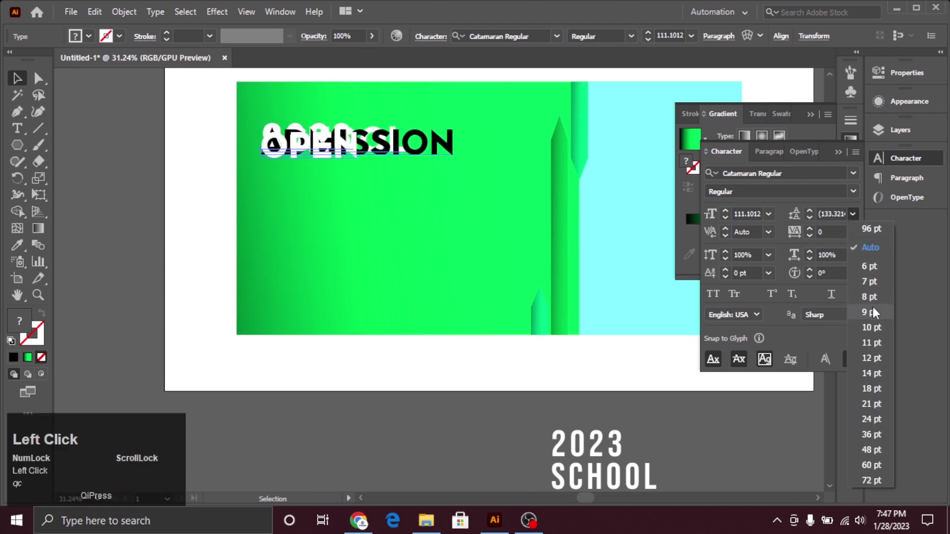
{"action": "left_click", "coordinate": [879, 485]}
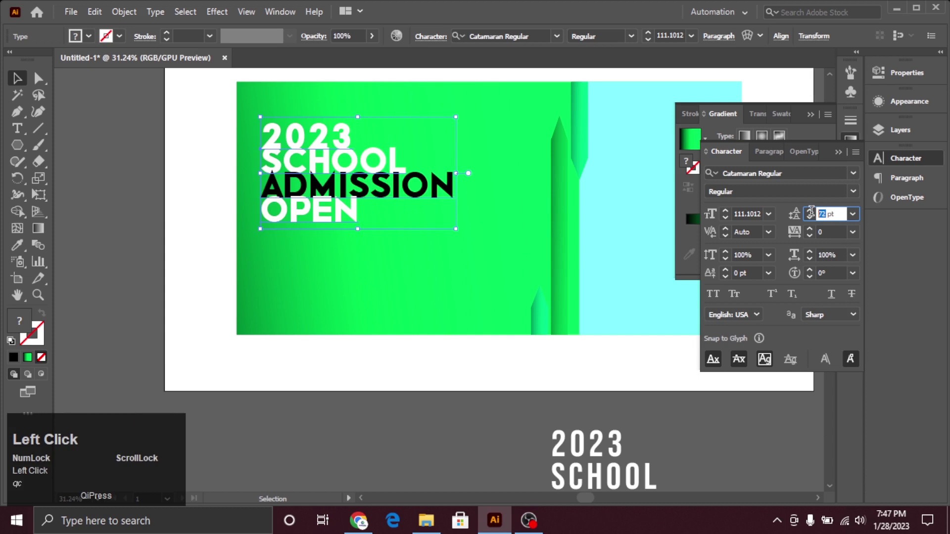
{"action": "key", "text": "Up"}
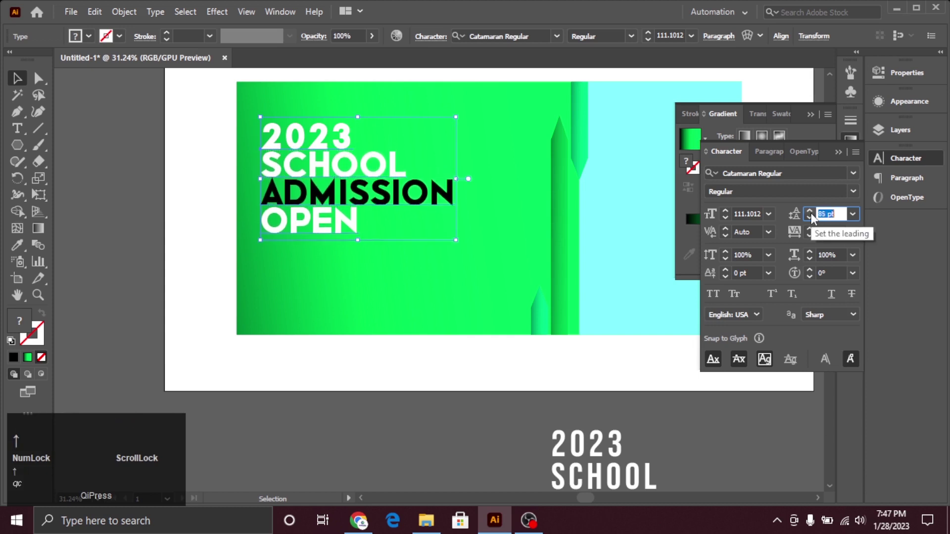
{"action": "key", "text": "Down"}
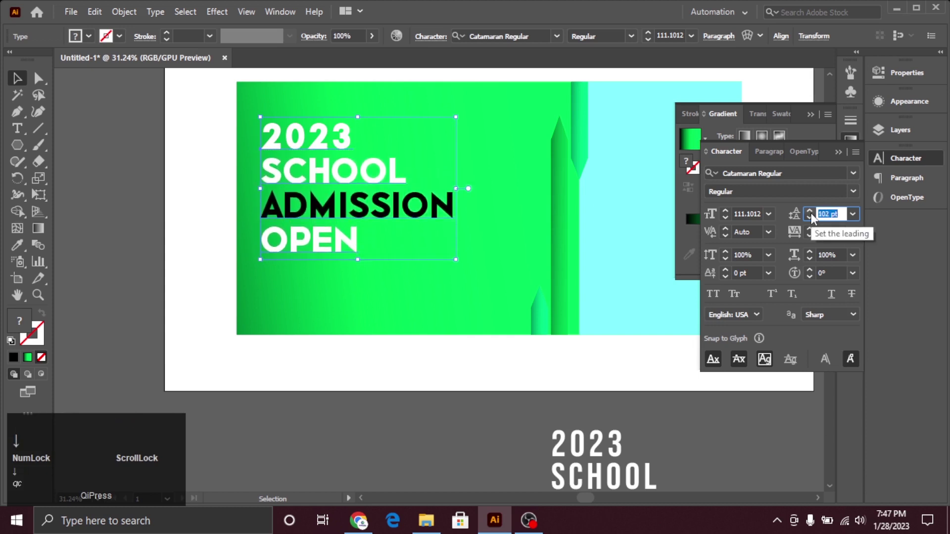
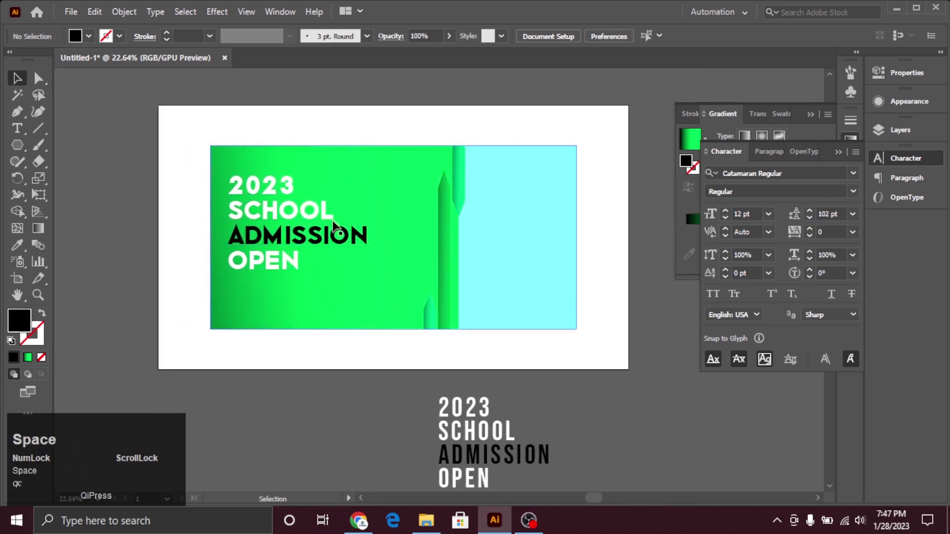
Step: Place a duplicate of the Catamaran headline on the pasteboard beside the artboard
{"action": "right_click", "coordinate": [294, 239]}
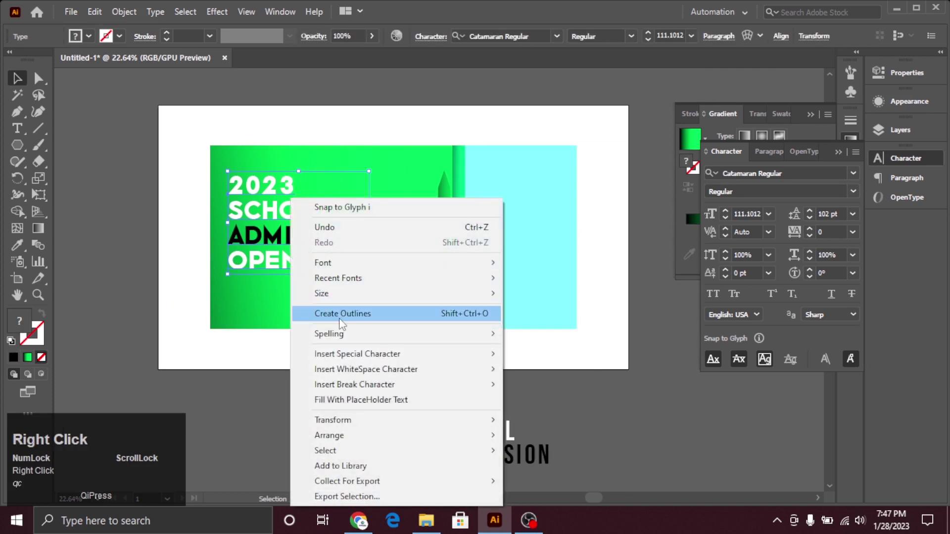
{"action": "left_click", "coordinate": [360, 314]}
{"action": "key", "text": "ctrl+z"}
{"action": "left_click", "coordinate": [284, 243]}
{"action": "left_click_drag", "start_coordinate": [285, 244], "coordinate": [270, 245]}
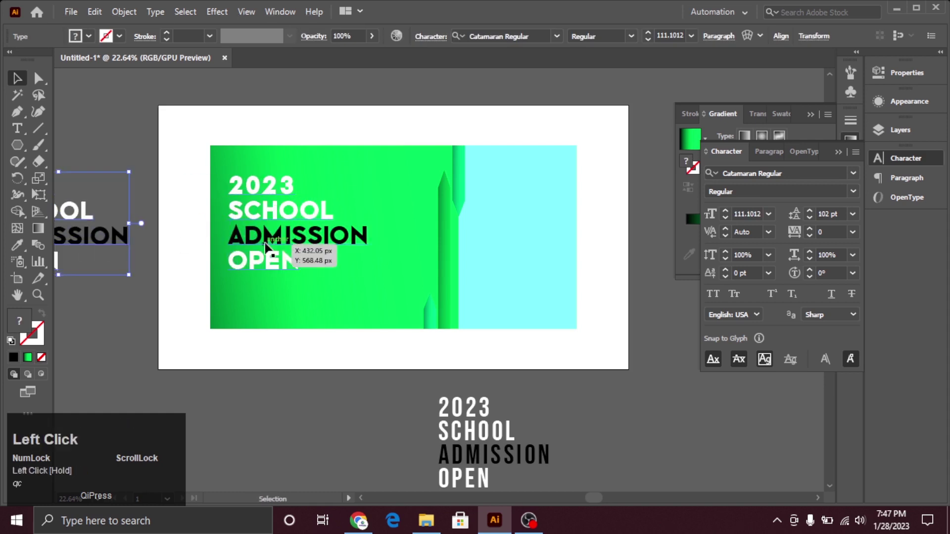
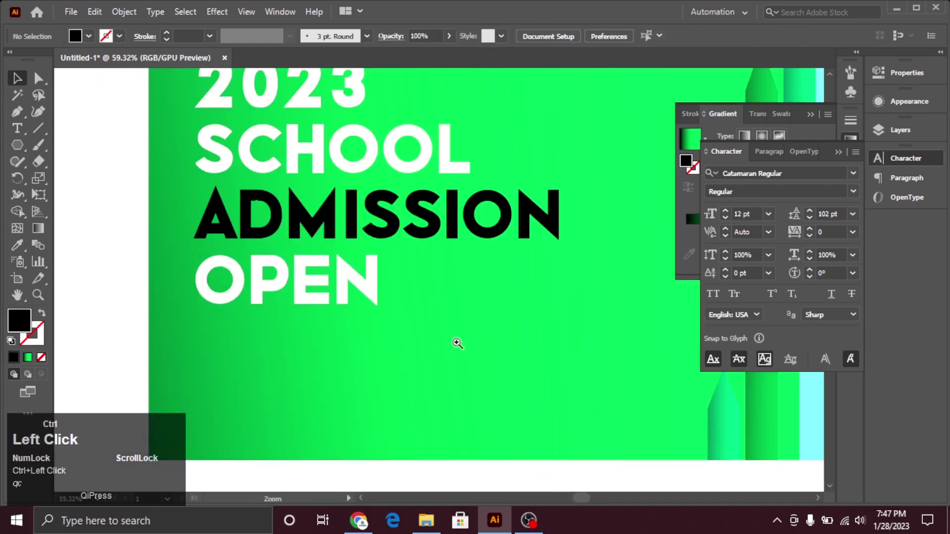
Step: Select the headline on the banner ready to convert it to outlines
{"action": "key", "text": "ctrl+space"}
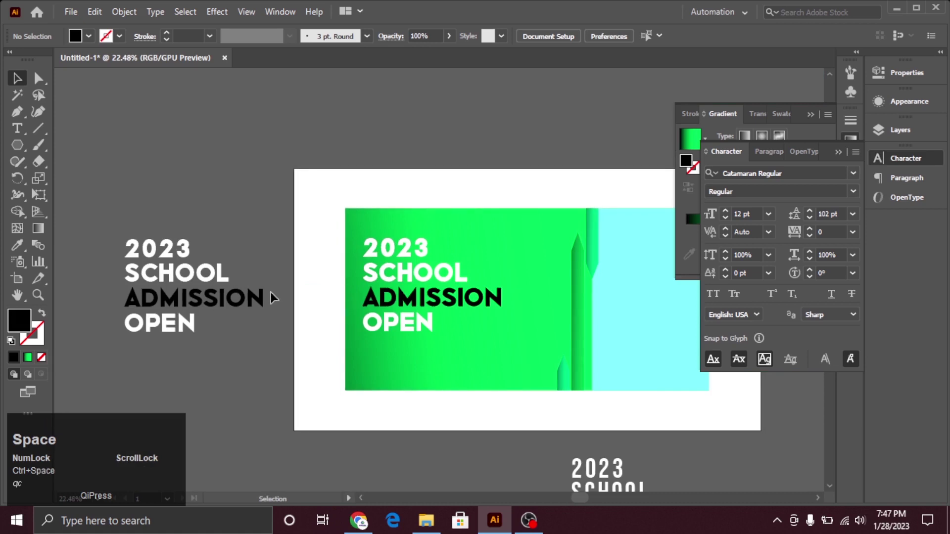
{"action": "left_click", "coordinate": [407, 299]}
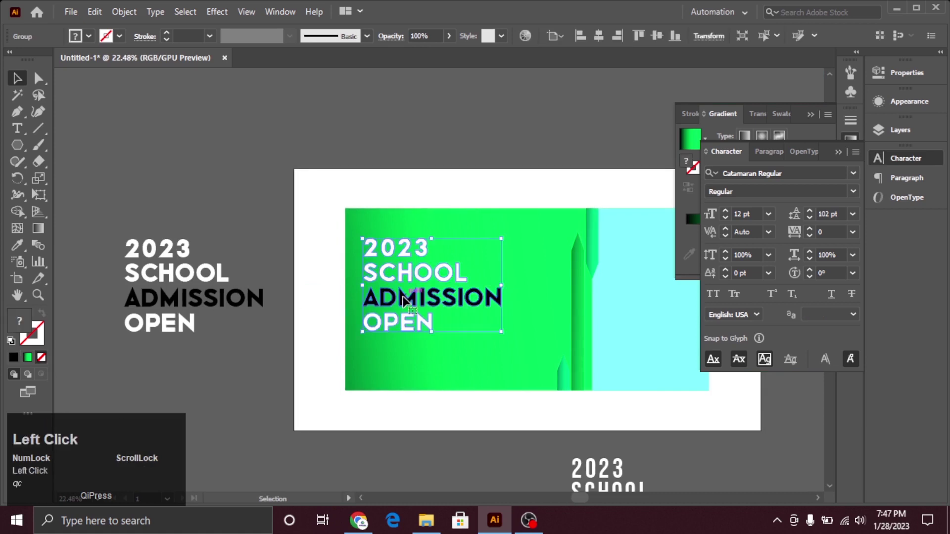
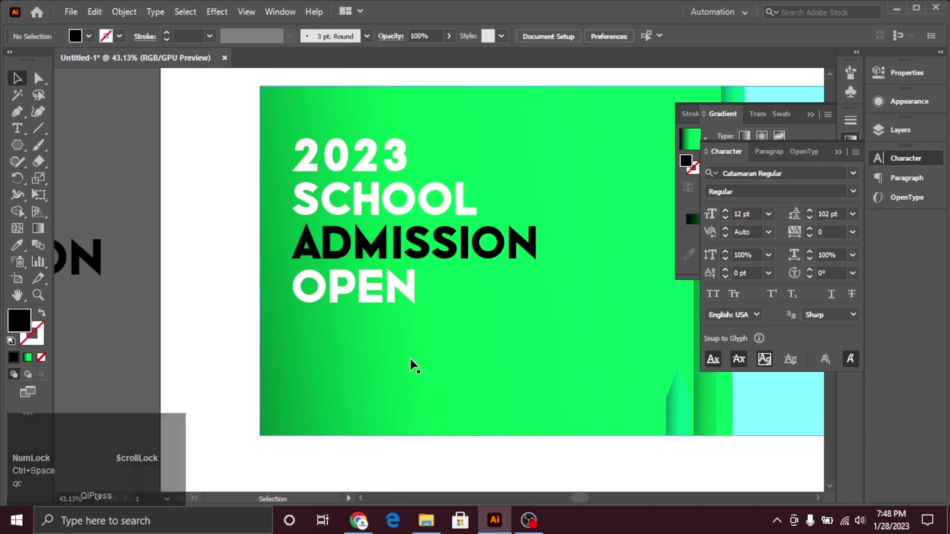
Step: Draw a black rounded-rectangle button and add the label ENROL NOW
{"action": "left_click", "coordinate": [33, 149]}
{"action": "right_click", "coordinate": [26, 151]}
{"action": "left_click", "coordinate": [62, 155]}
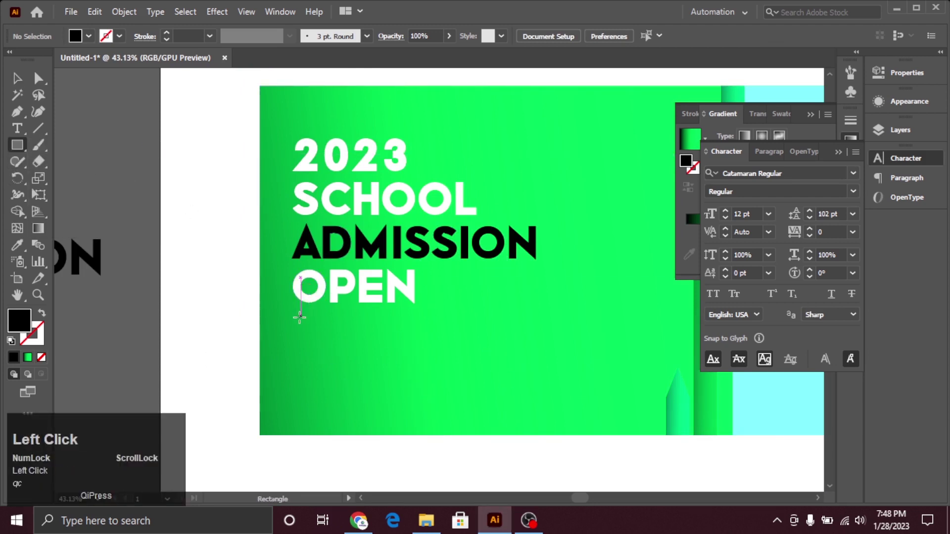
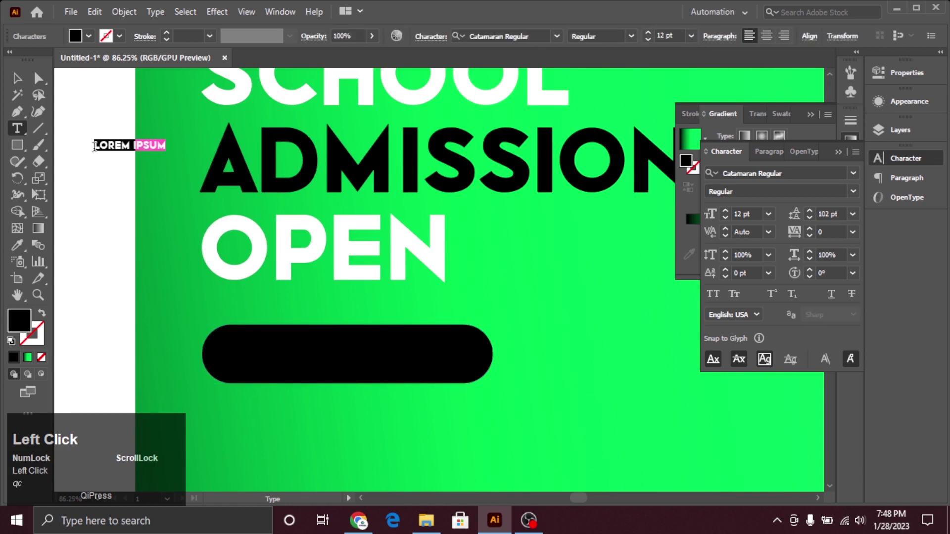
{"action": "type", "text": "enrol"}
{"action": "key", "text": "space"}
{"action": "type", "text": "now"}
{"action": "key", "text": "ctrl+Return"}
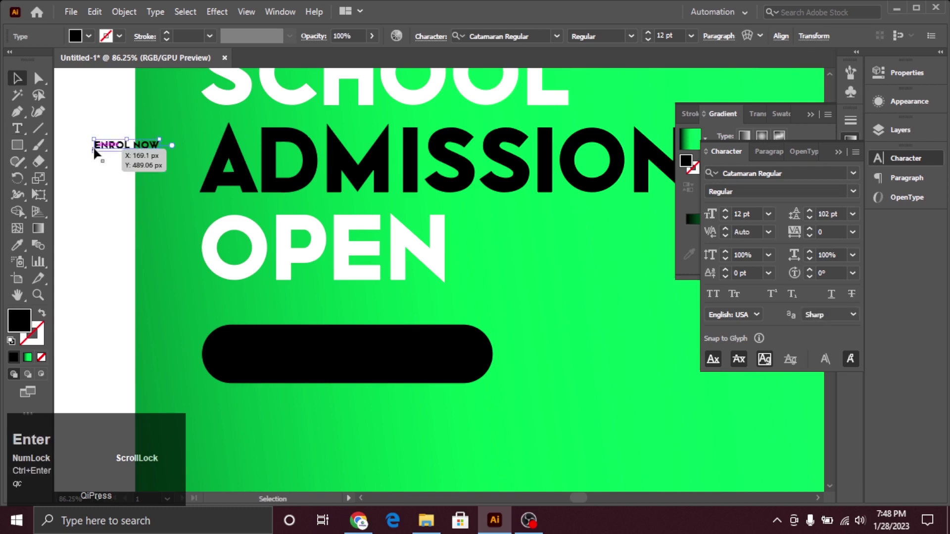
Step: Make the ENROL NOW label white and centre it on the black pill
{"action": "left_click", "coordinate": [88, 38]}
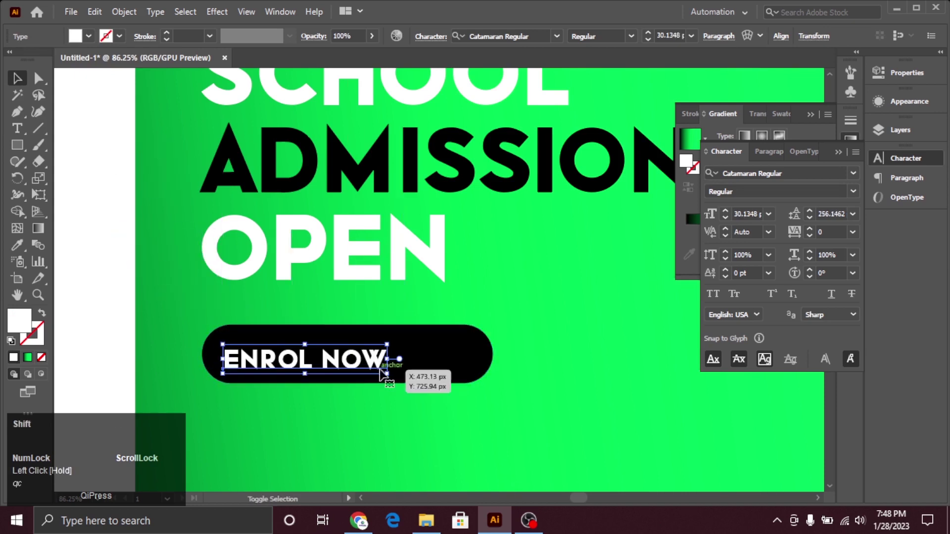
{"action": "left_click", "coordinate": [374, 358]}
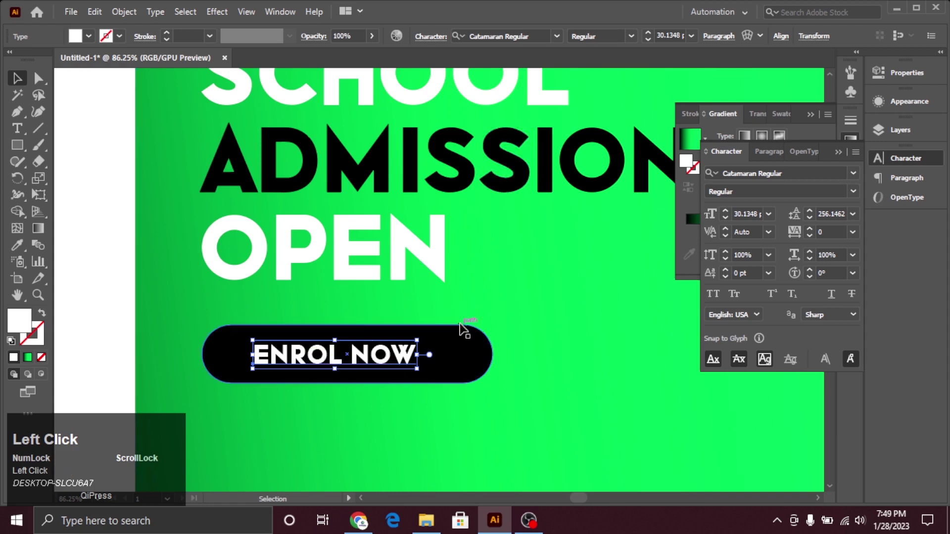
{"action": "left_click", "coordinate": [476, 351]}
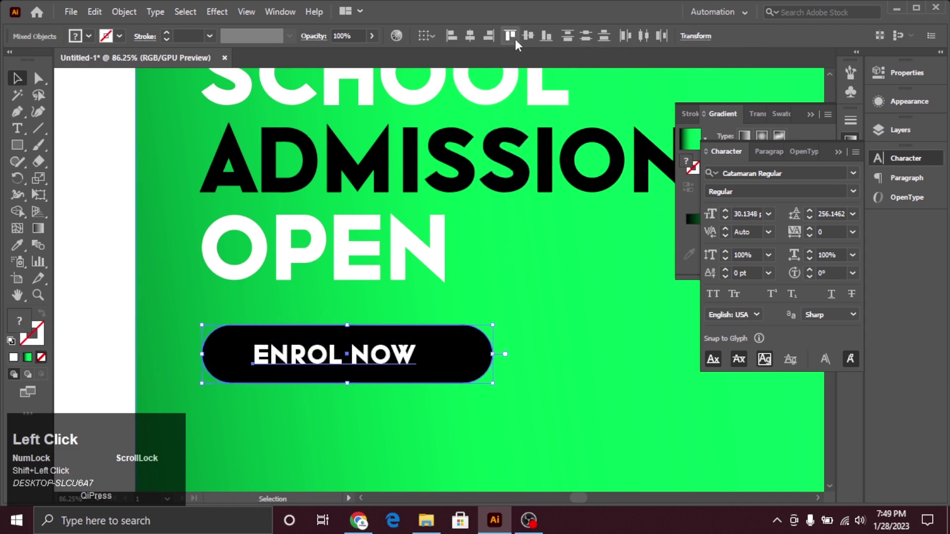
{"action": "left_click", "coordinate": [529, 44]}
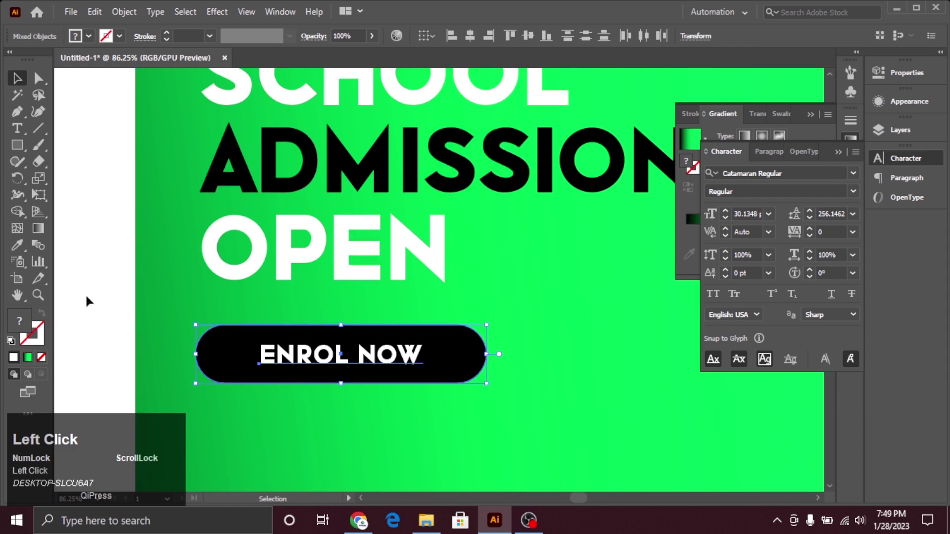
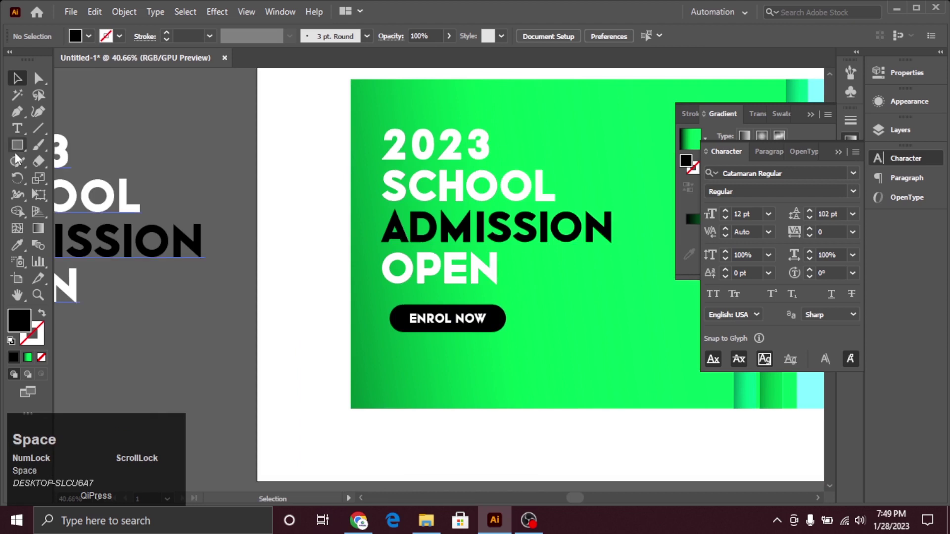
Step: Draw a small circle with the Ellipse tool and expand it into a solid black dot
{"action": "right_click", "coordinate": [15, 149]}
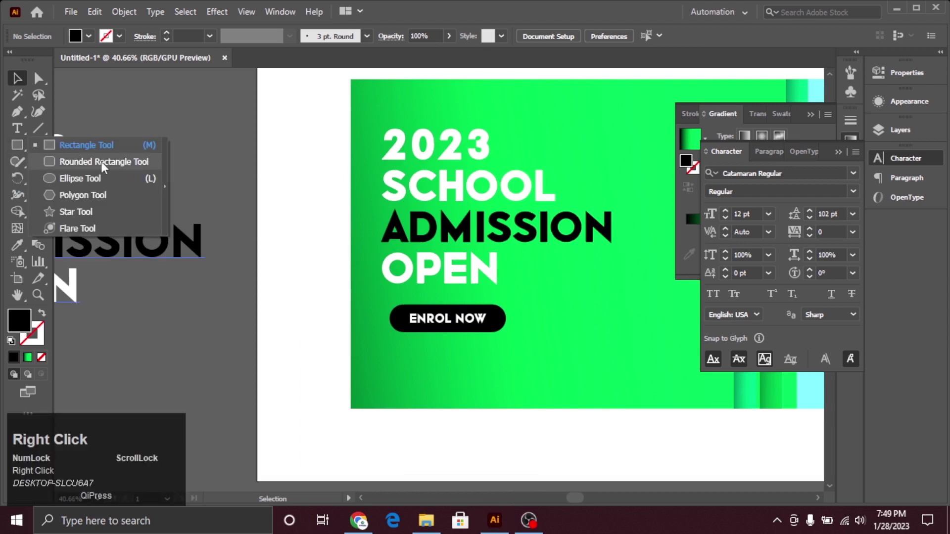
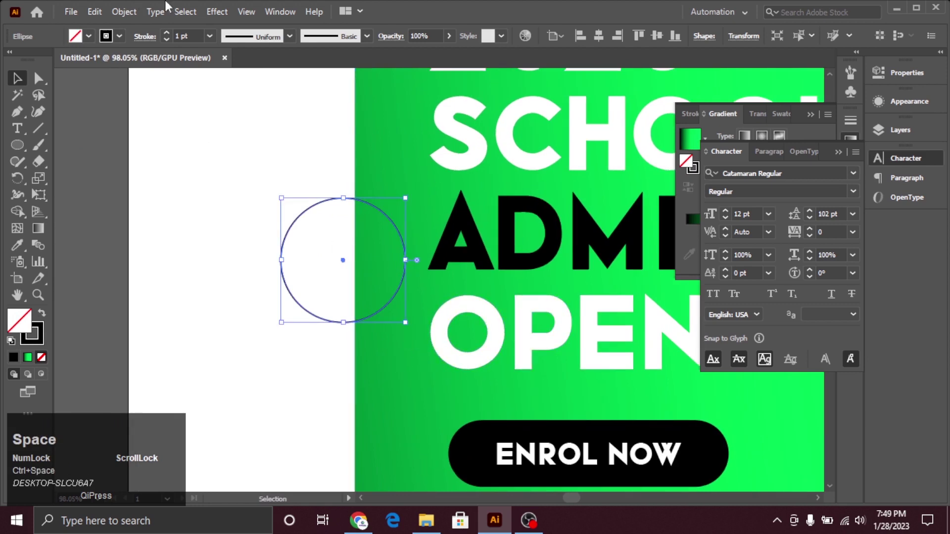
{"action": "left_click", "coordinate": [135, 19]}
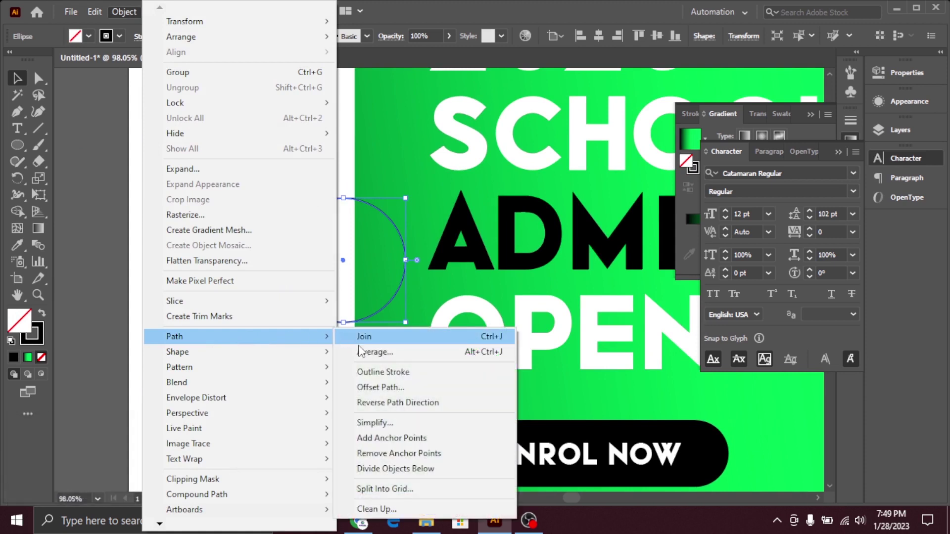
{"action": "left_click", "coordinate": [386, 388]}
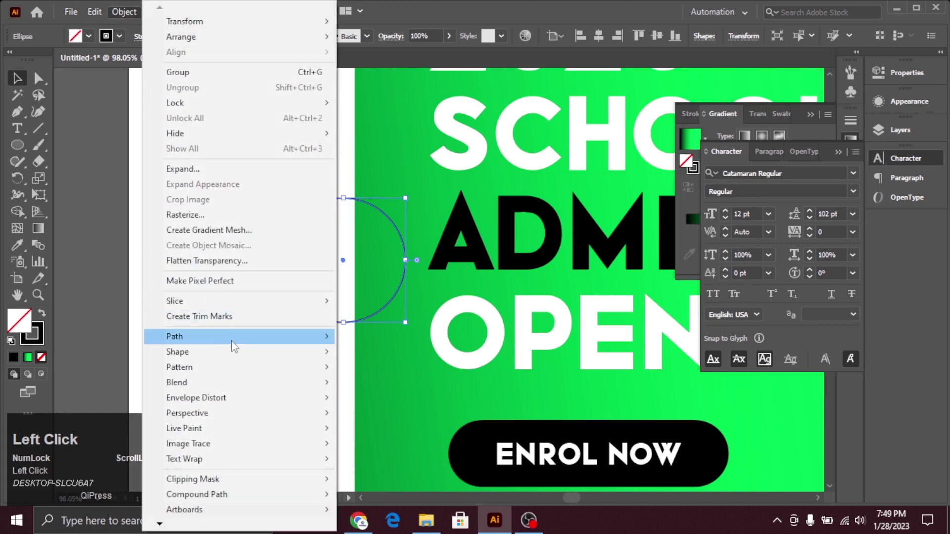
{"action": "left_click", "coordinate": [250, 171]}
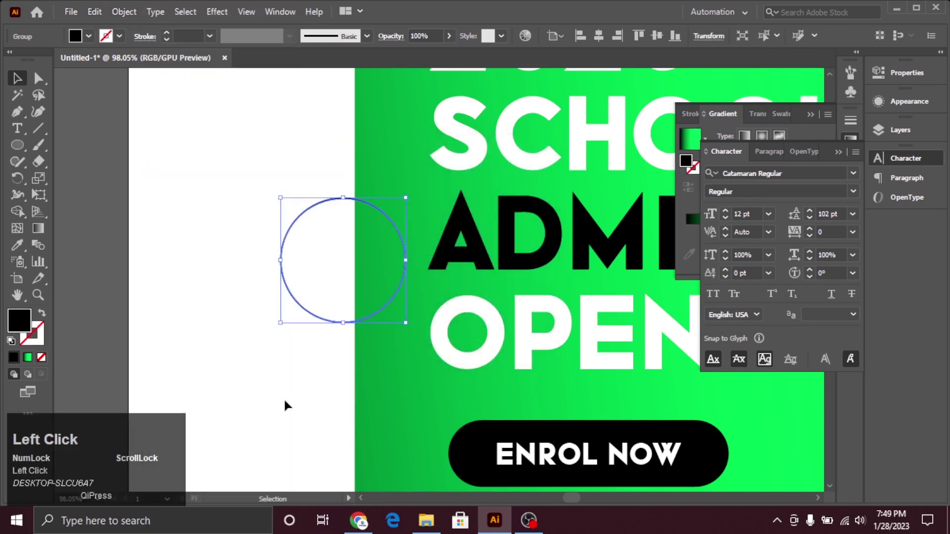
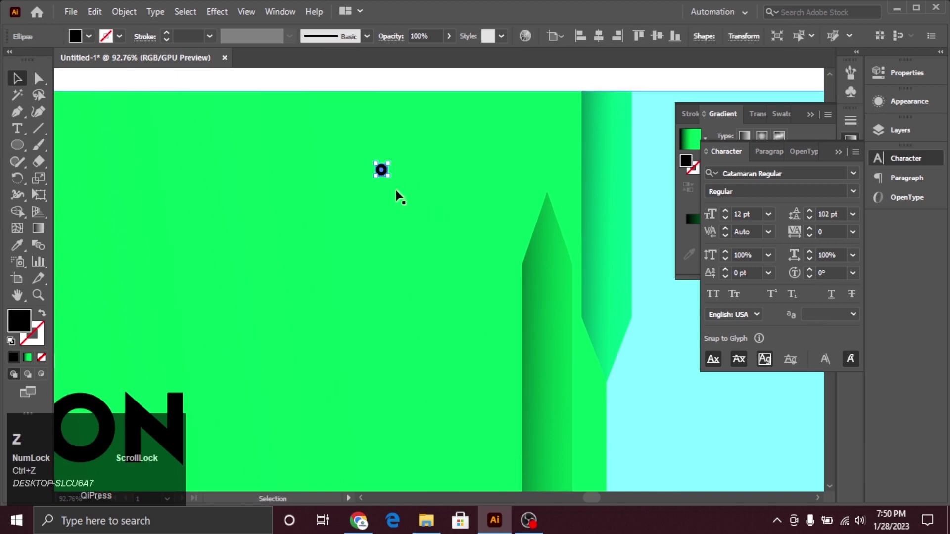
Step: Repeat the dot into a fifteen-dot grid near the banner's top at 64% opacity
{"action": "left_click", "coordinate": [387, 172]}
{"action": "key", "text": "ctrl+d"}
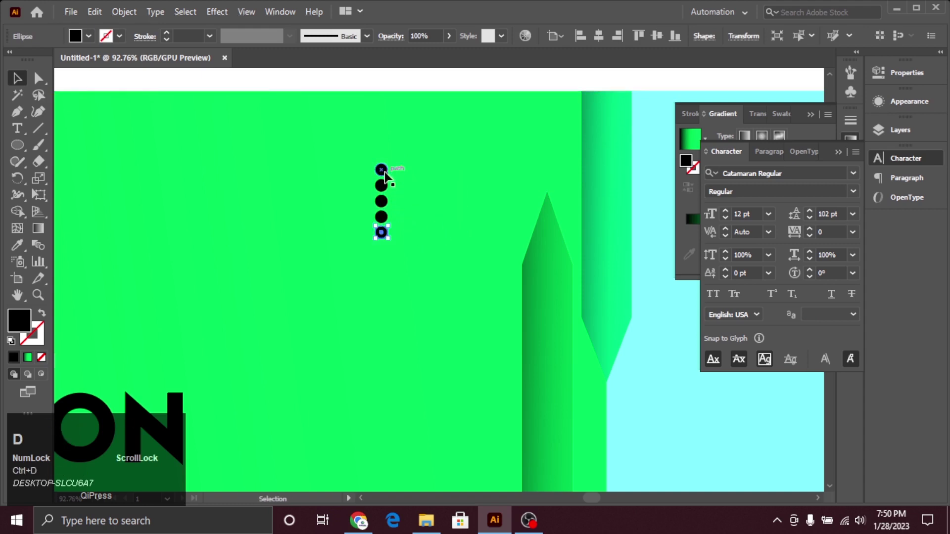
{"action": "left_click", "coordinate": [388, 172]}
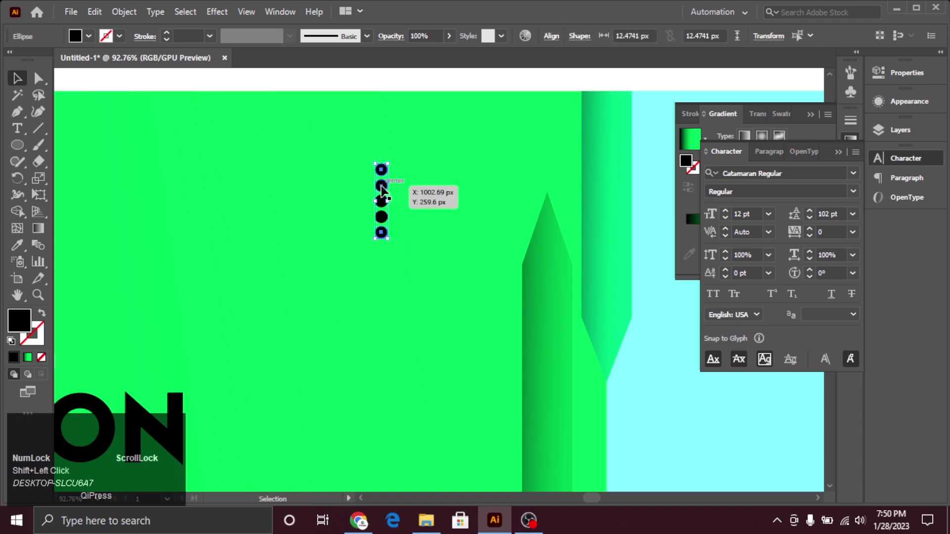
{"action": "left_click_drag", "start_coordinate": [385, 188], "coordinate": [469, 229]}
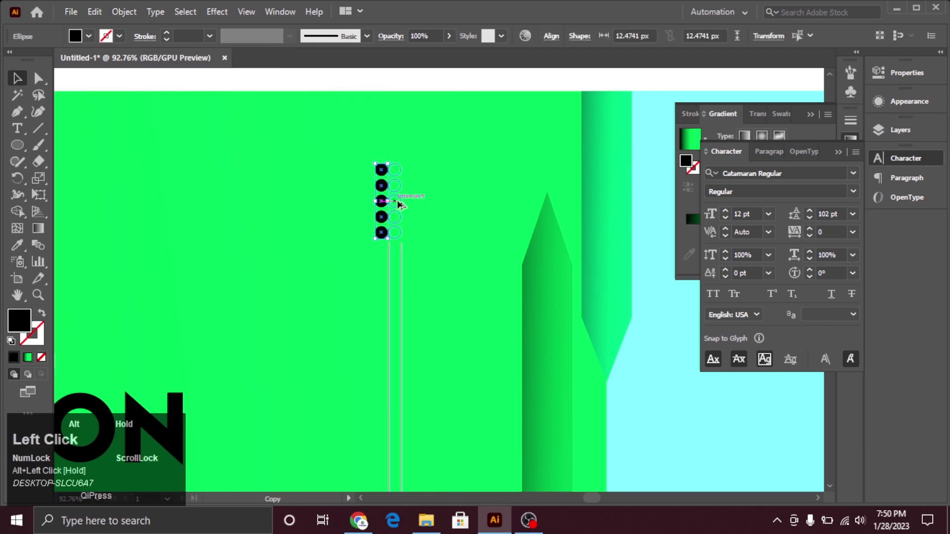
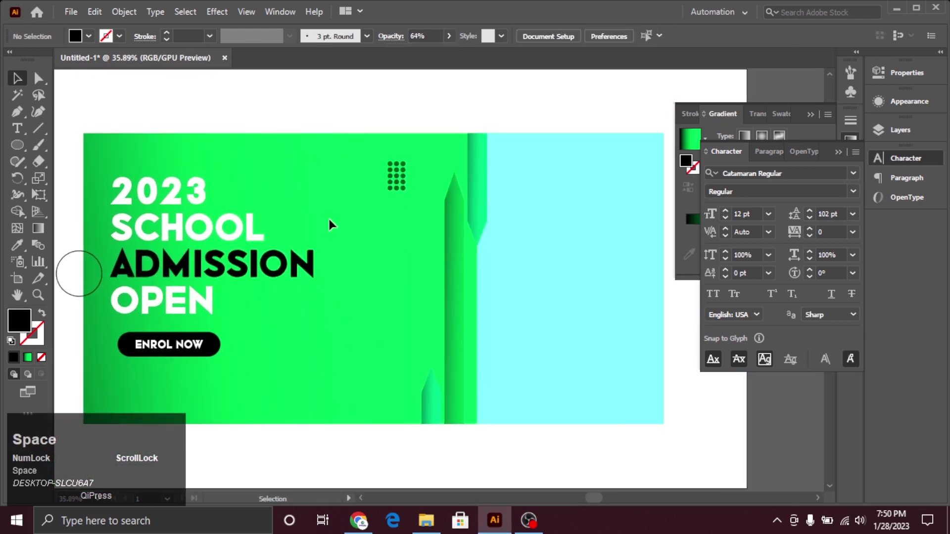
{"action": "left_click_drag", "start_coordinate": [380, 155], "coordinate": [278, 103]}
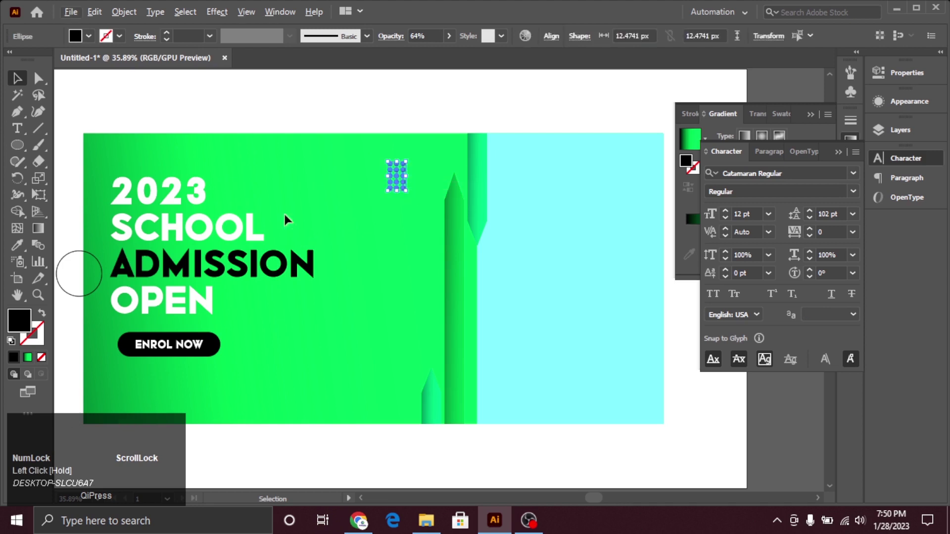
{"action": "key", "text": "space"}
Step: Deselect everything and minimize Chrome to get back to the admission banner
{"action": "left_click", "coordinate": [324, 228]}
{"action": "key", "text": "space"}
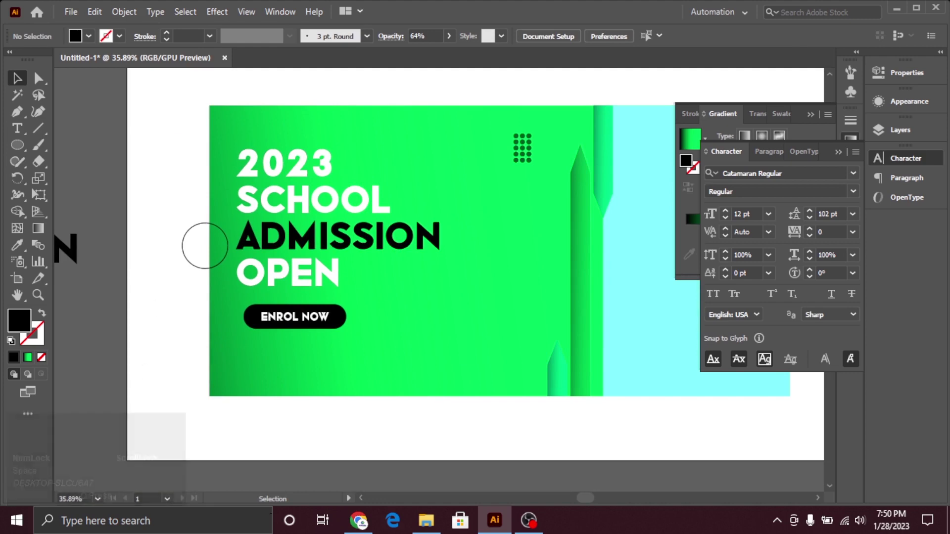
{"action": "left_click", "coordinate": [373, 522]}
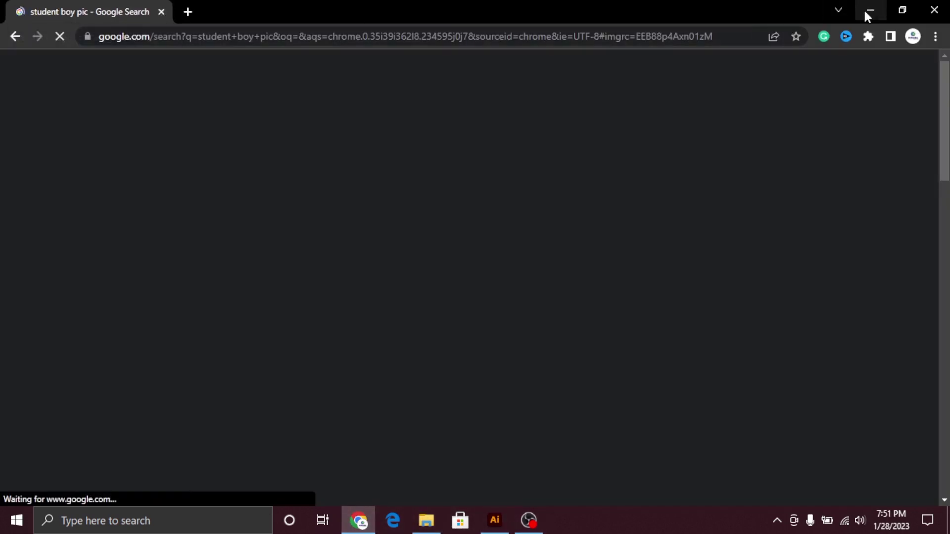
{"action": "left_click", "coordinate": [878, 13]}
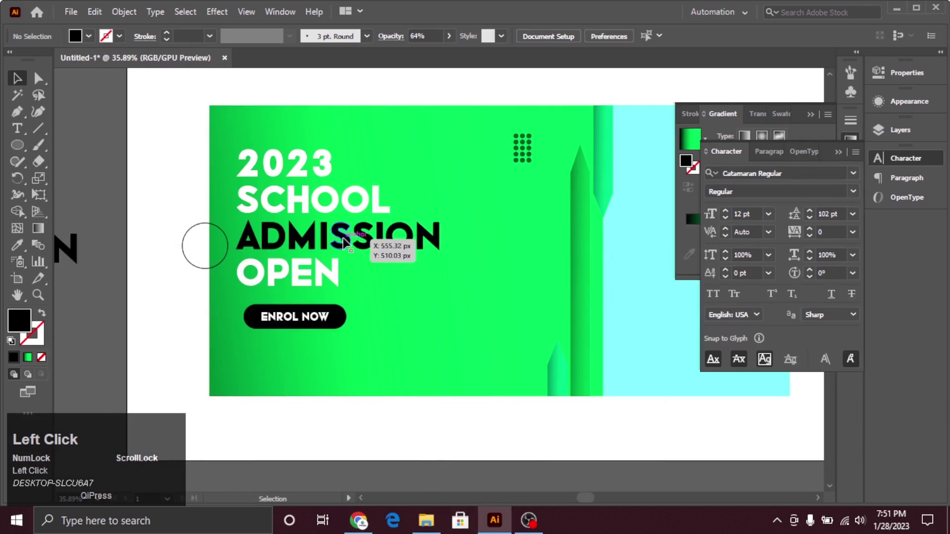
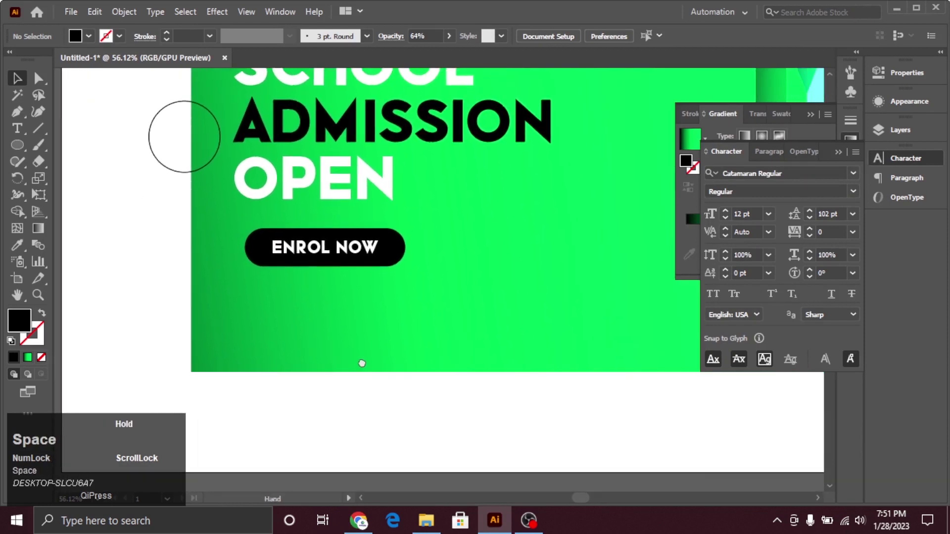
Step: Browse the Ai 1 folder via File > Open with the search cleared, then cancel without opening
{"action": "left_click_drag", "start_coordinate": [68, 20], "coordinate": [95, 68]}
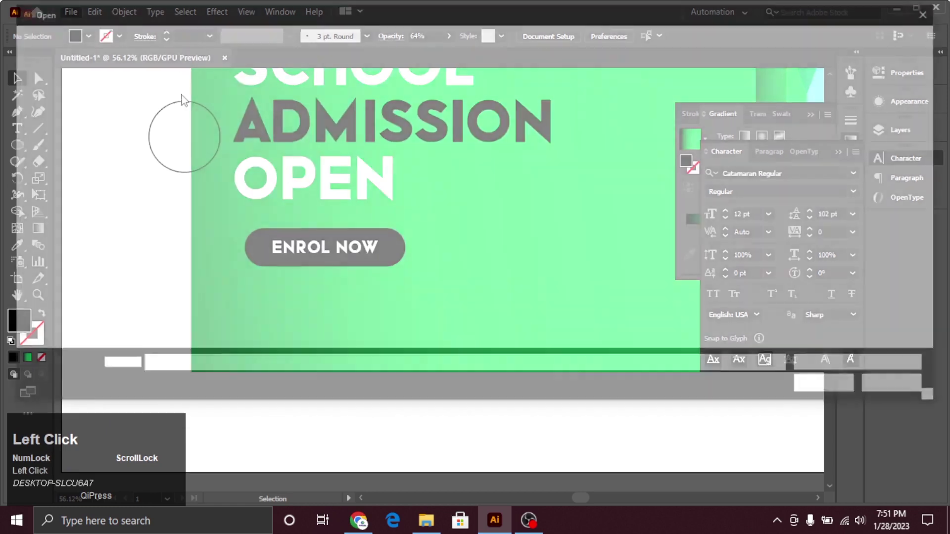
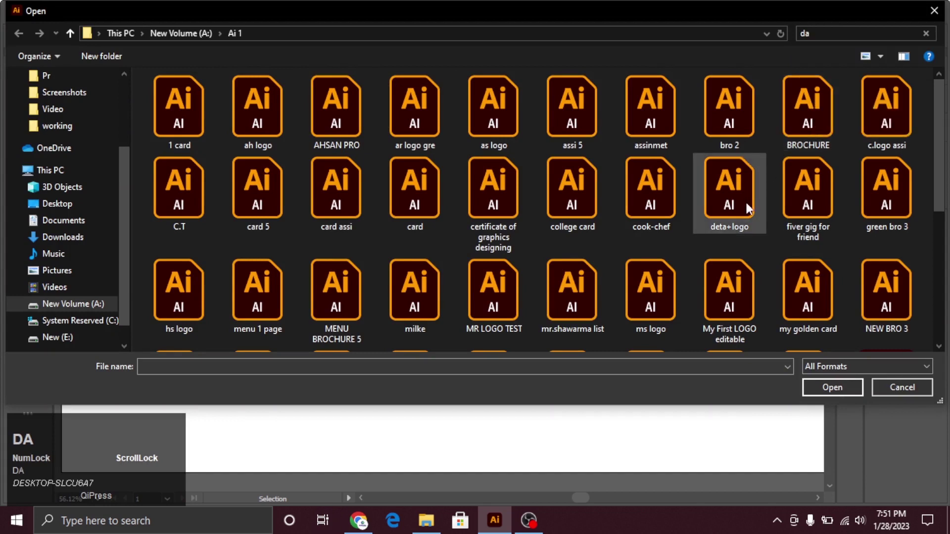
{"action": "left_click", "coordinate": [149, 117]}
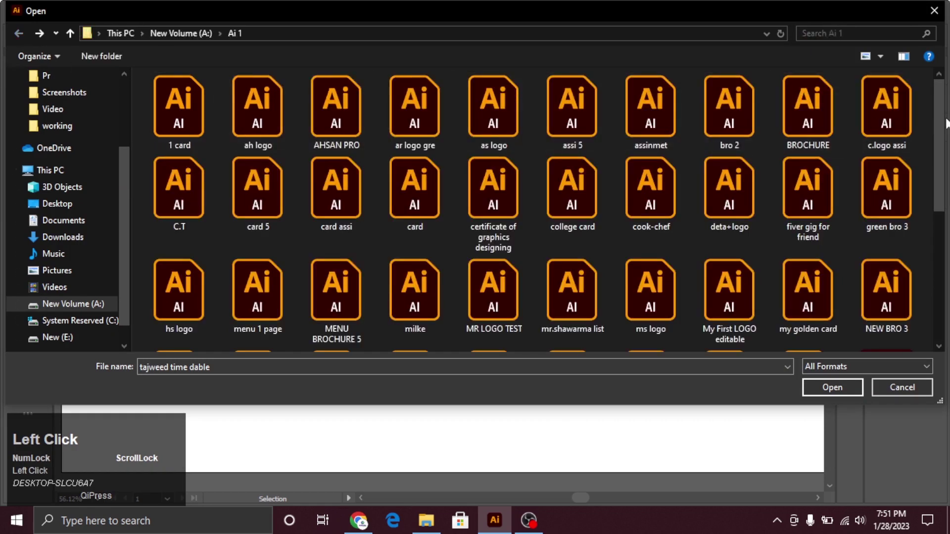
{"action": "left_click_drag", "start_coordinate": [943, 133], "coordinate": [909, 397]}
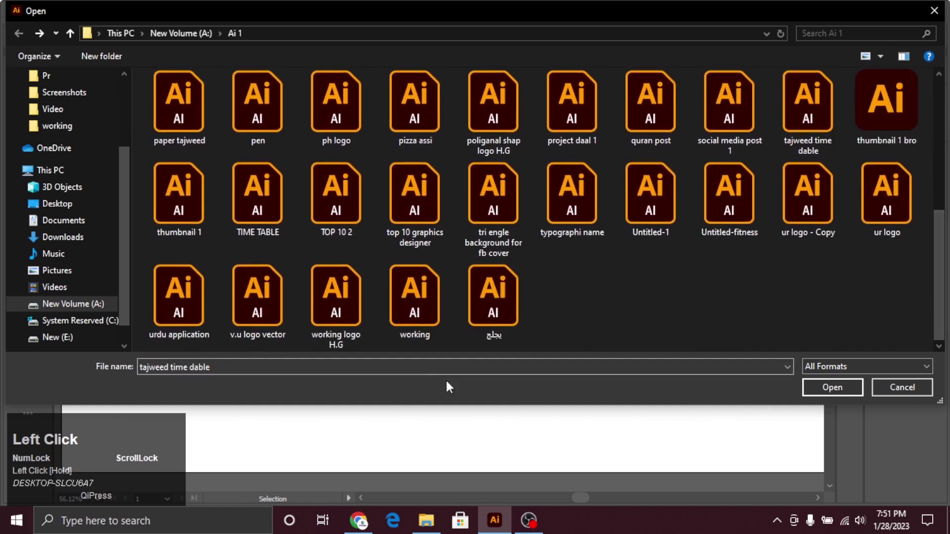
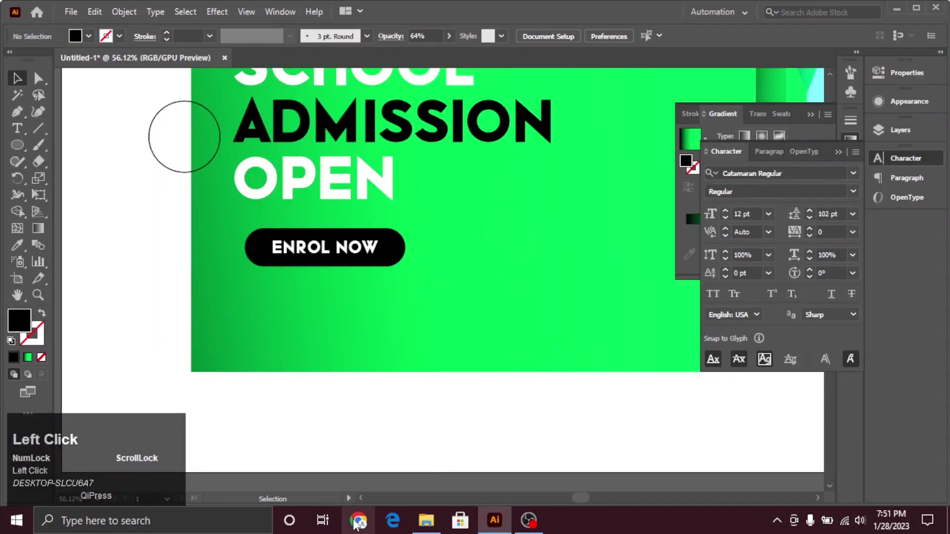
Step: Search Google for 'call vector' in a new Chrome tab
{"action": "left_click", "coordinate": [239, 165]}
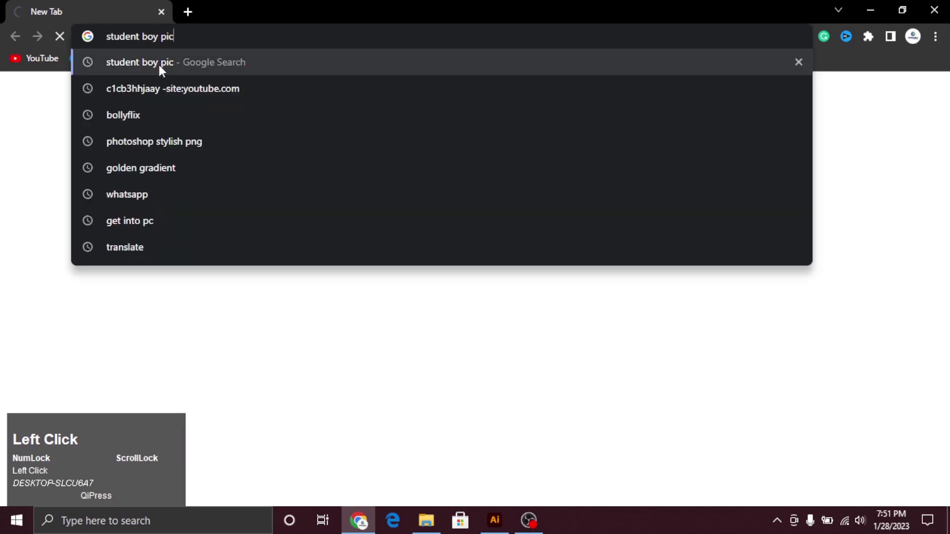
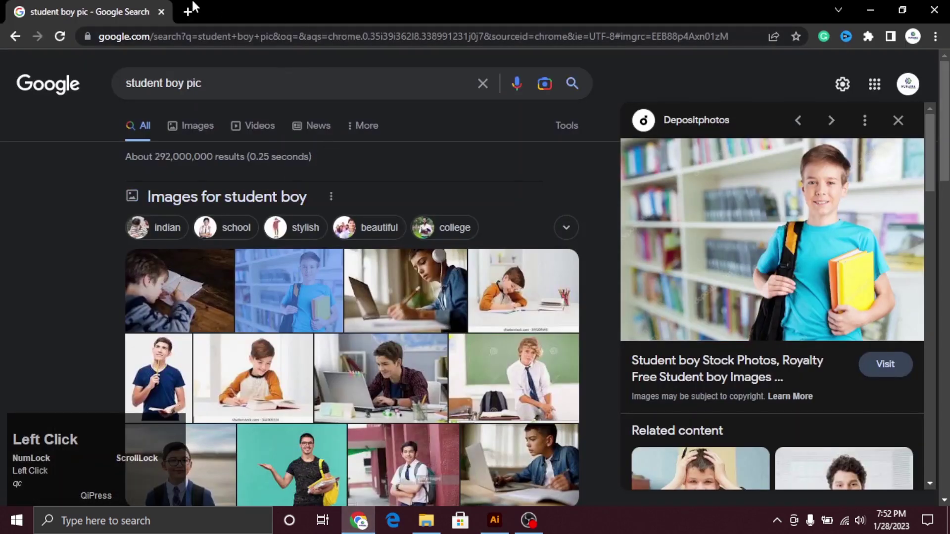
{"action": "left_click", "coordinate": [193, 16]}
{"action": "type", "text": "cal"}
{"action": "key", "text": "space"}
{"action": "type", "text": "ve"}
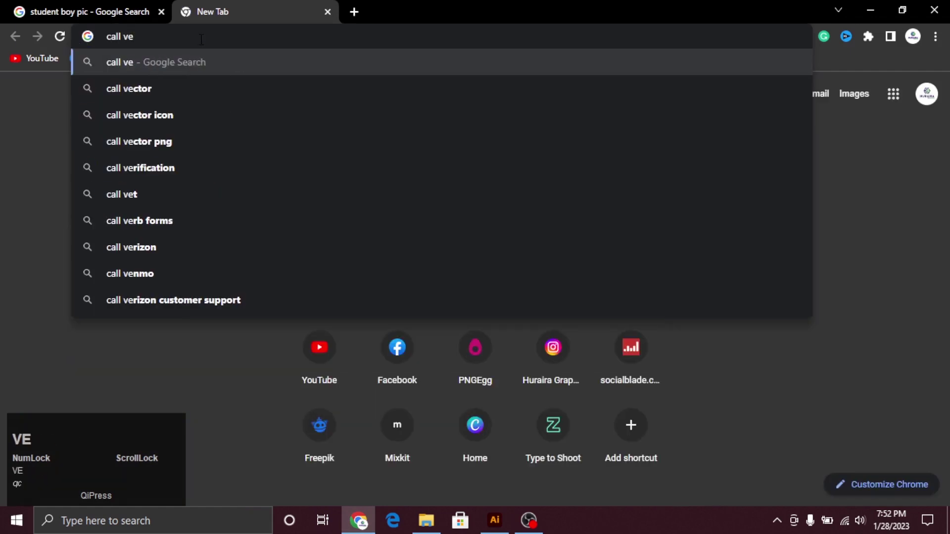
{"action": "left_click", "coordinate": [168, 89]}
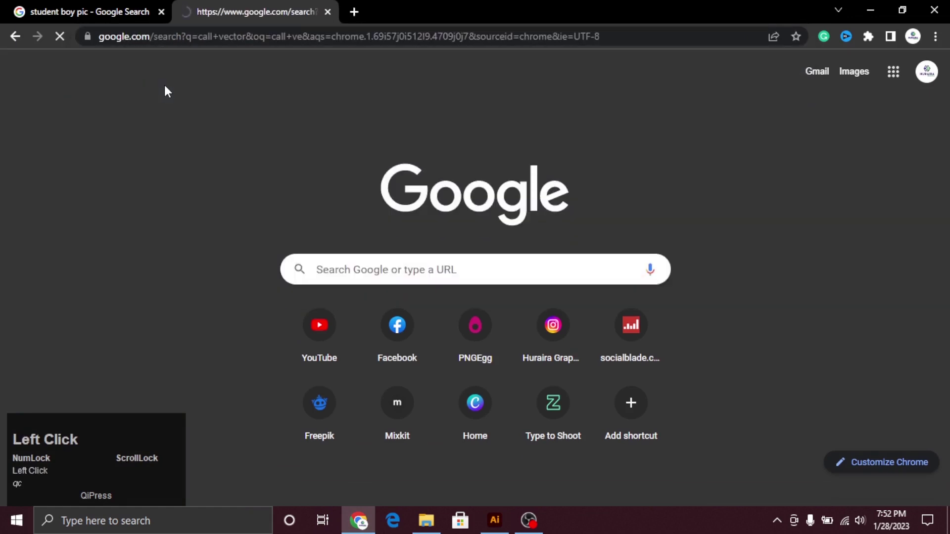
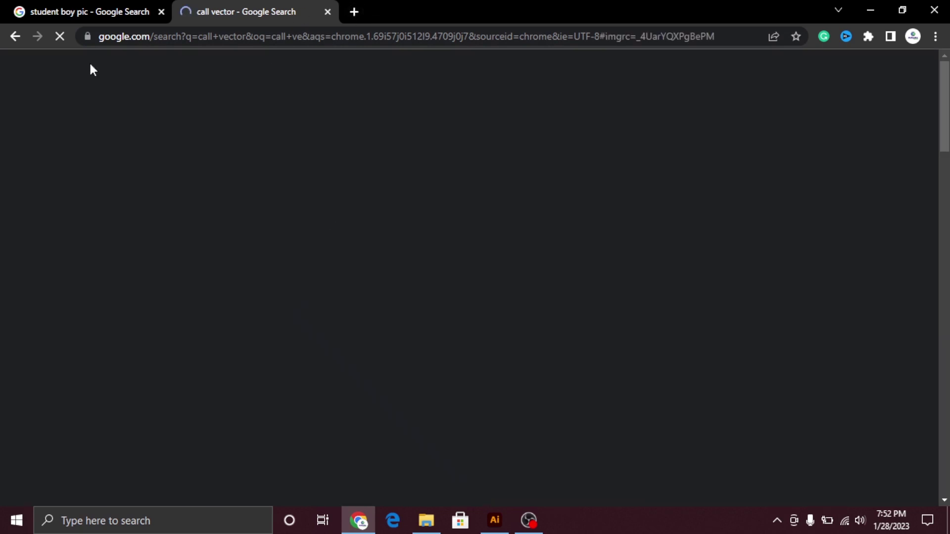
Step: Look over the call vector results and open another blank tab
{"action": "left_click", "coordinate": [25, 42]}
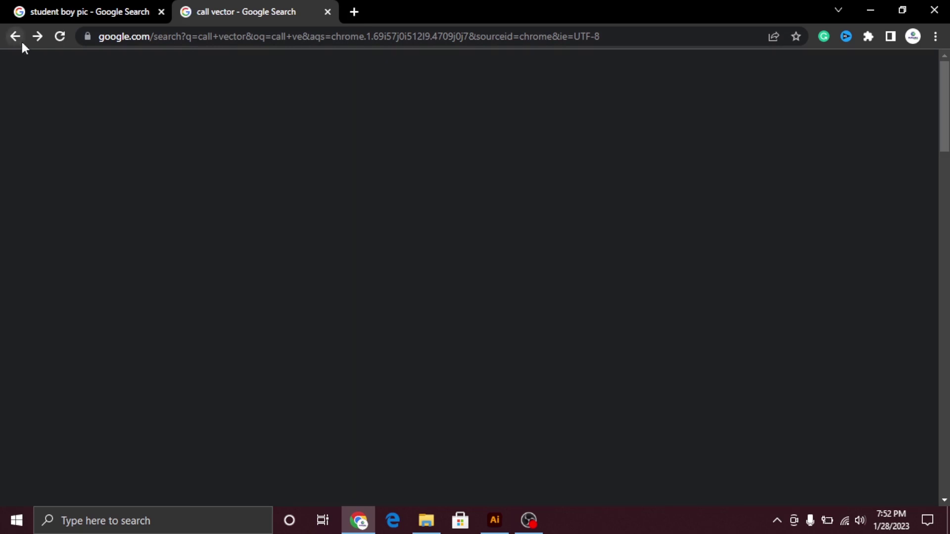
{"action": "left_click", "coordinate": [18, 38]}
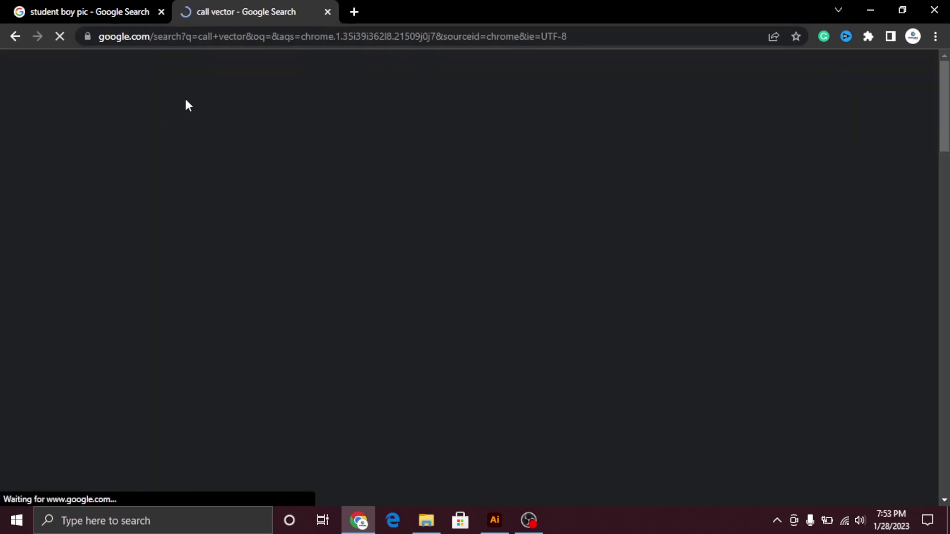
{"action": "left_click", "coordinate": [354, 20]}
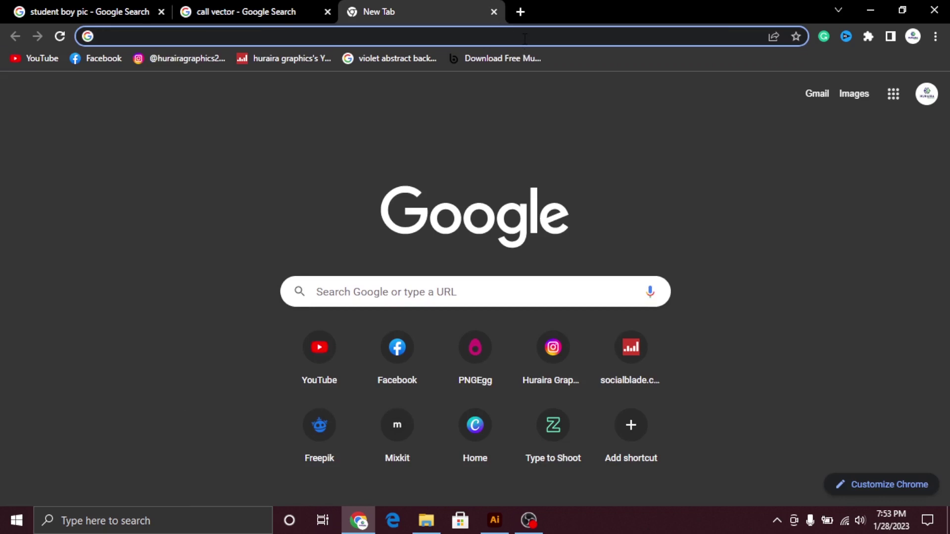
Step: Start a 'mail vector' search in the third tab
{"action": "left_click", "coordinate": [231, 5]}
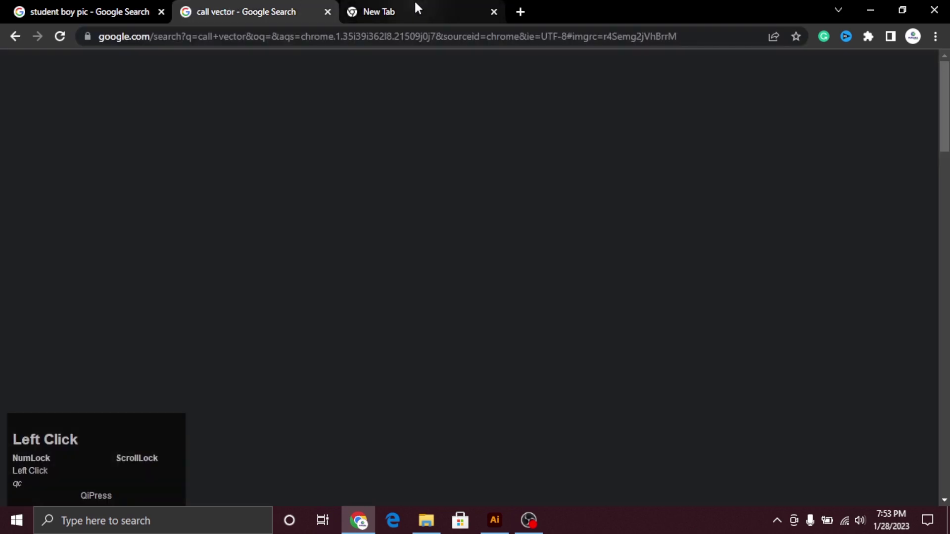
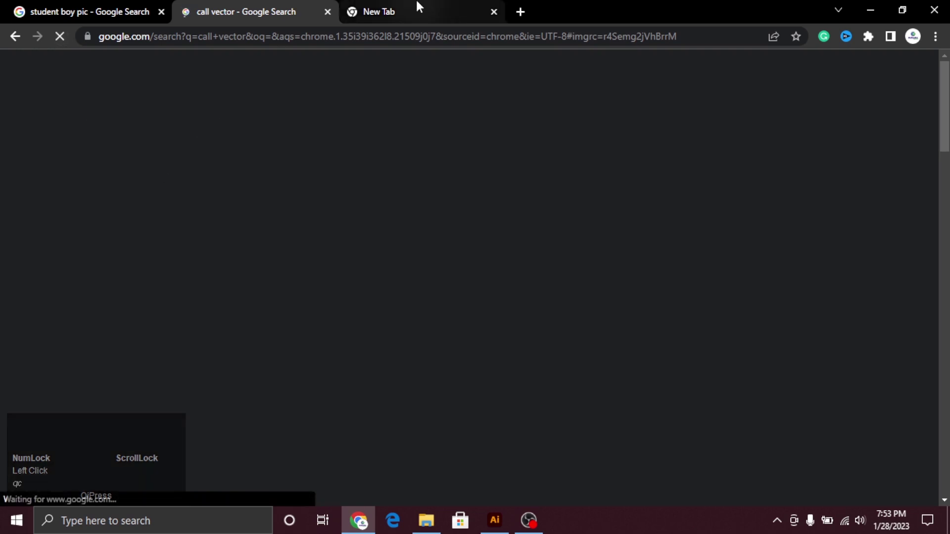
{"action": "left_click", "coordinate": [425, 9]}
{"action": "type", "text": "mail"}
{"action": "key", "text": "space"}
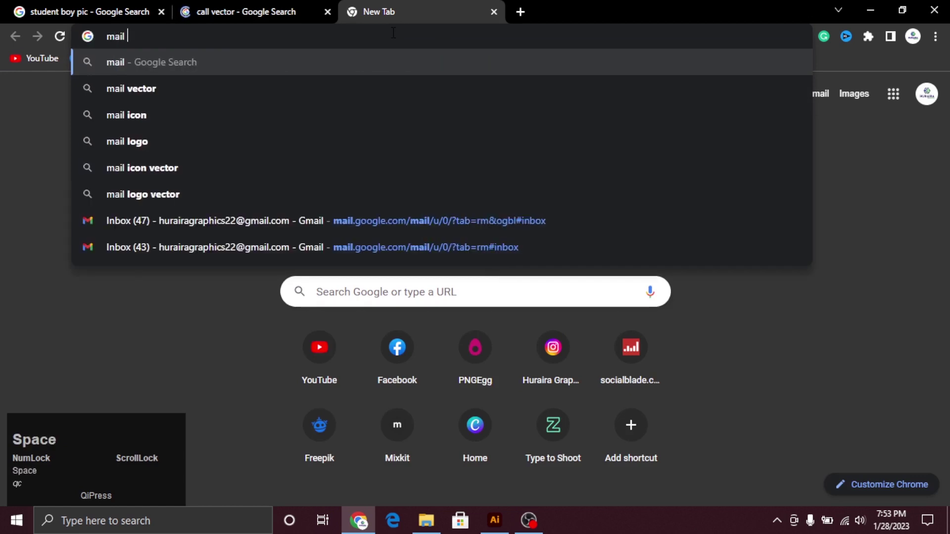
Step: Review the call vector icons and copy the phone icon preview for Illustrator
{"action": "left_click", "coordinate": [174, 83]}
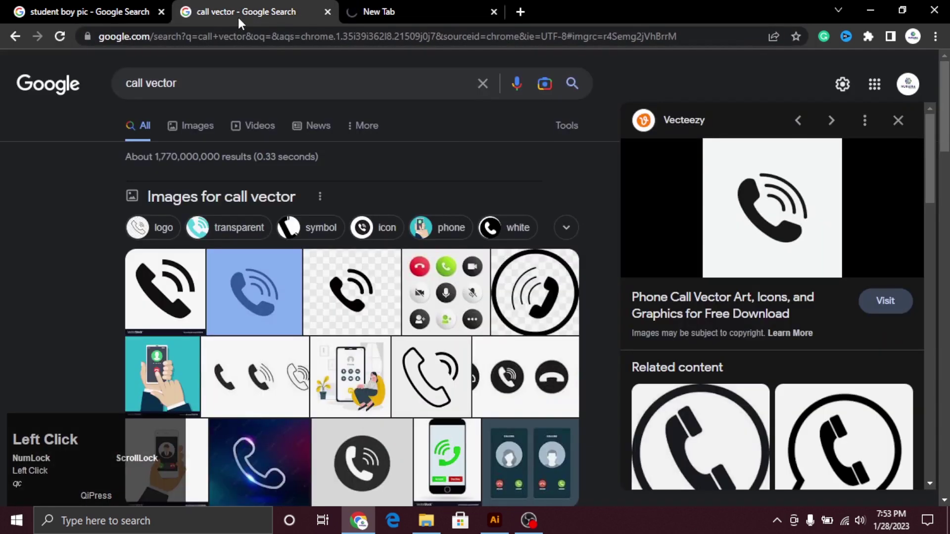
{"action": "right_click", "coordinate": [853, 202]}
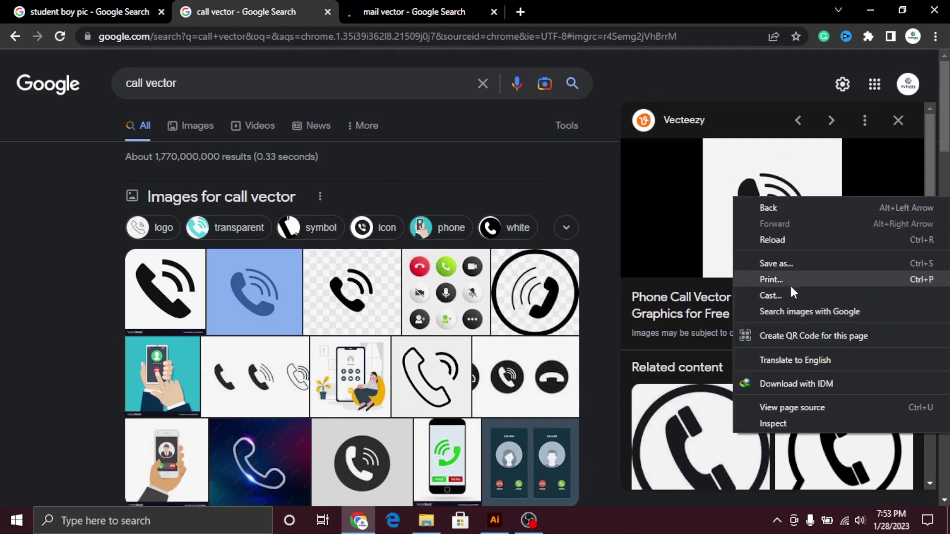
{"action": "left_click", "coordinate": [752, 182]}
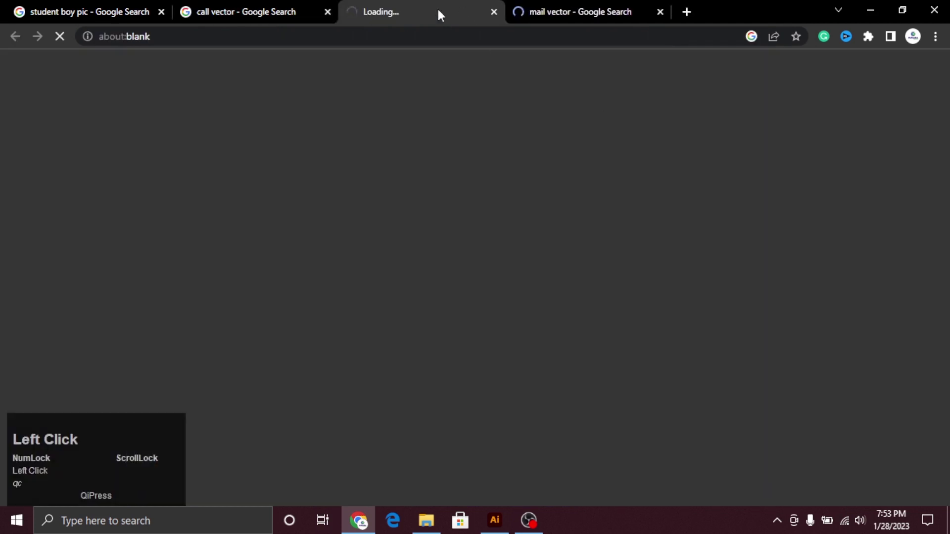
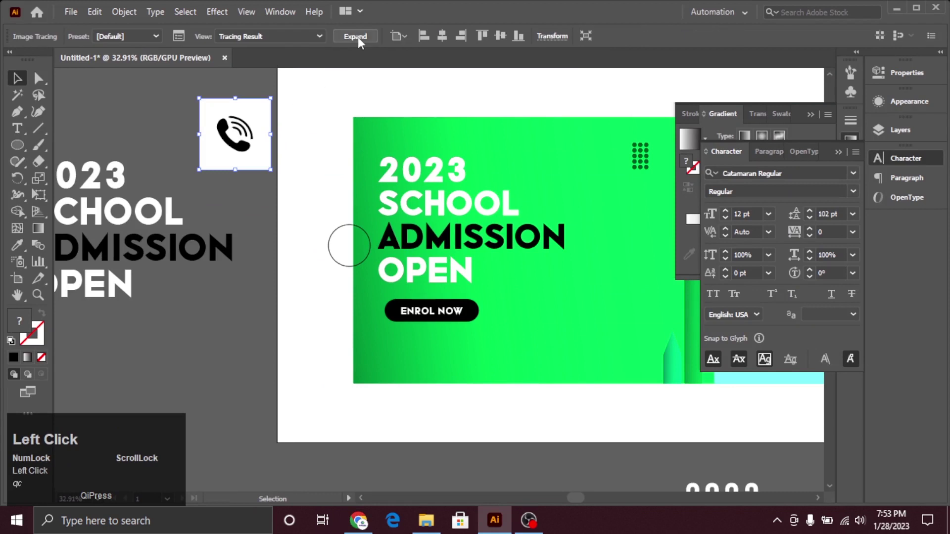
Step: Ungroup the traced phone icon and delete its white background, leaving a black vector shape
{"action": "right_click", "coordinate": [246, 129]}
{"action": "left_click", "coordinate": [315, 249]}
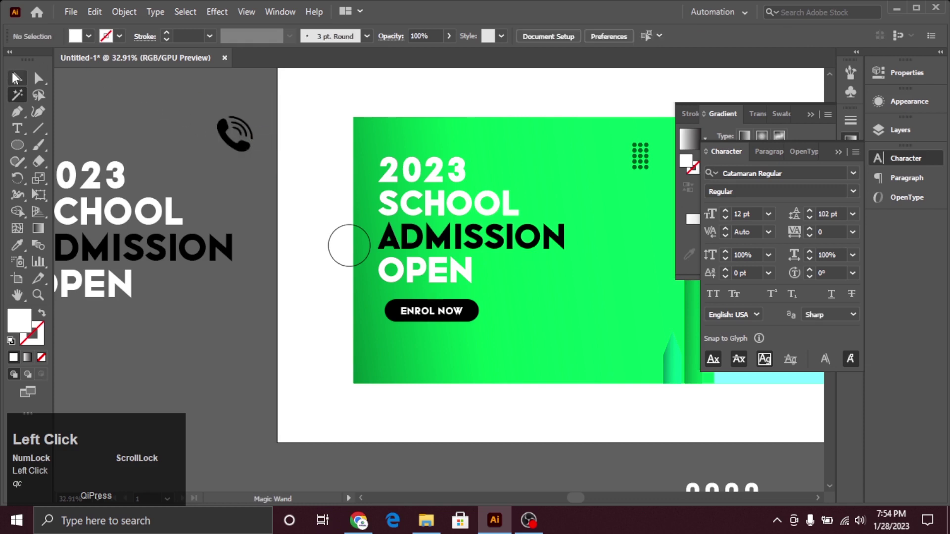
{"action": "left_click_drag", "start_coordinate": [19, 82], "coordinate": [298, 186]}
{"action": "left_click", "coordinate": [265, 155]}
{"action": "key", "text": "ctrl+g"}
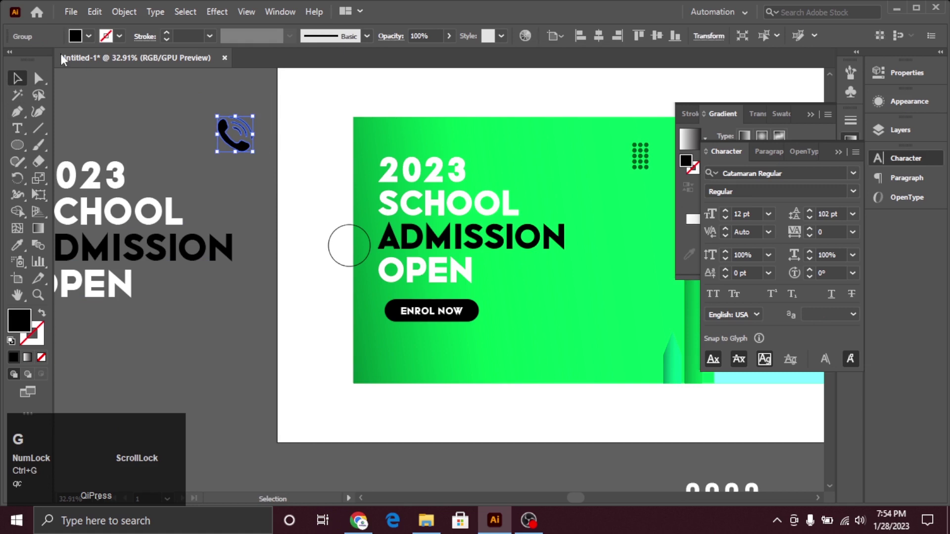
Step: Reload the mail vector results and save the black envelope icon image to disk
{"action": "left_click", "coordinate": [94, 45]}
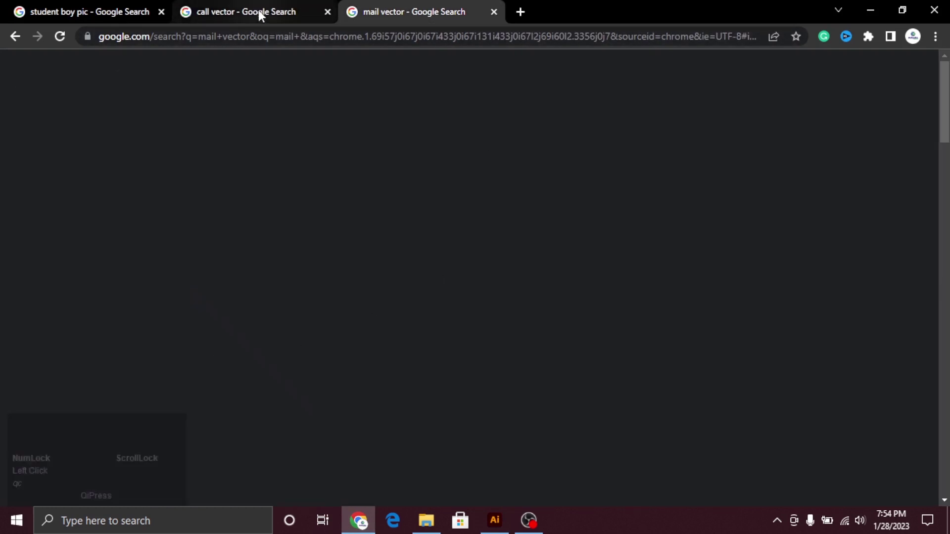
{"action": "left_click", "coordinate": [69, 45]}
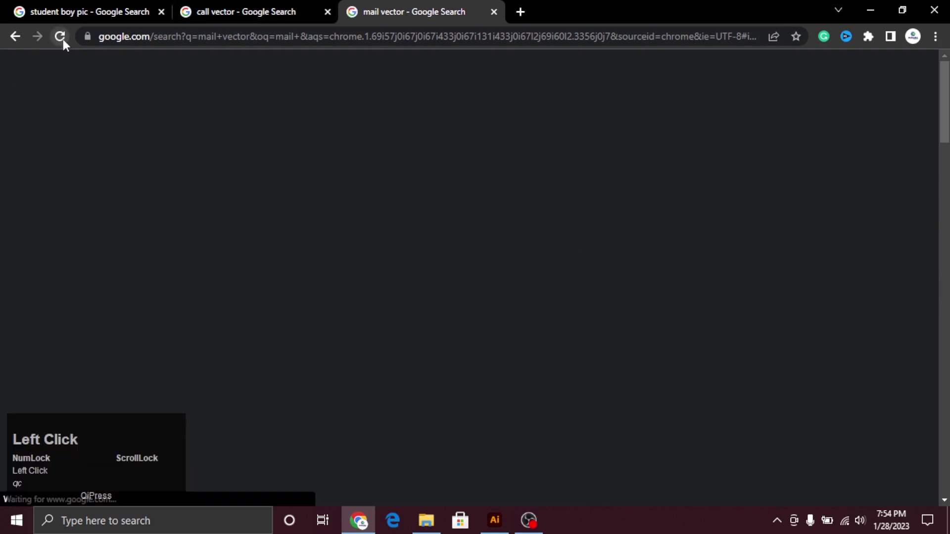
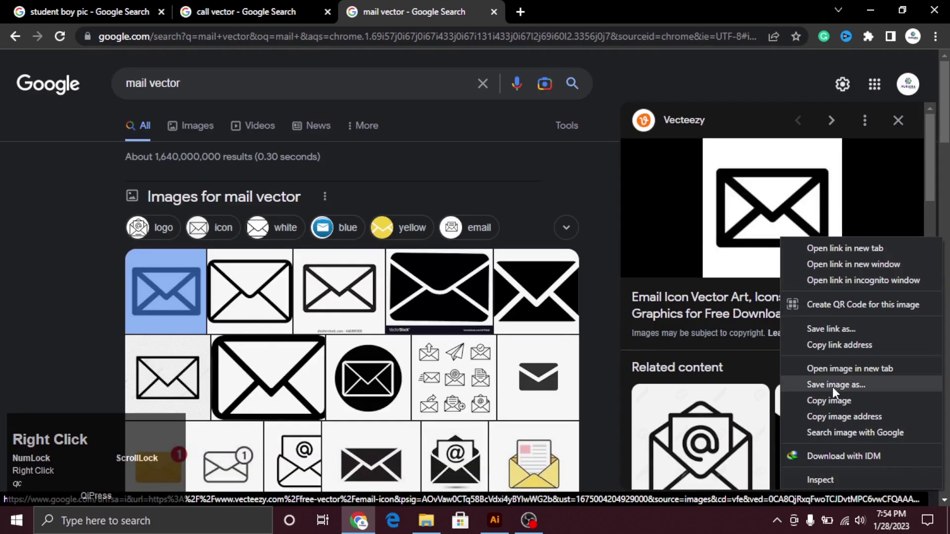
{"action": "left_click", "coordinate": [836, 393]}
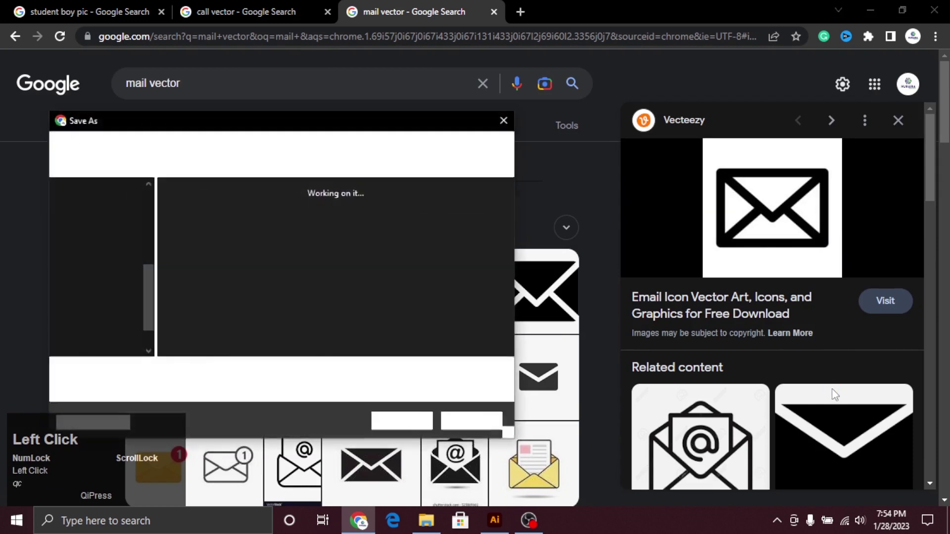
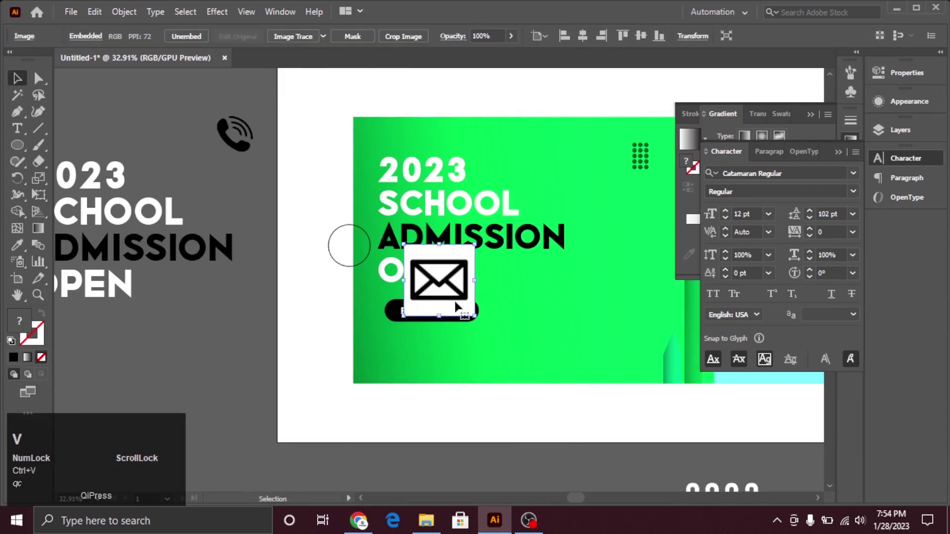
Step: Group the phone and envelope icons and line them up along the banner bottom below ENROL NOW
{"action": "left_click_drag", "start_coordinate": [461, 304], "coordinate": [296, 36]}
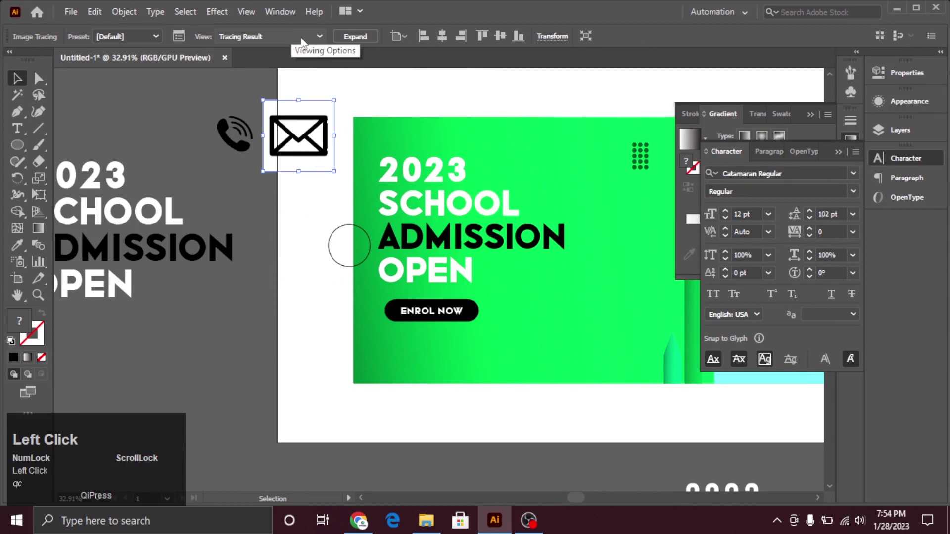
{"action": "right_click", "coordinate": [312, 158]}
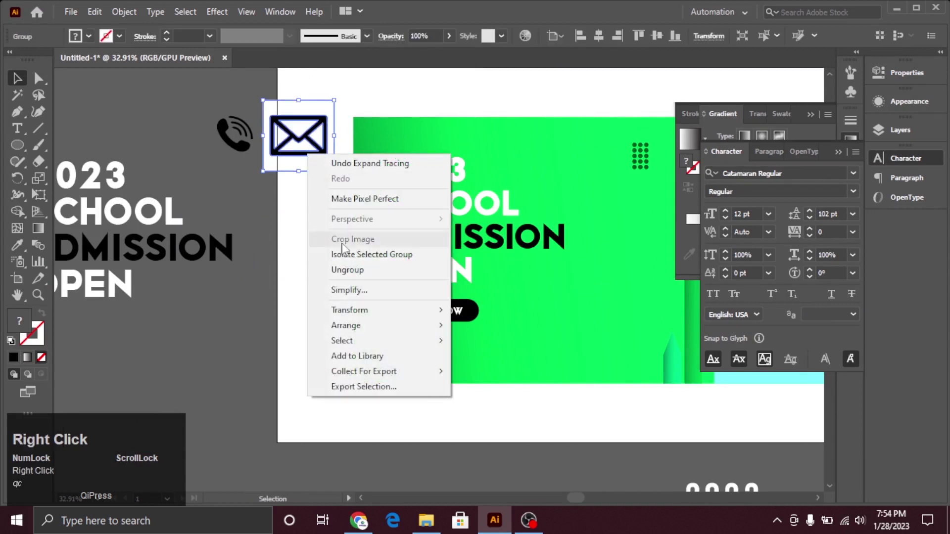
{"action": "left_click_drag", "start_coordinate": [357, 277], "coordinate": [348, 178]}
{"action": "left_click_drag", "start_coordinate": [307, 160], "coordinate": [347, 178]}
{"action": "key", "text": "ctrl+g"}
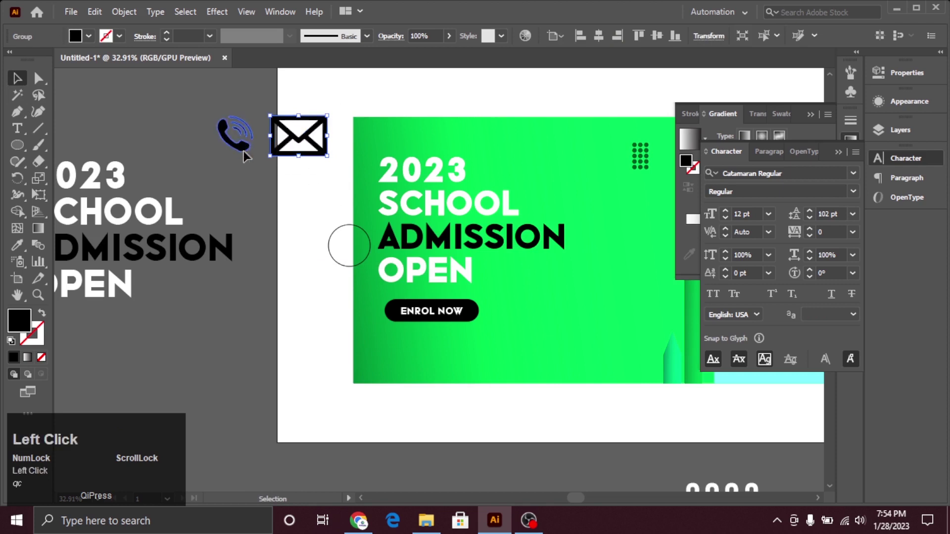
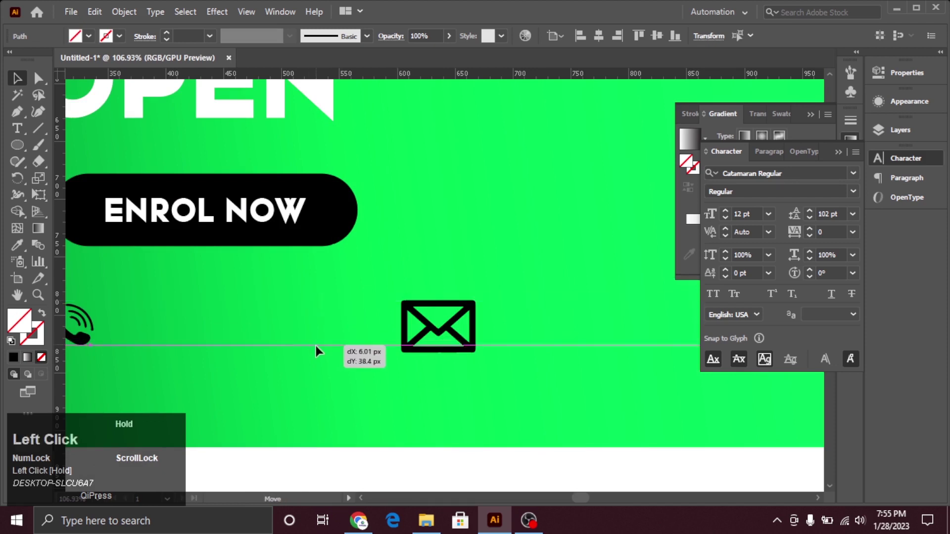
{"action": "left_click", "coordinate": [444, 347]}
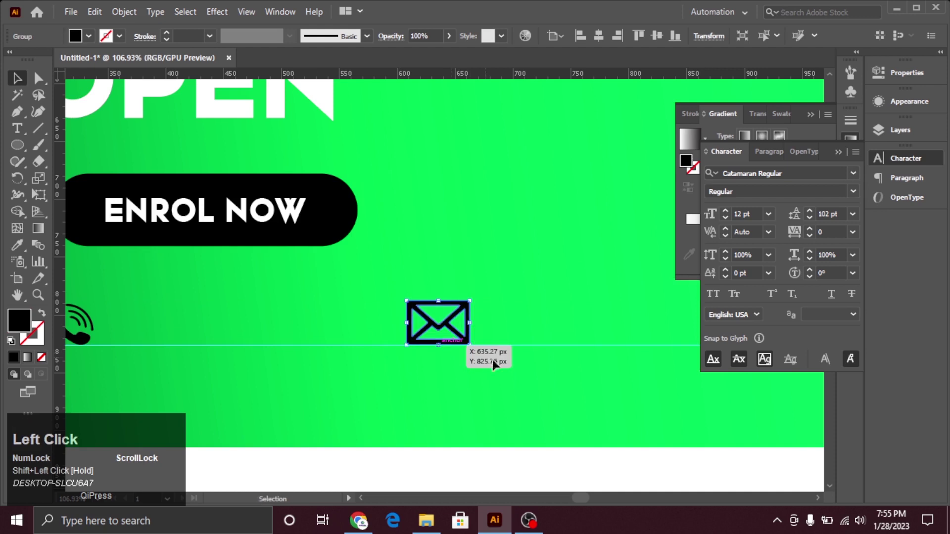
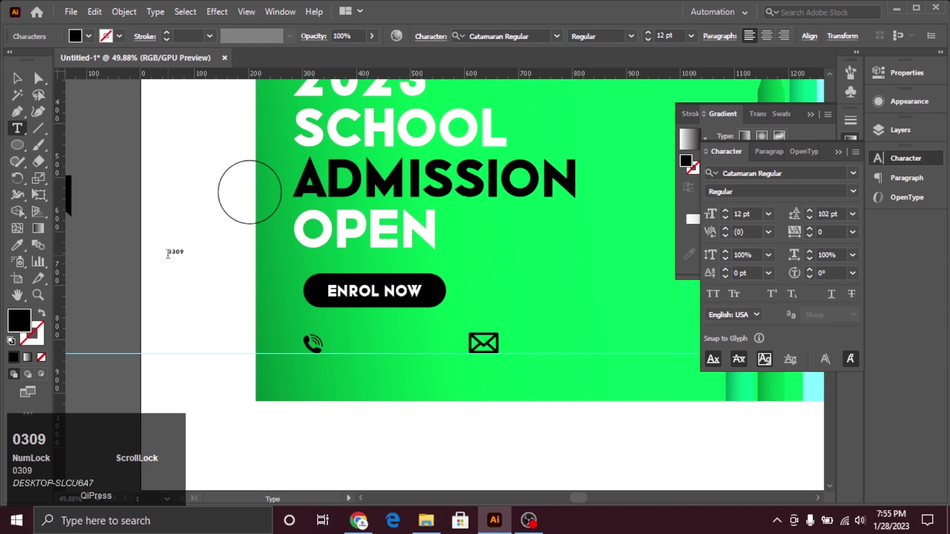
{"action": "type", "text": "5748449"}
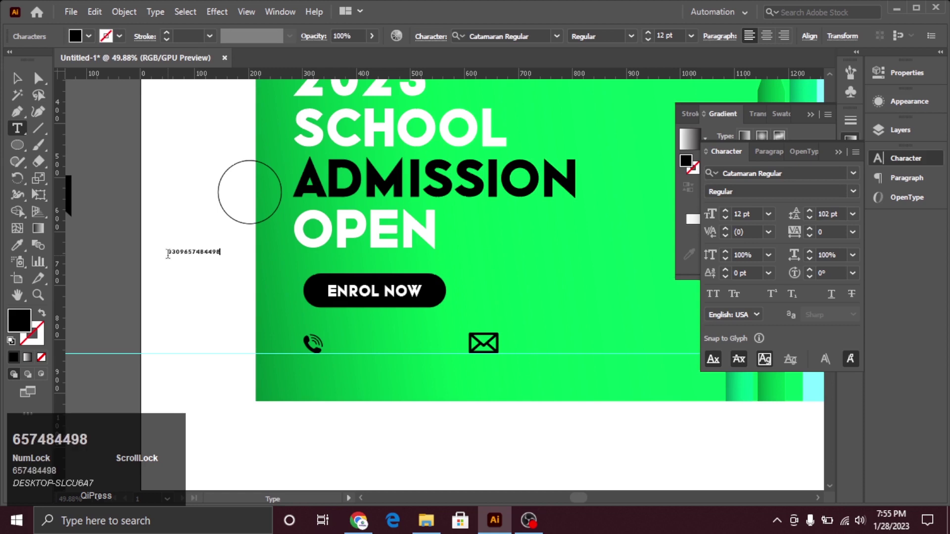
{"action": "type", "text": "8"}
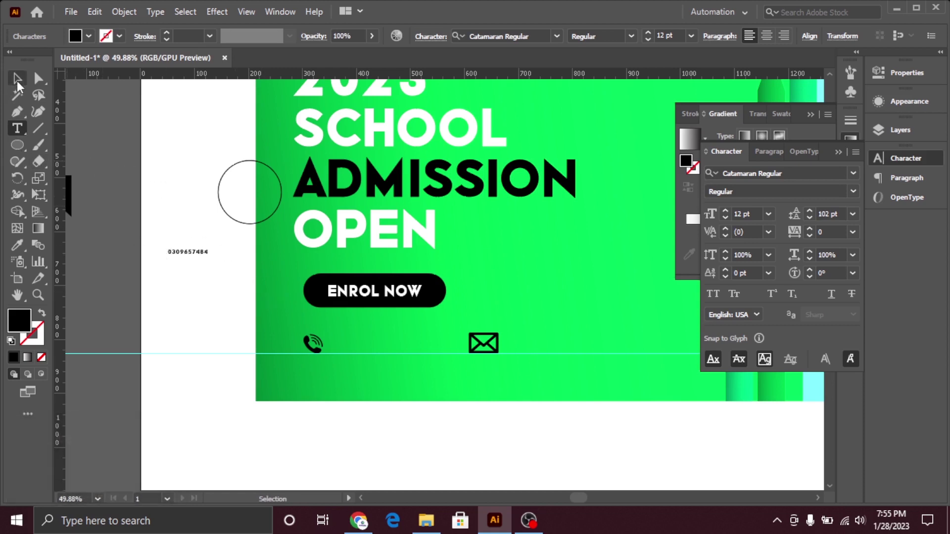
{"action": "left_click_drag", "start_coordinate": [25, 81], "coordinate": [693, 43]}
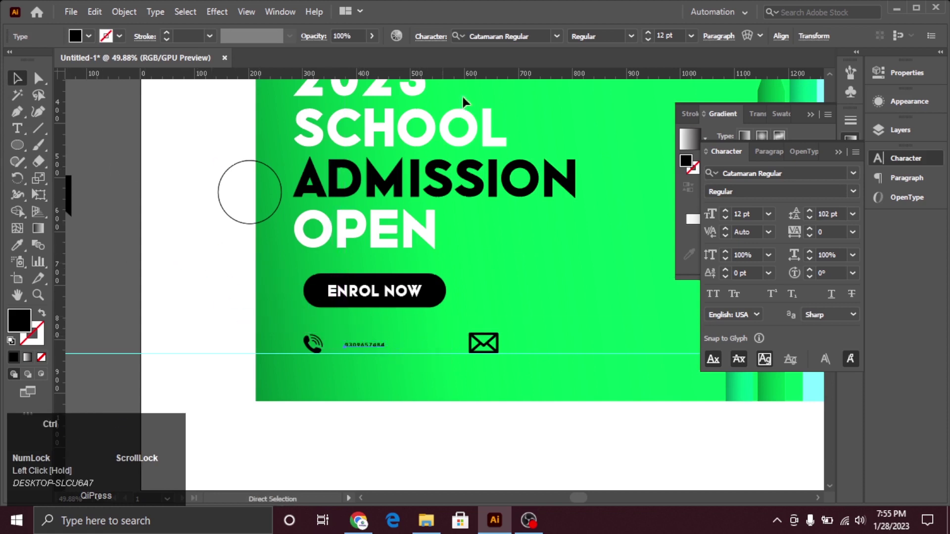
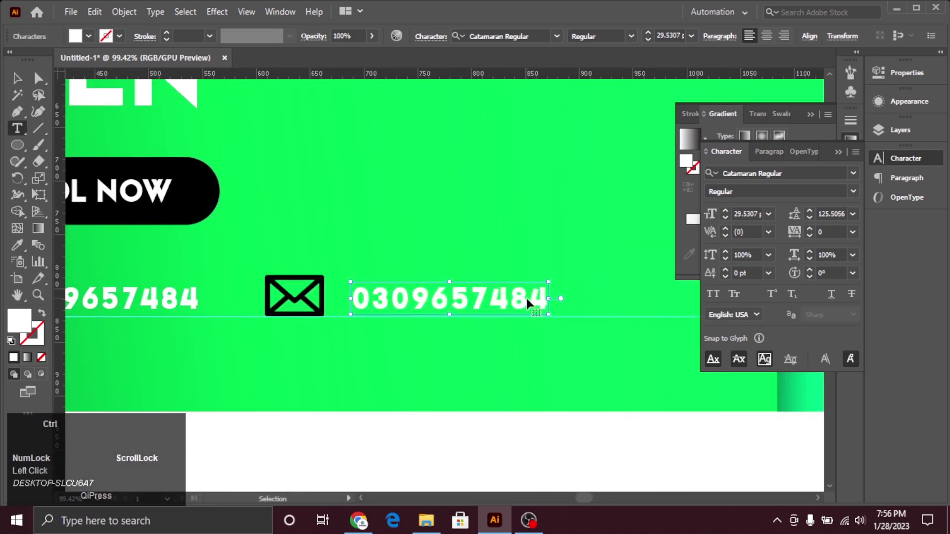
Step: Retype the duplicated number as LEARNINGEMAIL.COM beside the envelope, correcting the spelling
{"action": "key", "text": "ctrl+a"}
{"action": "type", "text": "ema"}
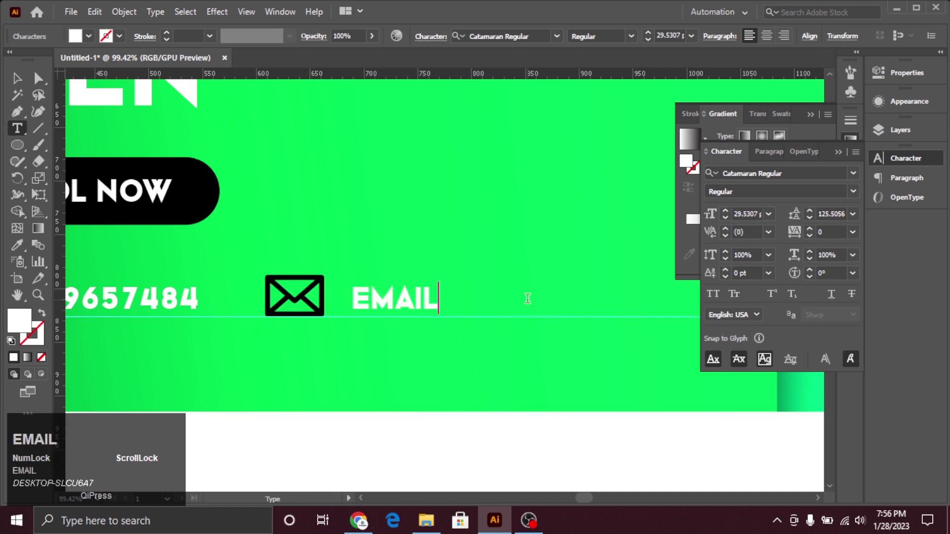
{"action": "type", "text": "com"}
{"action": "key", "text": "Left"}
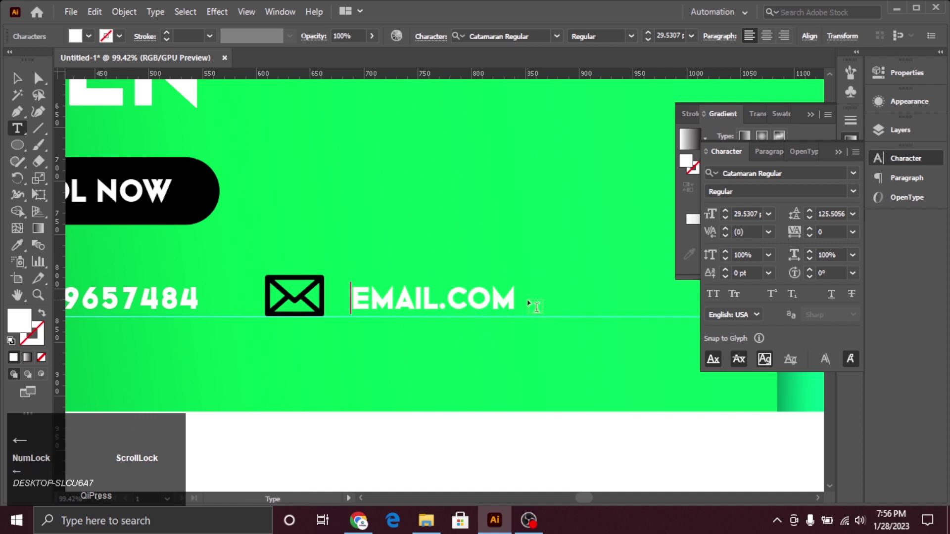
{"action": "type", "text": "leraning"}
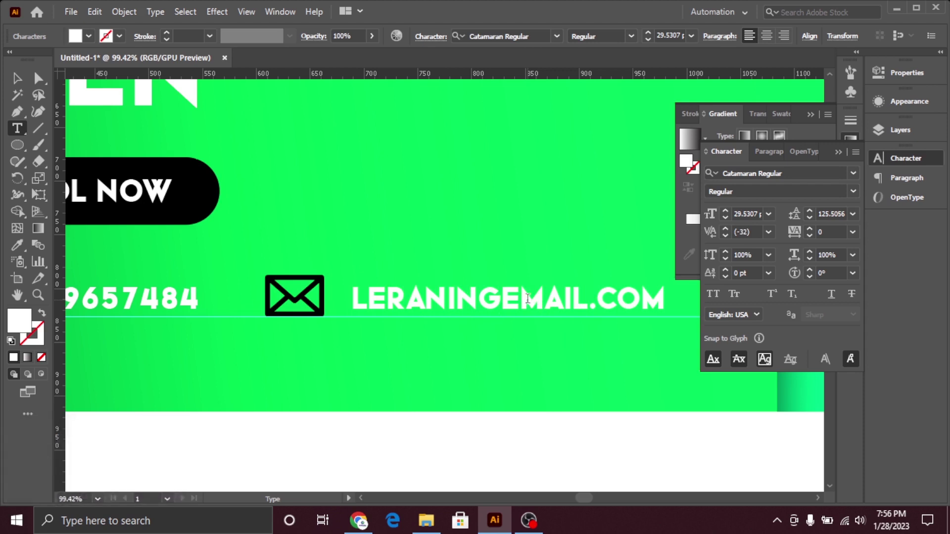
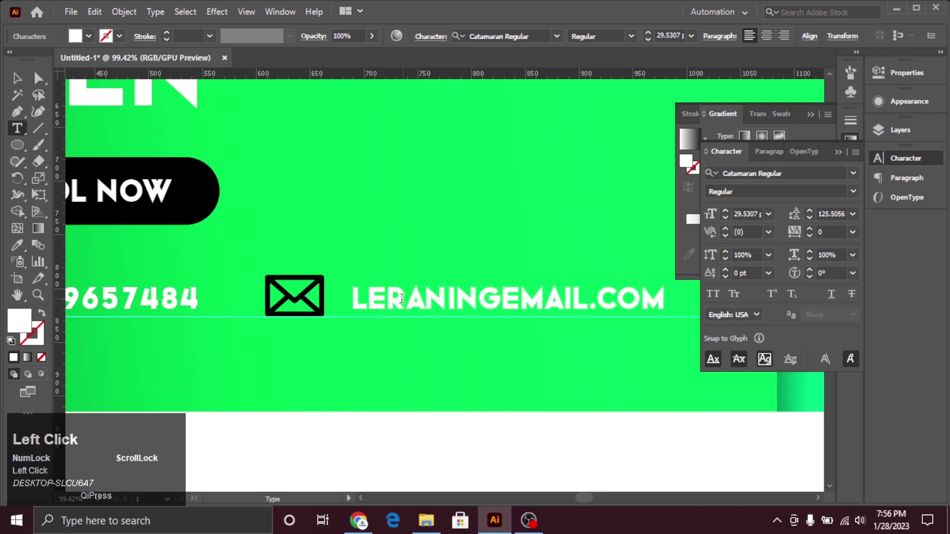
{"action": "key", "text": "Right"}
{"action": "key", "text": "r"}
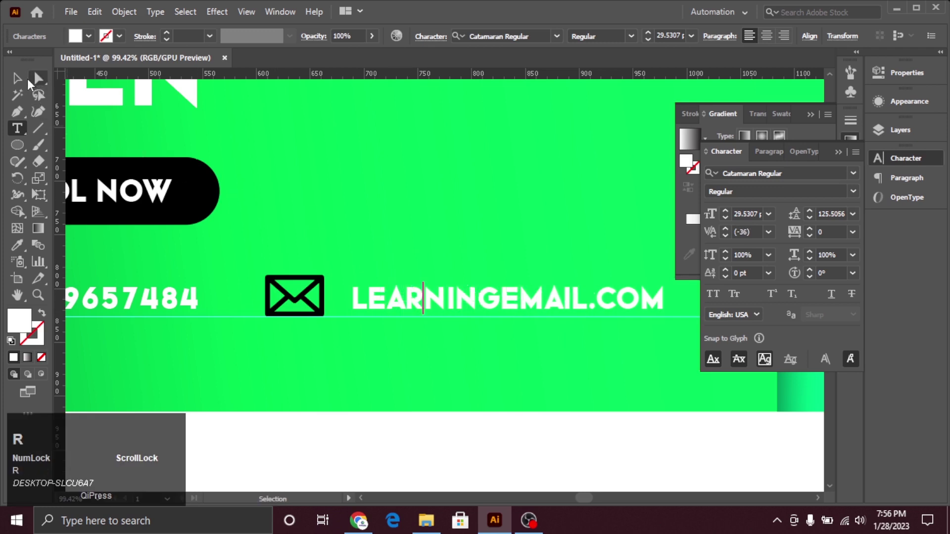
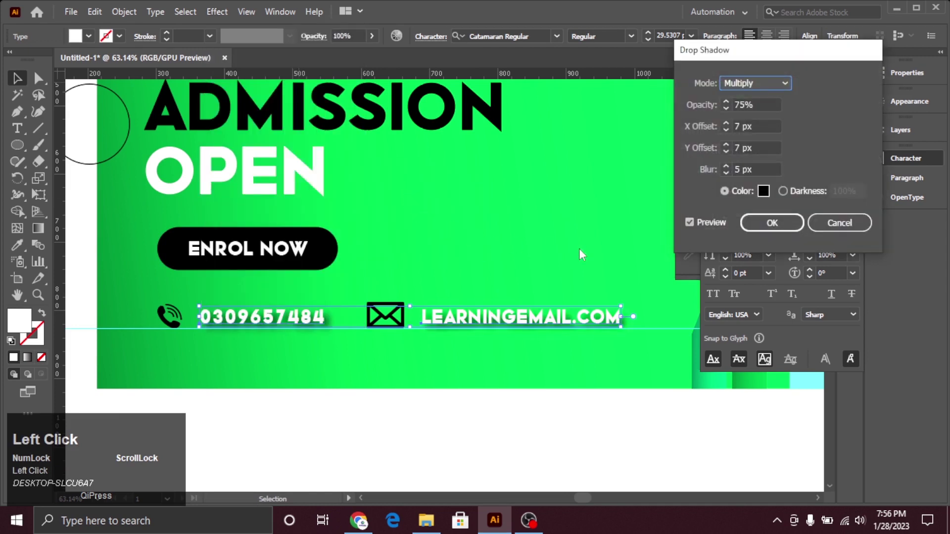
Step: Give the contact text a soft drop shadow with lowered offset and apply the same to the headline
{"action": "left_click", "coordinate": [730, 176]}
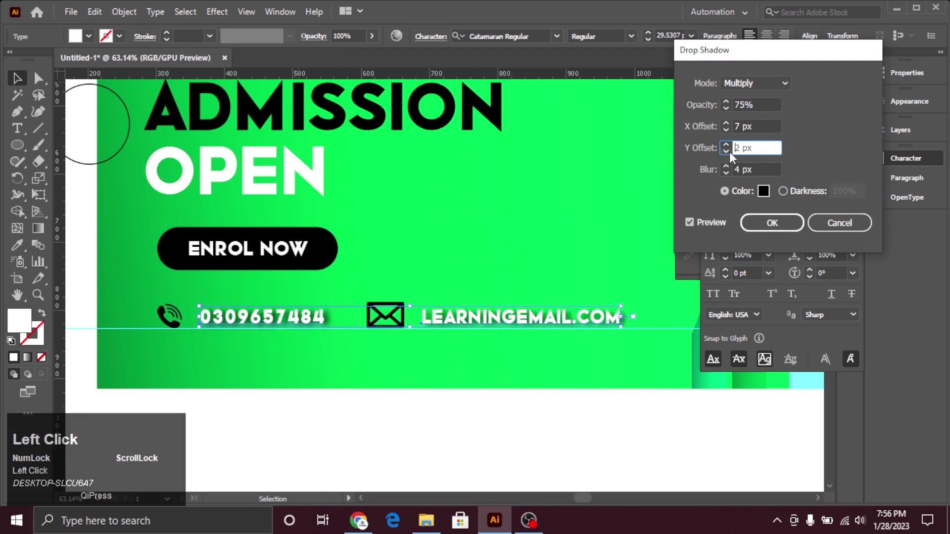
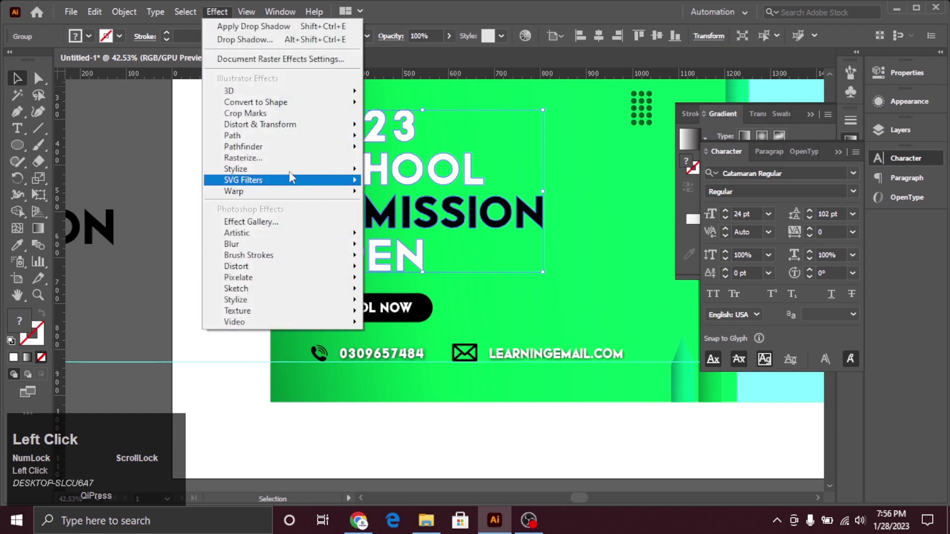
{"action": "left_click", "coordinate": [410, 179]}
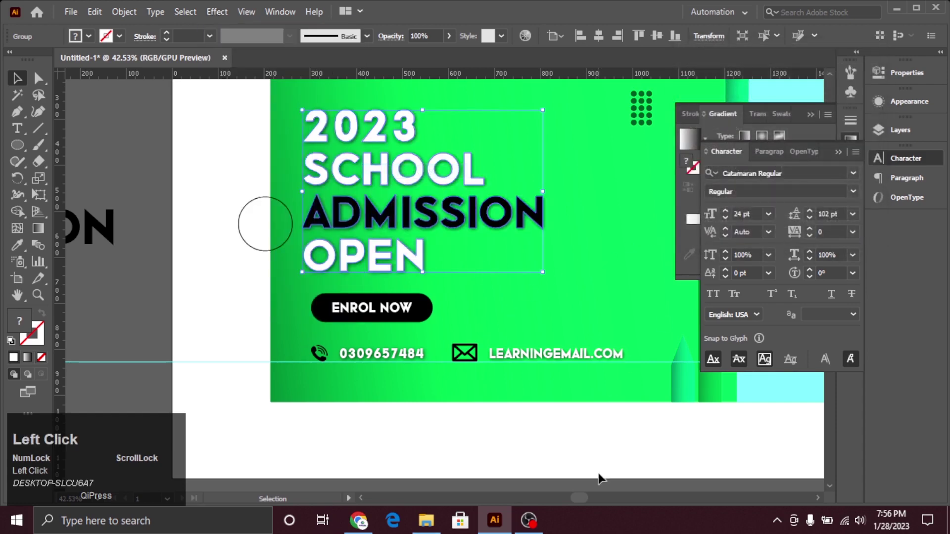
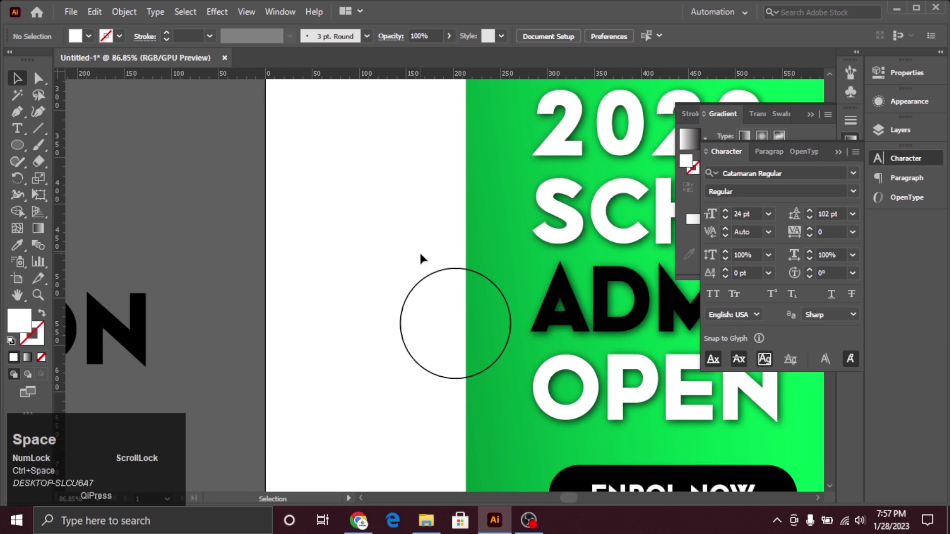
Step: Trim the left-edge circle to the half inside the banner and pick the top dot grid to copy
{"action": "left_click_drag", "start_coordinate": [425, 255], "coordinate": [22, 214]}
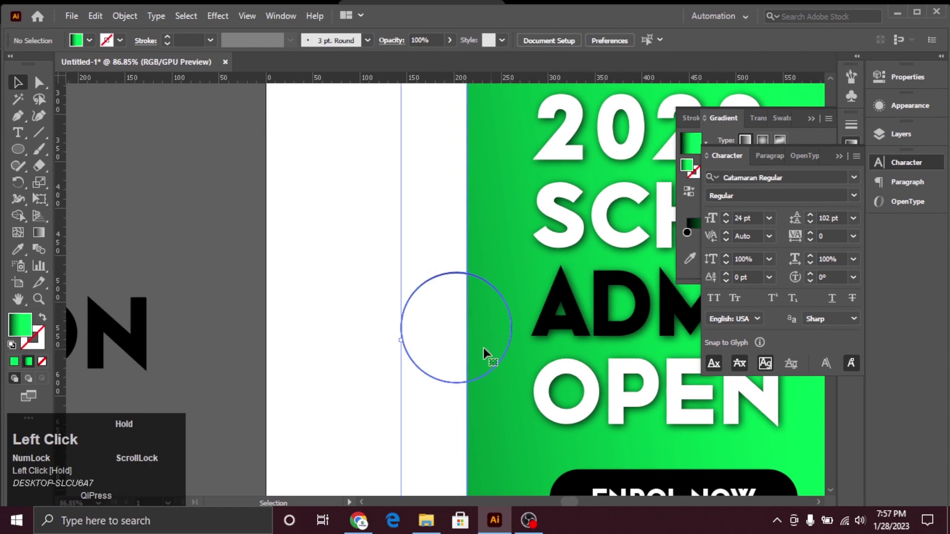
{"action": "left_click_drag", "start_coordinate": [404, 245], "coordinate": [23, 96]}
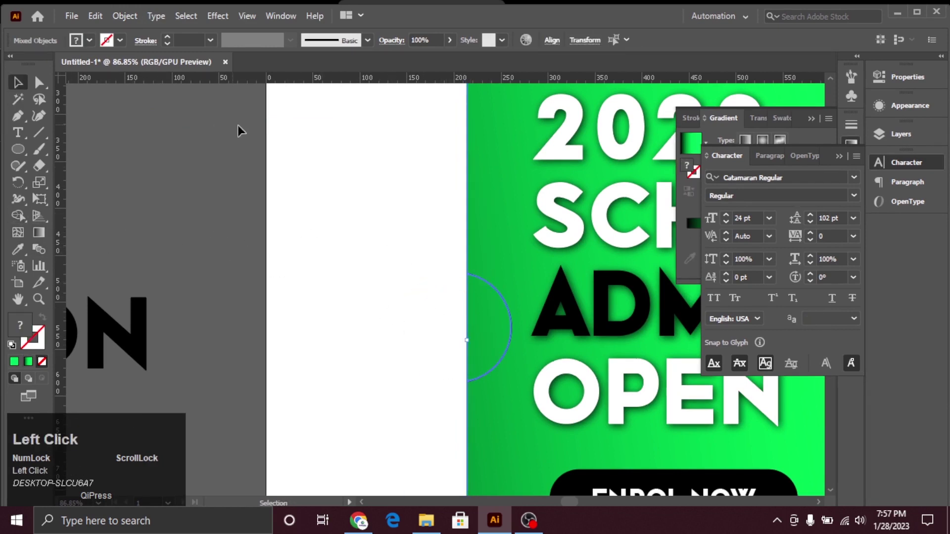
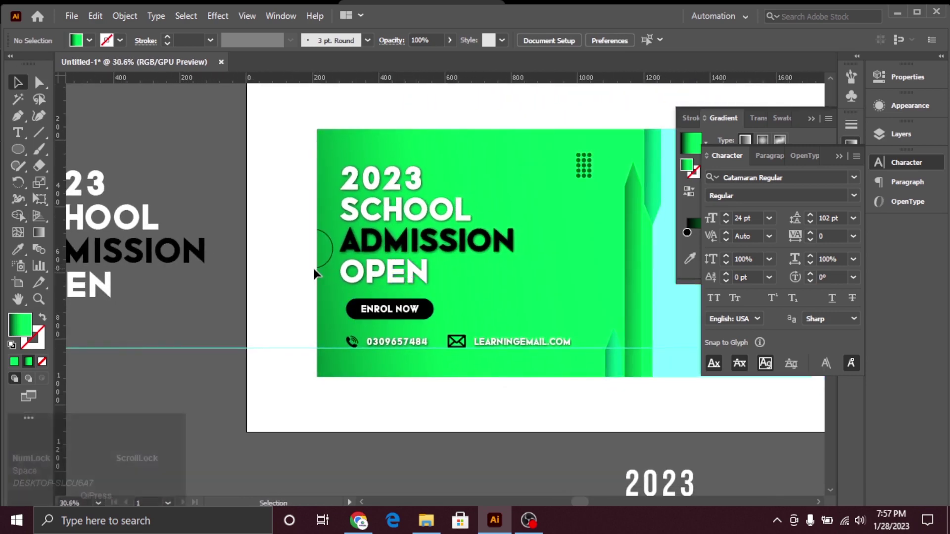
{"action": "left_click", "coordinate": [585, 158]}
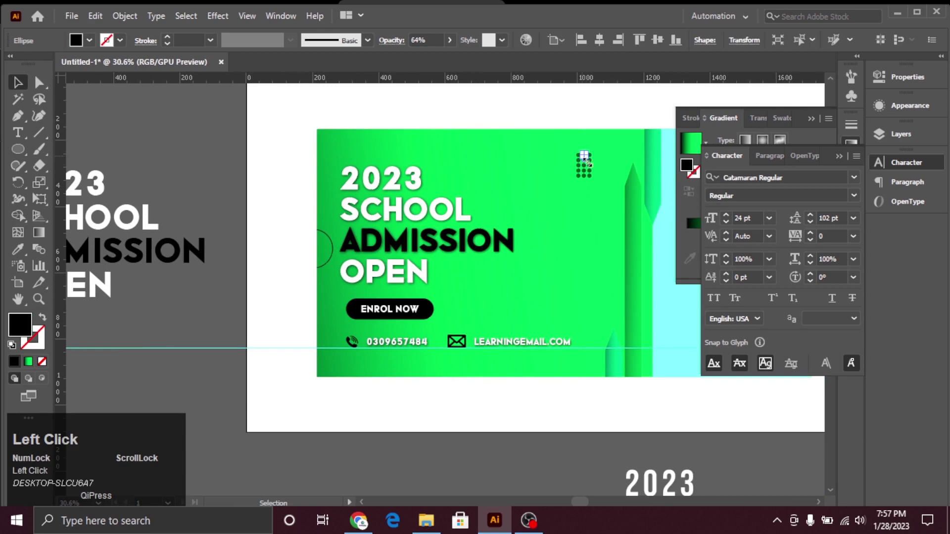
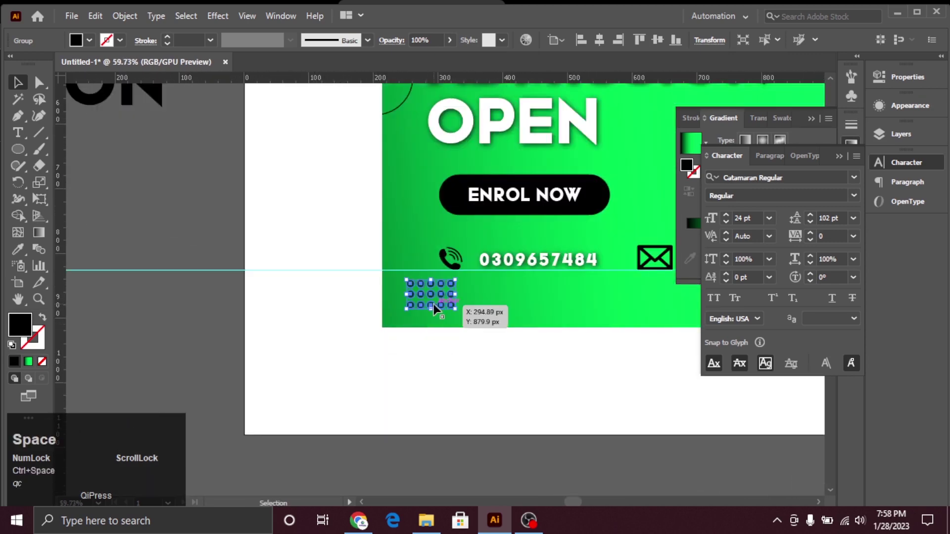
Step: Place the copied dot grid in the bottom-left corner and recolour it white
{"action": "left_click_drag", "start_coordinate": [435, 296], "coordinate": [96, 50]}
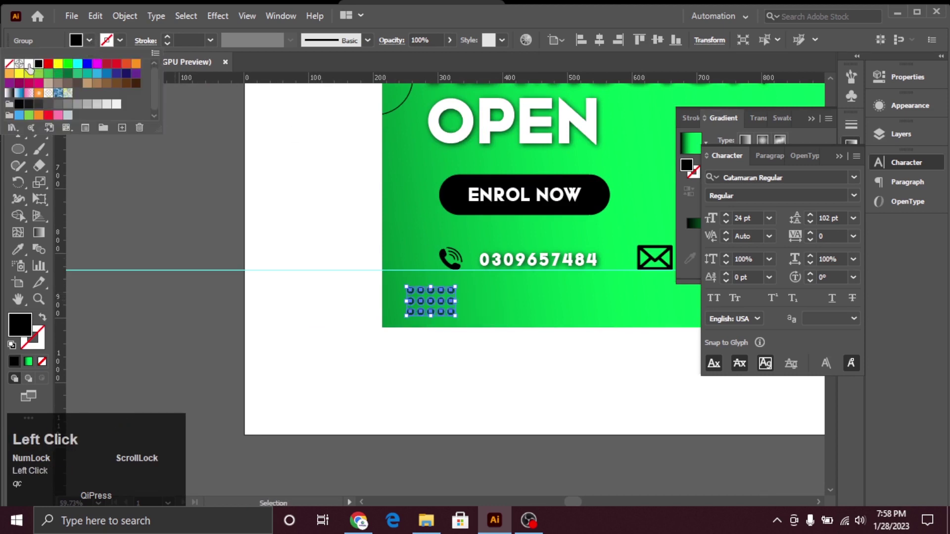
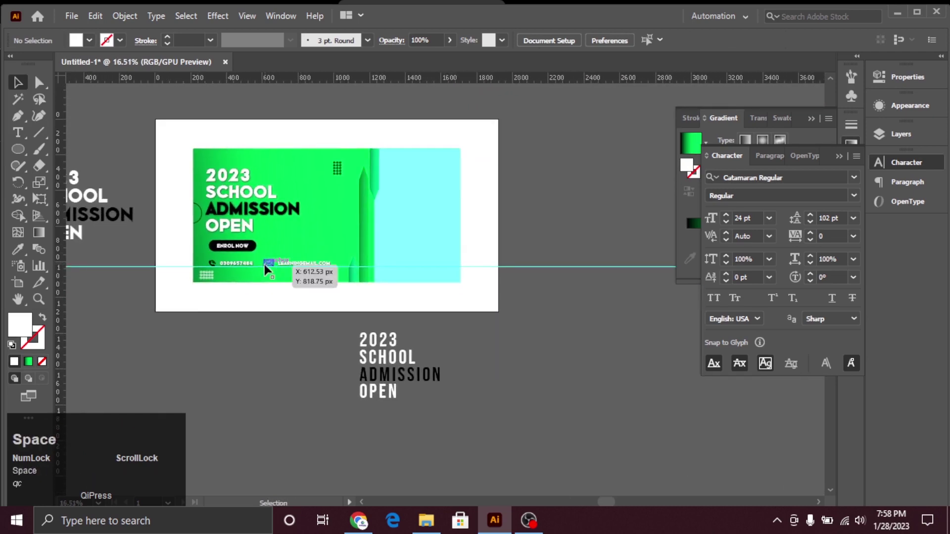
{"action": "right_click", "coordinate": [27, 154]}
{"action": "left_click_drag", "start_coordinate": [79, 205], "coordinate": [23, 154]}
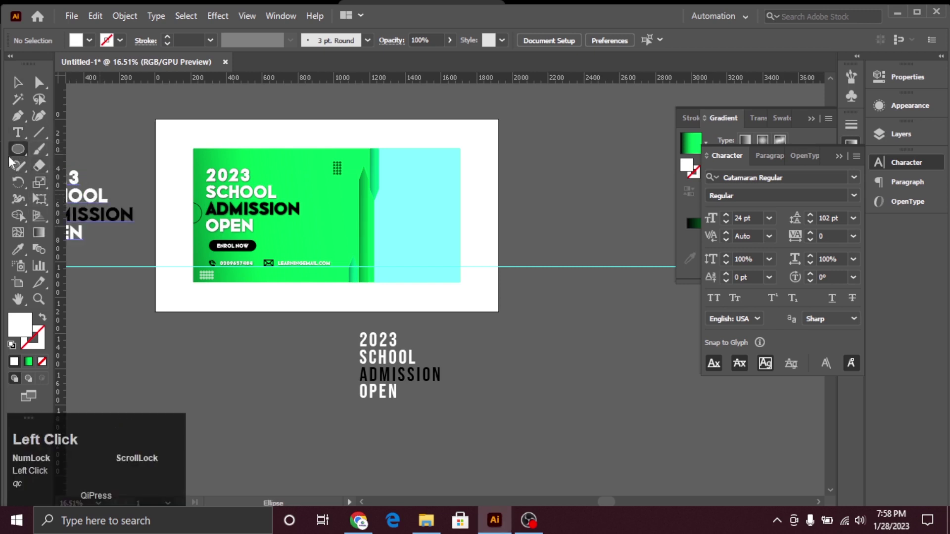
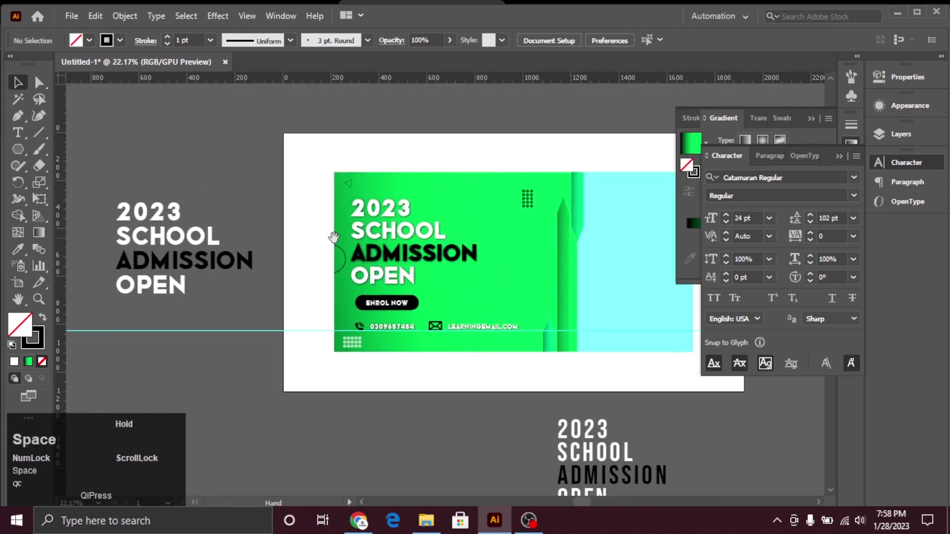
Step: Duplicate the small outlined triangle to scatter more copies across the banner
{"action": "left_click", "coordinate": [356, 190]}
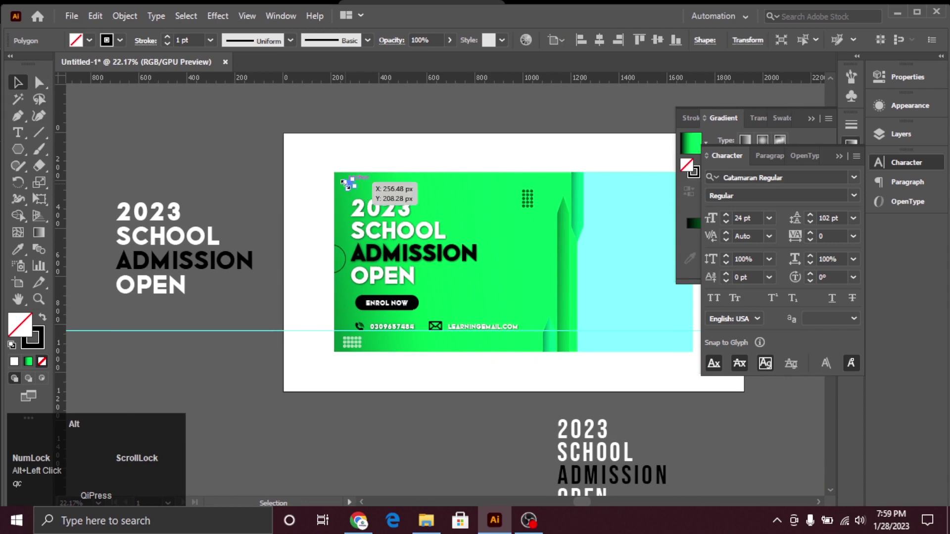
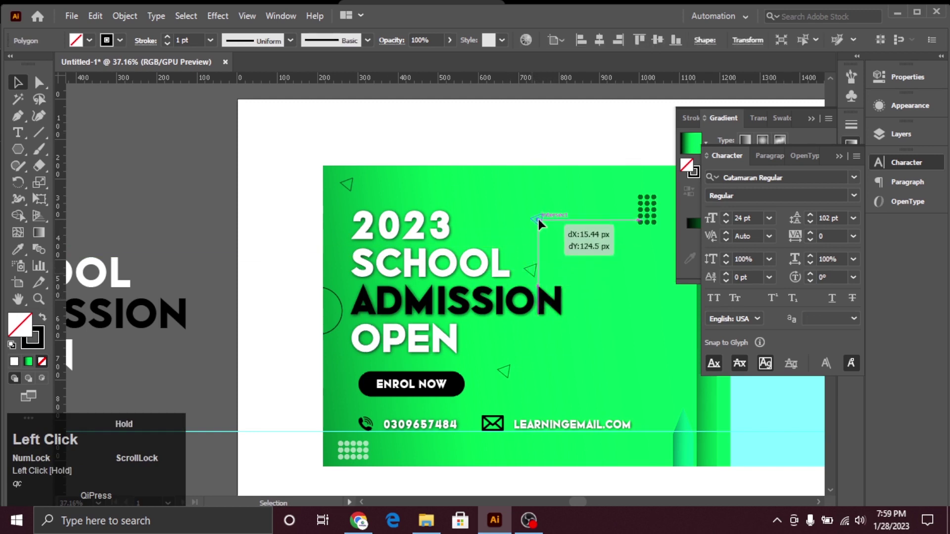
{"action": "key", "text": "ctrl+space"}
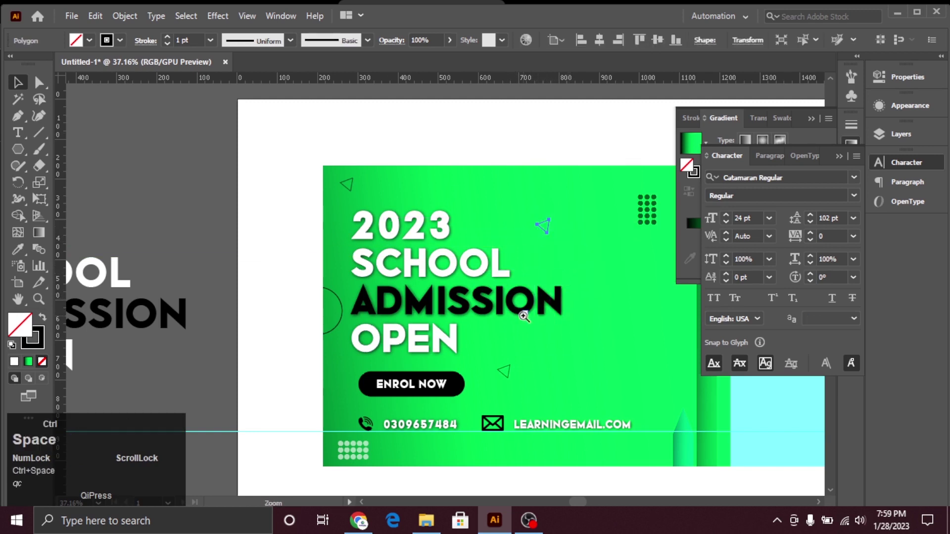
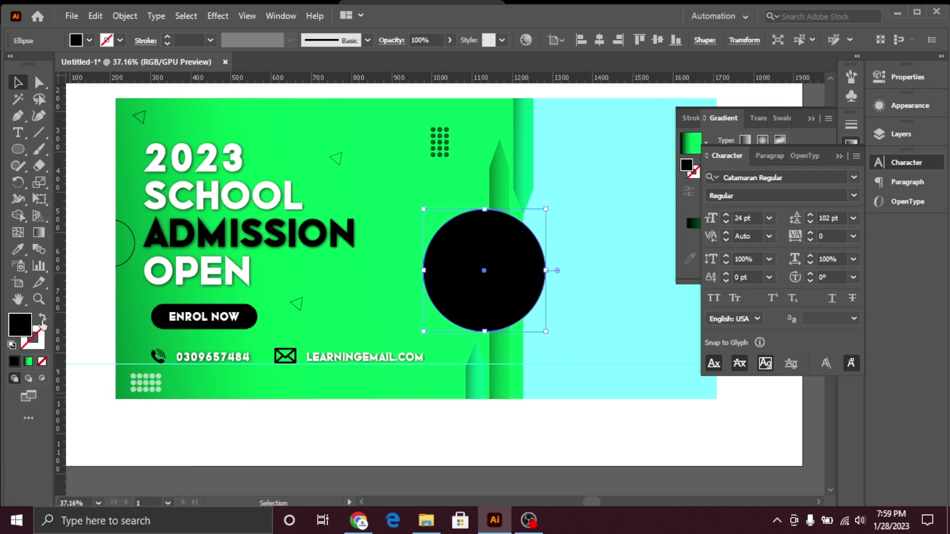
Step: Nudge the large circle right and paste a copy of it in front
{"action": "left_click_drag", "start_coordinate": [91, 46], "coordinate": [544, 274]}
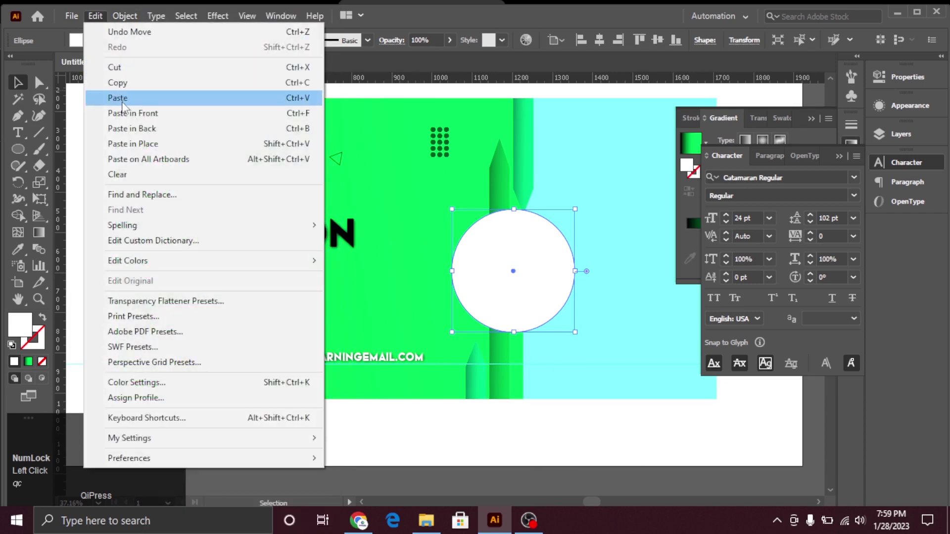
{"action": "left_click", "coordinate": [127, 92]}
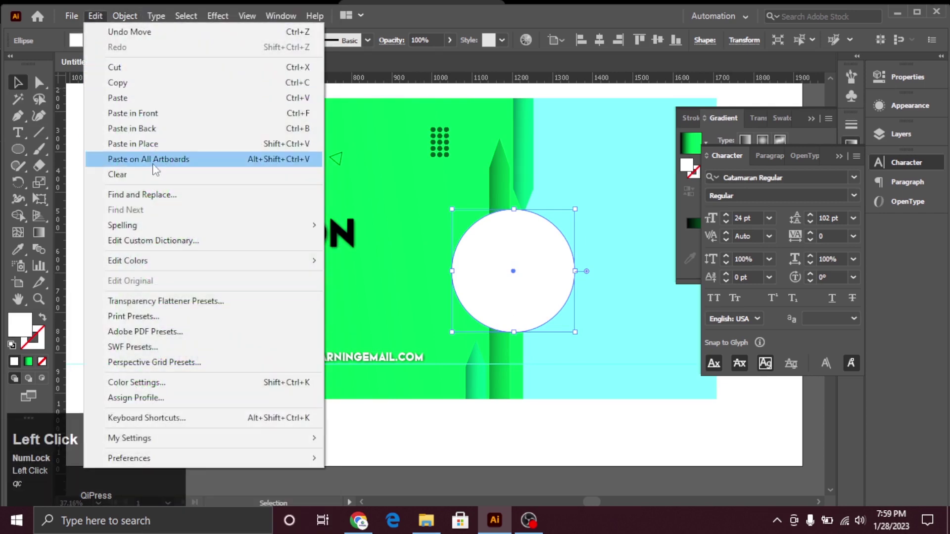
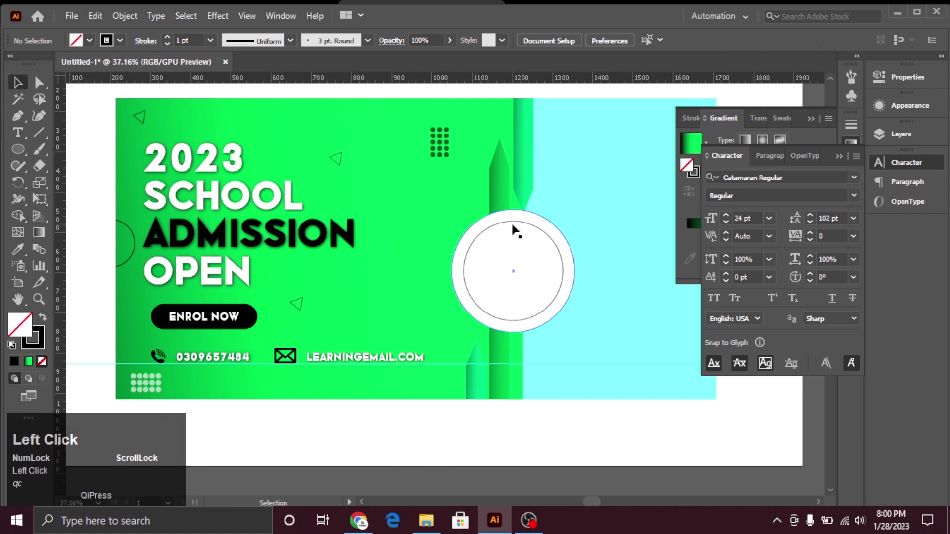
Step: Browse the stroke profiles and brush libraries to find a dashed brush for the inner circle
{"action": "type", "text": "qc"}
{"action": "type", "text": "qc"}
{"action": "left_click", "coordinate": [518, 223]}
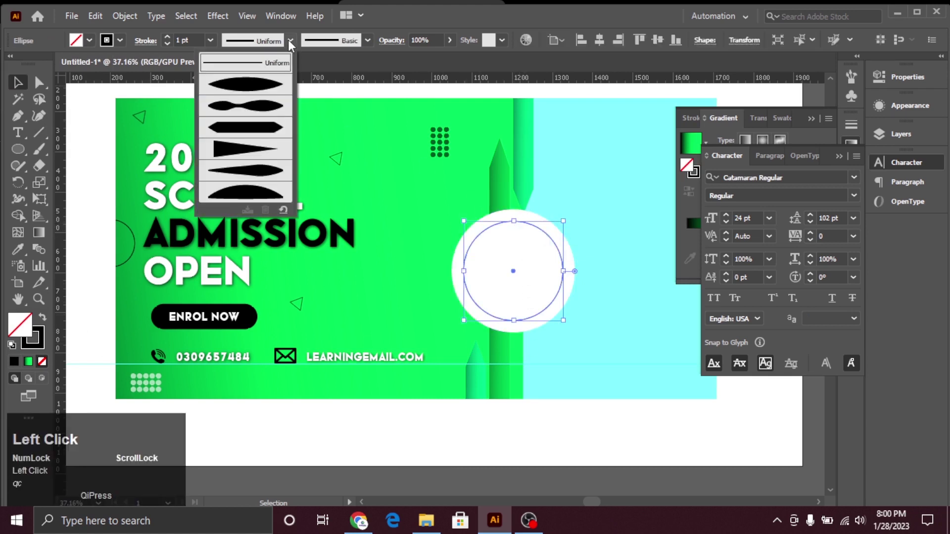
{"action": "left_click_drag", "start_coordinate": [367, 46], "coordinate": [248, 154]}
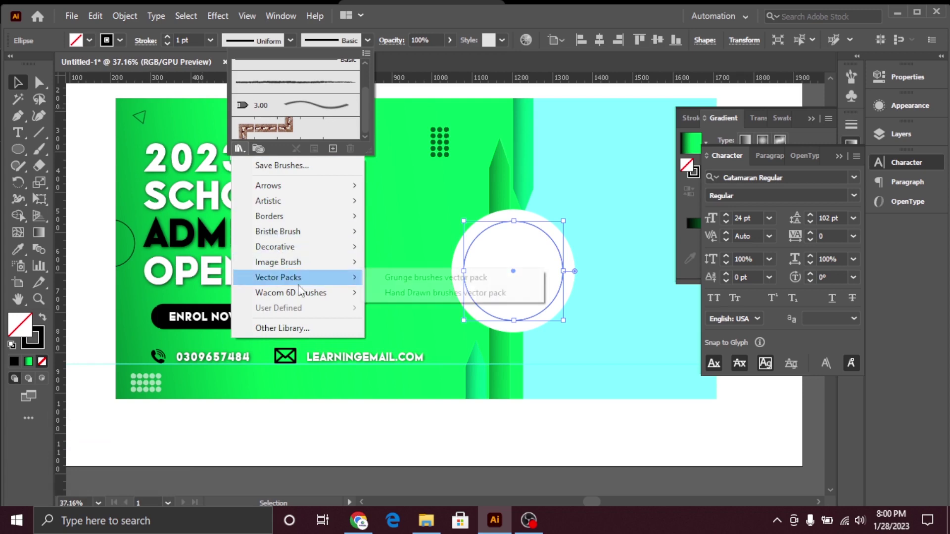
{"action": "left_click", "coordinate": [317, 336]}
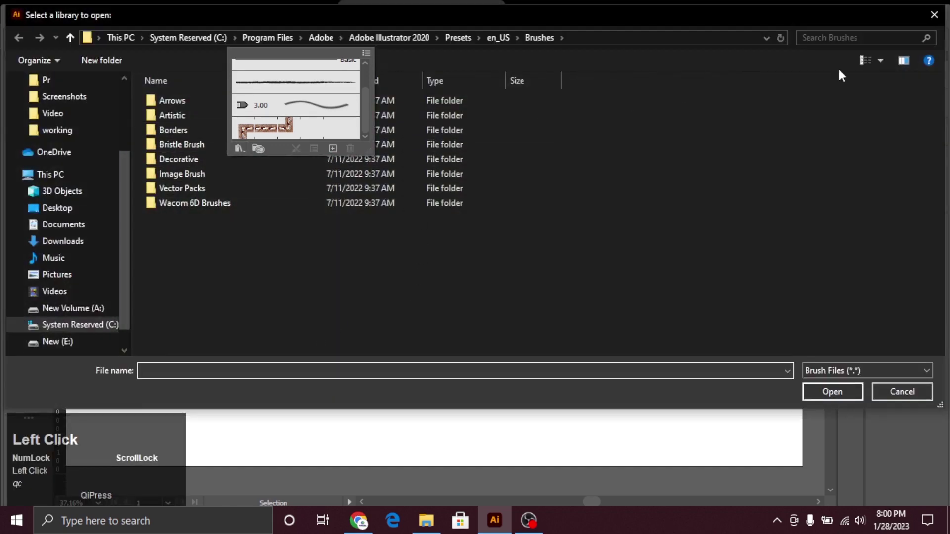
{"action": "type", "text": "qc"}
{"action": "left_click", "coordinate": [942, 22]}
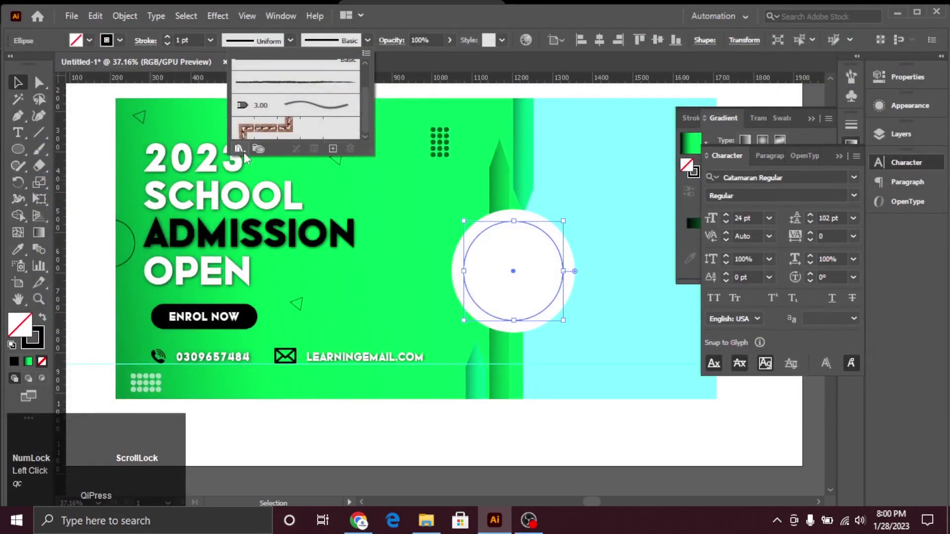
{"action": "left_click", "coordinate": [370, 57]}
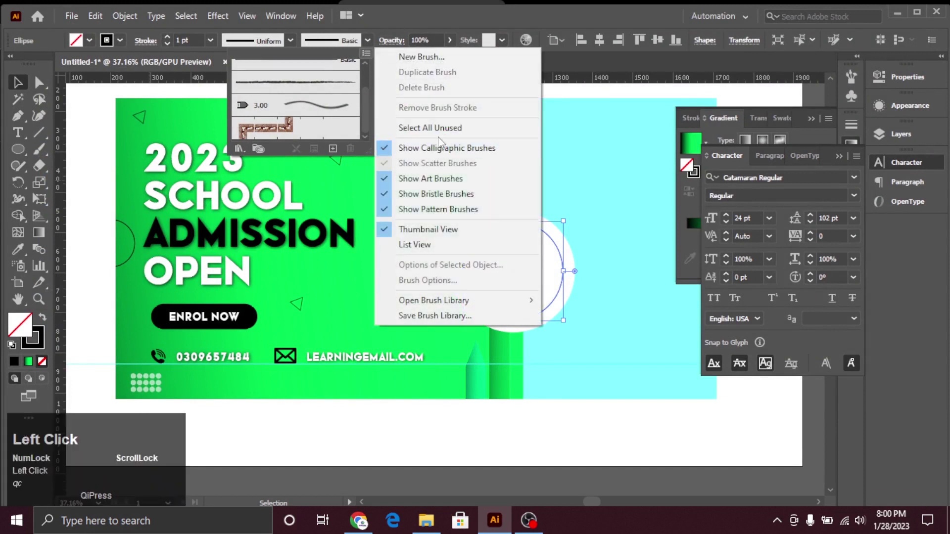
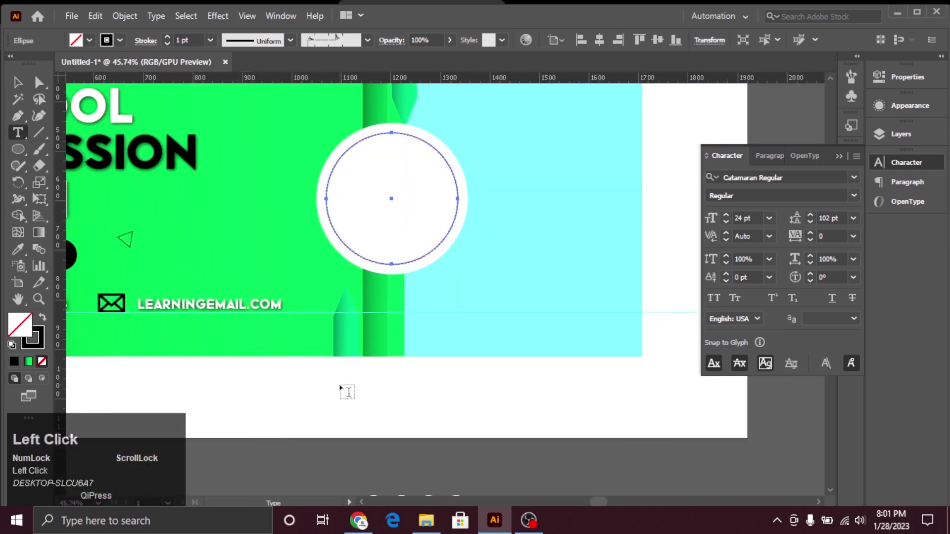
Step: Type the badge text '40%' and 'OFF' on two lines and finish editing
{"action": "type", "text": "49"}
{"action": "key", "text": "shift+5"}
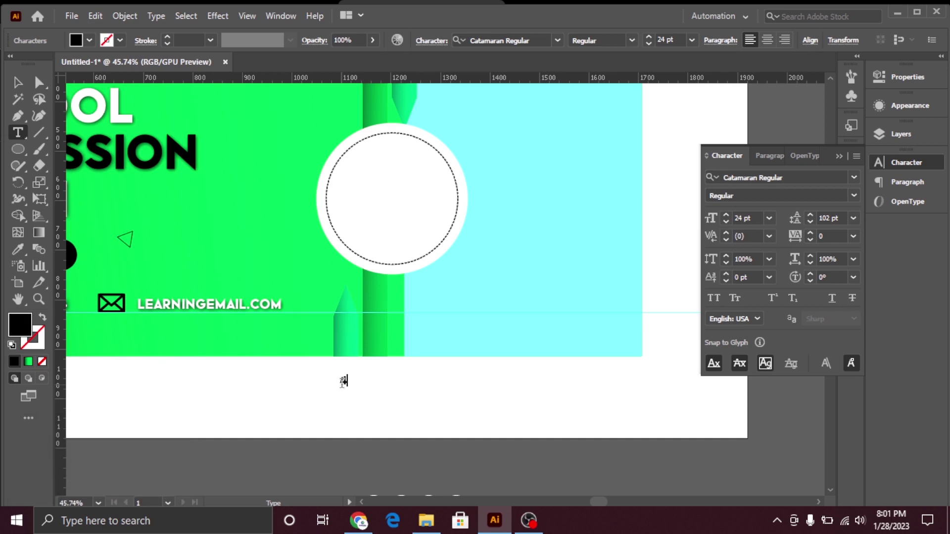
{"action": "key", "text": "0"}
{"action": "key", "text": "shift+5"}
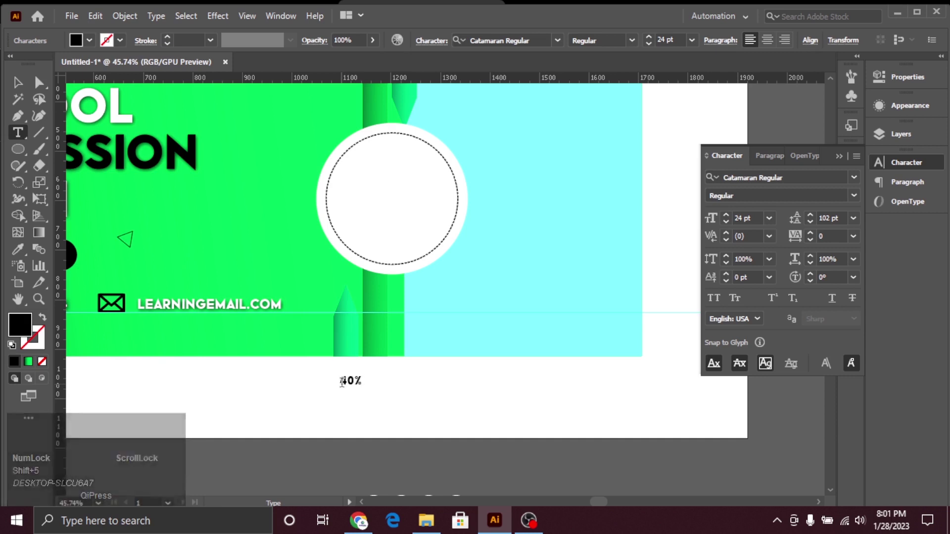
{"action": "key", "text": "Return"}
{"action": "type", "text": "off"}
{"action": "key", "text": "ctrl+Return"}
Step: Move the 40% OFF text into the centre of the badge circle
{"action": "left_click_drag", "start_coordinate": [859, 221], "coordinate": [230, 21]}
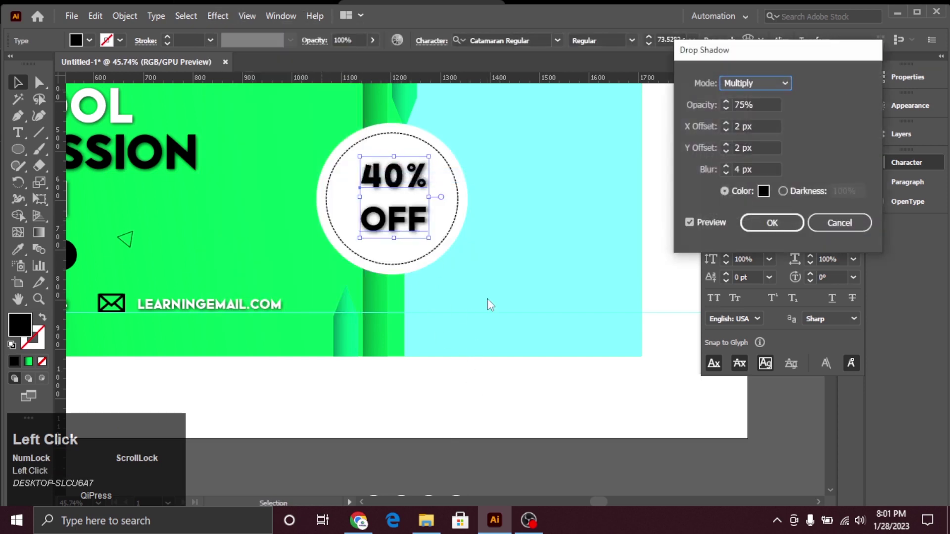
{"action": "left_click_drag", "start_coordinate": [573, 377], "coordinate": [449, 250]}
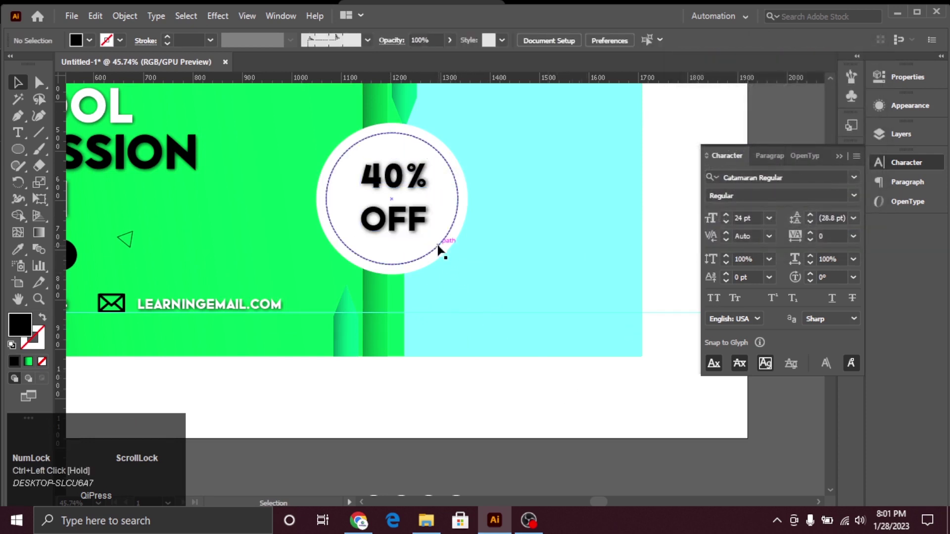
Step: Select the white badge circle and bring up its Drop Shadow settings
{"action": "left_click", "coordinate": [449, 249]}
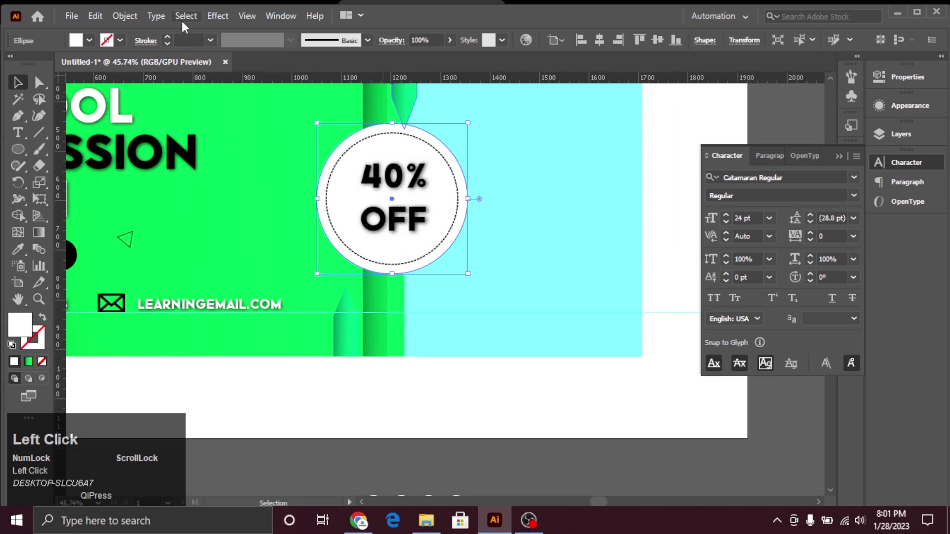
{"action": "double_click", "coordinate": [178, 24]}
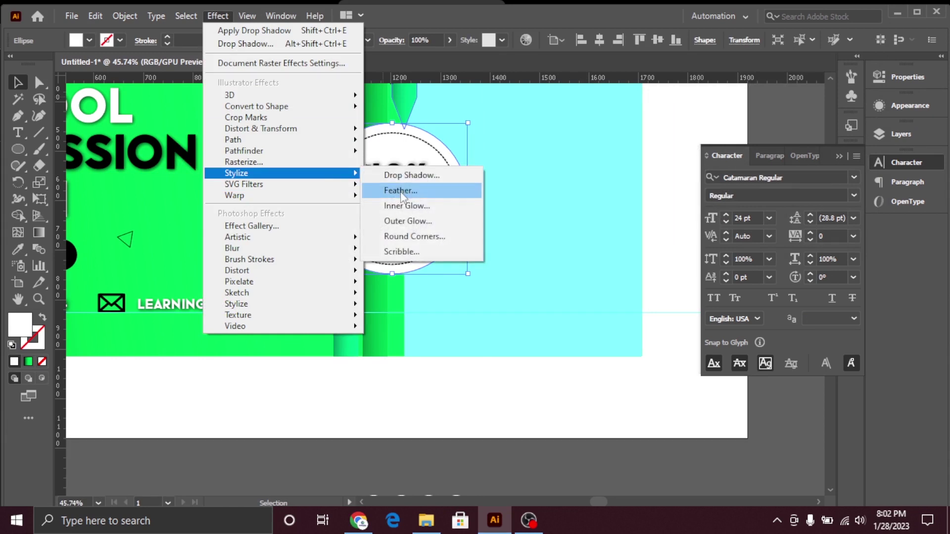
{"action": "left_click", "coordinate": [408, 182]}
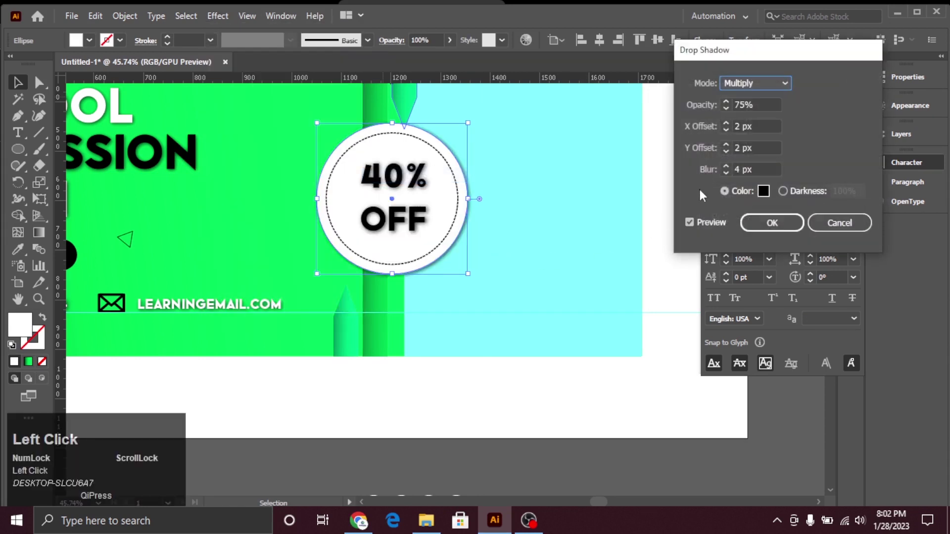
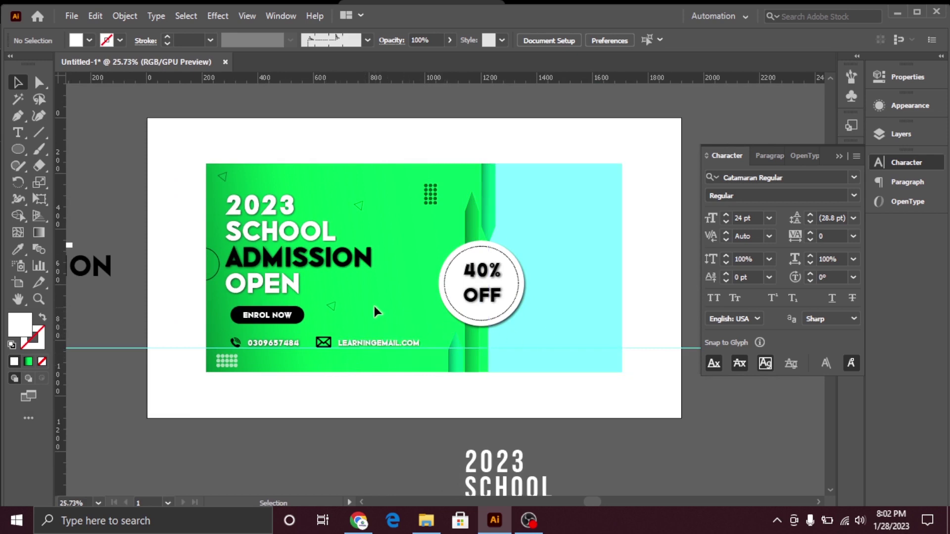
Step: Draw a small circle and place it beside the ADMISSION headline
{"action": "left_click", "coordinate": [14, 156]}
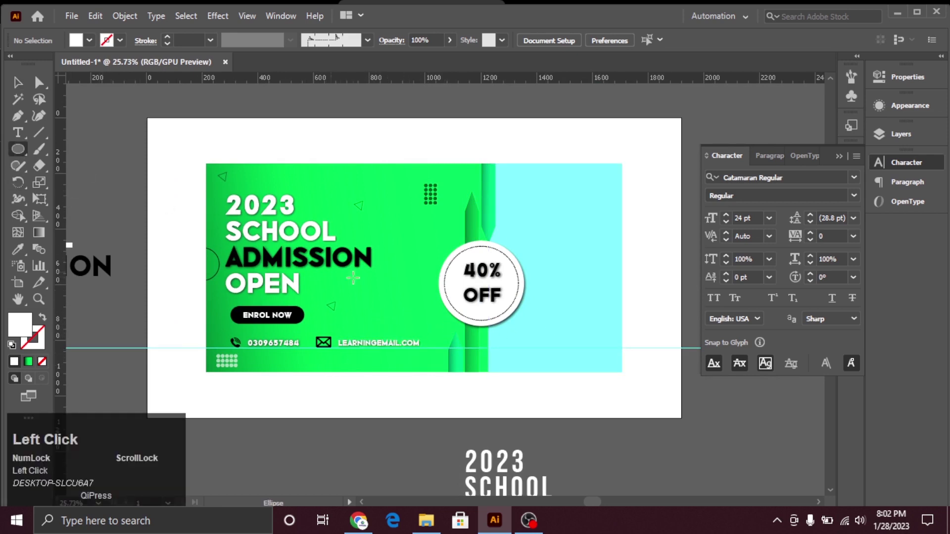
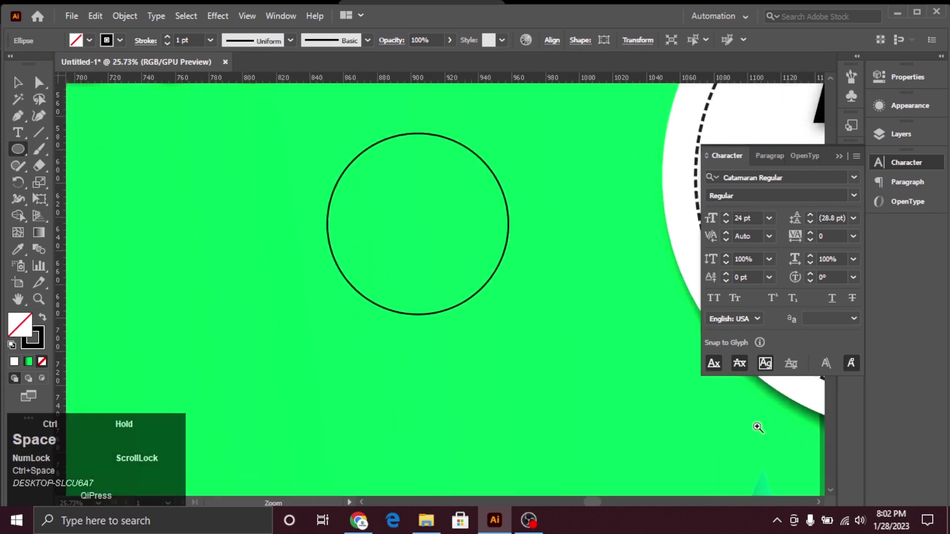
{"action": "key", "text": "v"}
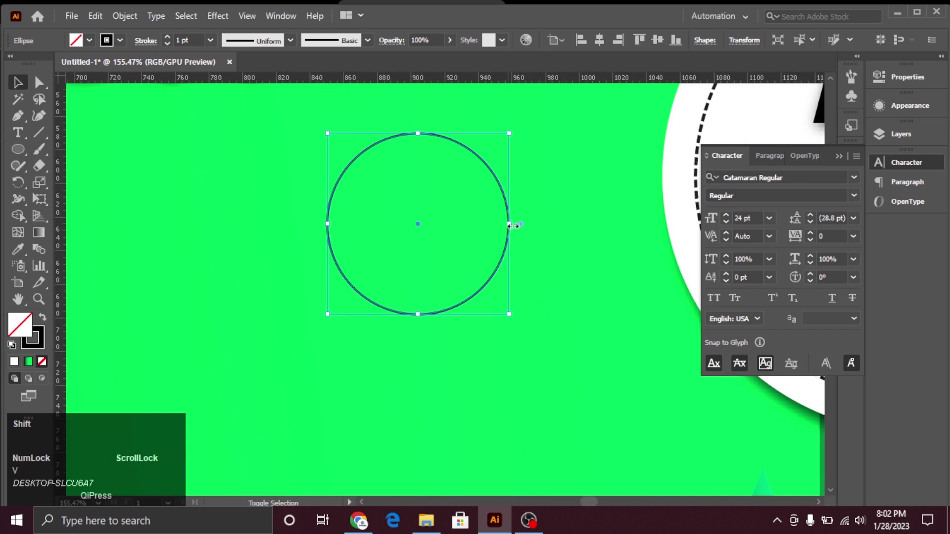
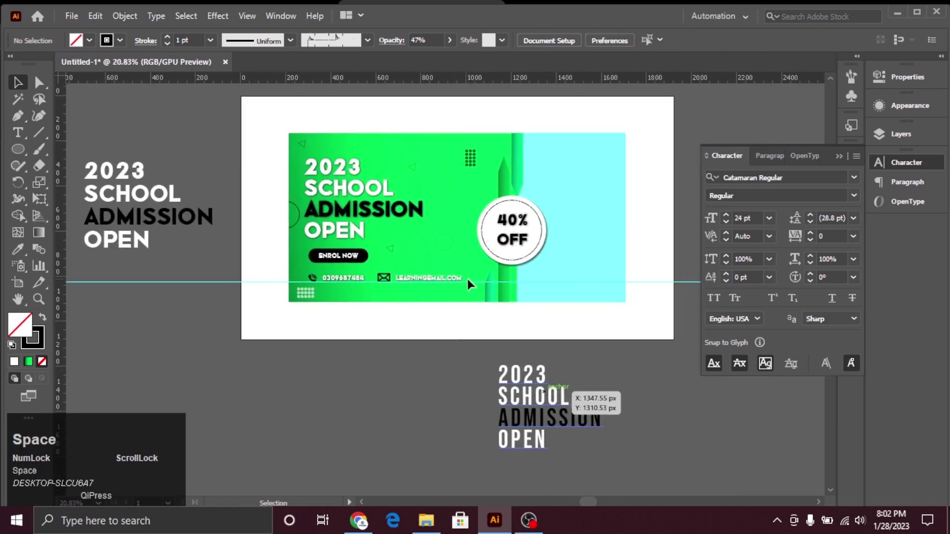
{"action": "left_click_drag", "start_coordinate": [456, 248], "coordinate": [465, 401]}
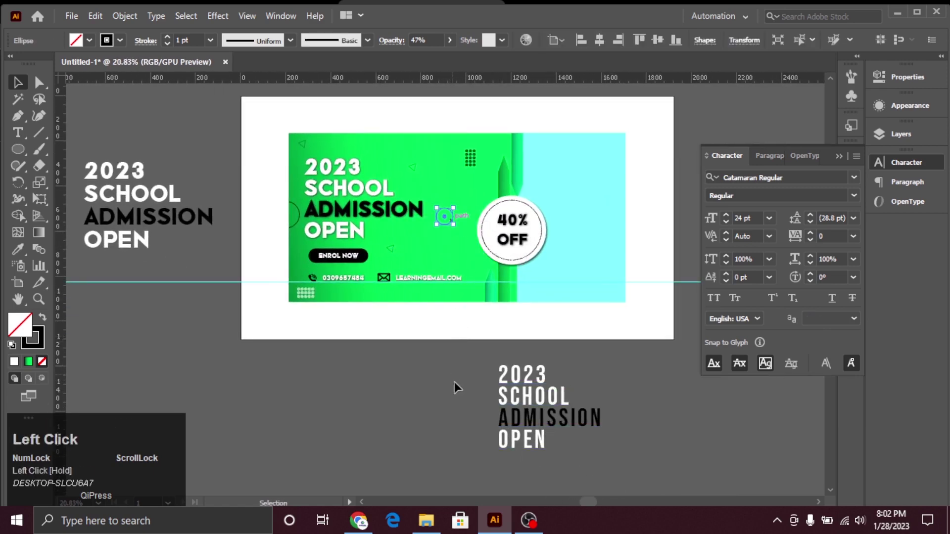
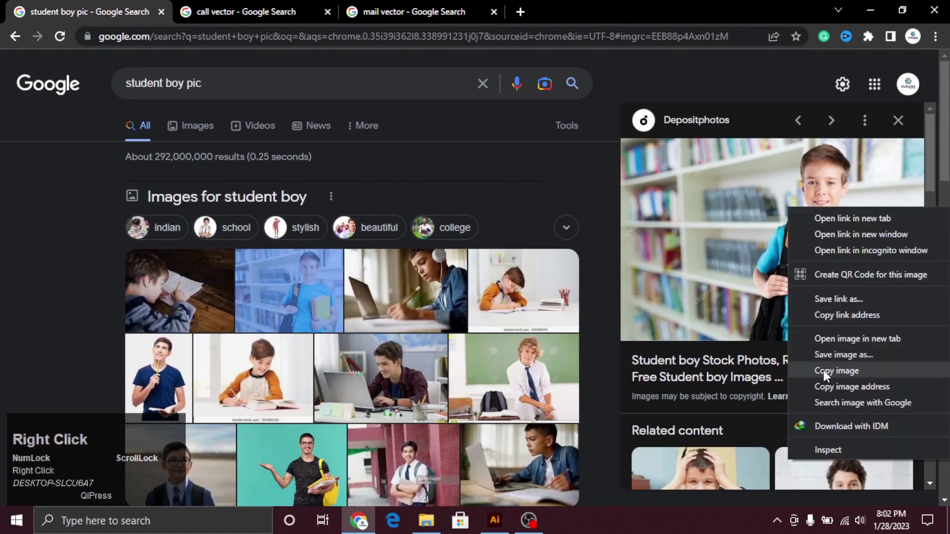
Step: Copy the student boy photo from the browser and return to the banner
{"action": "left_click", "coordinate": [829, 376]}
{"action": "key", "text": "alt+Tab"}
Step: Bring the cyan rectangle in front of the pasted student photo
{"action": "double_click", "coordinate": [623, 236]}
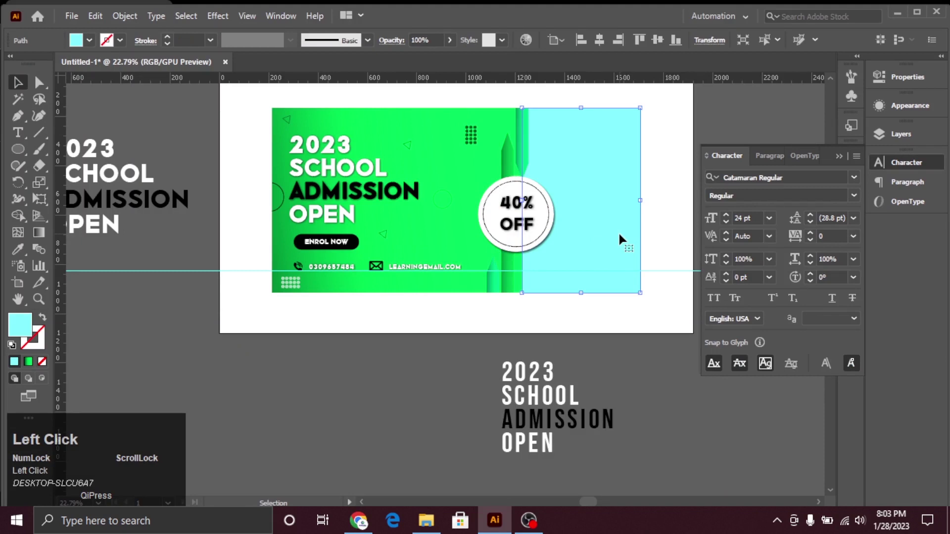
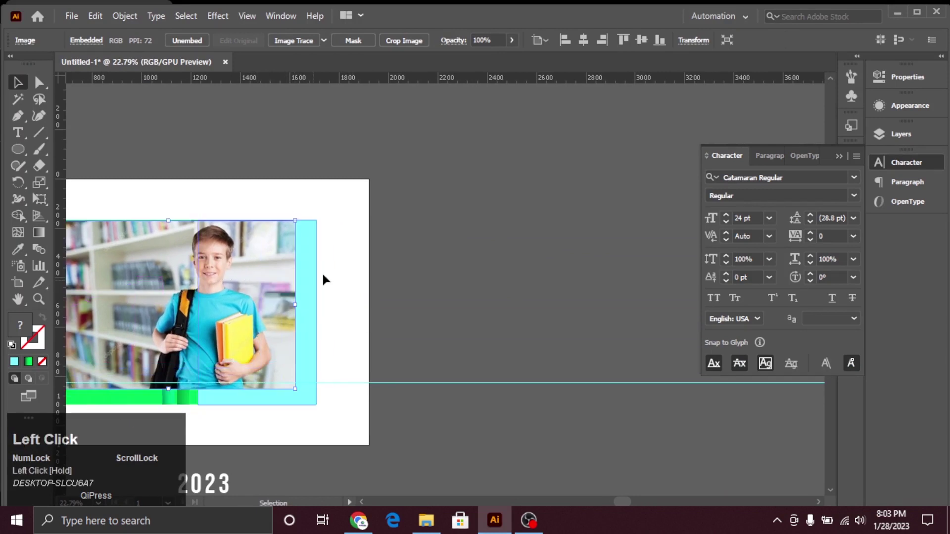
{"action": "left_click", "coordinate": [351, 248]}
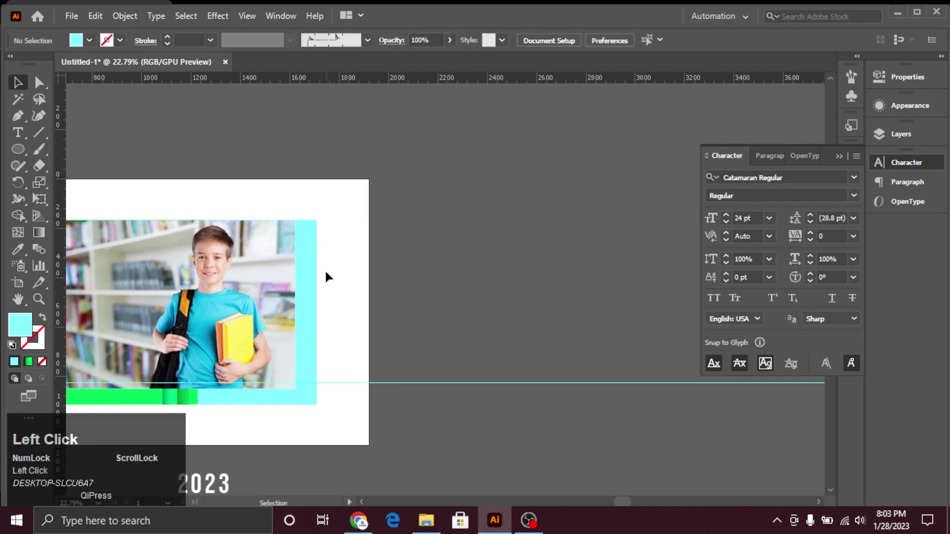
{"action": "left_click", "coordinate": [347, 240]}
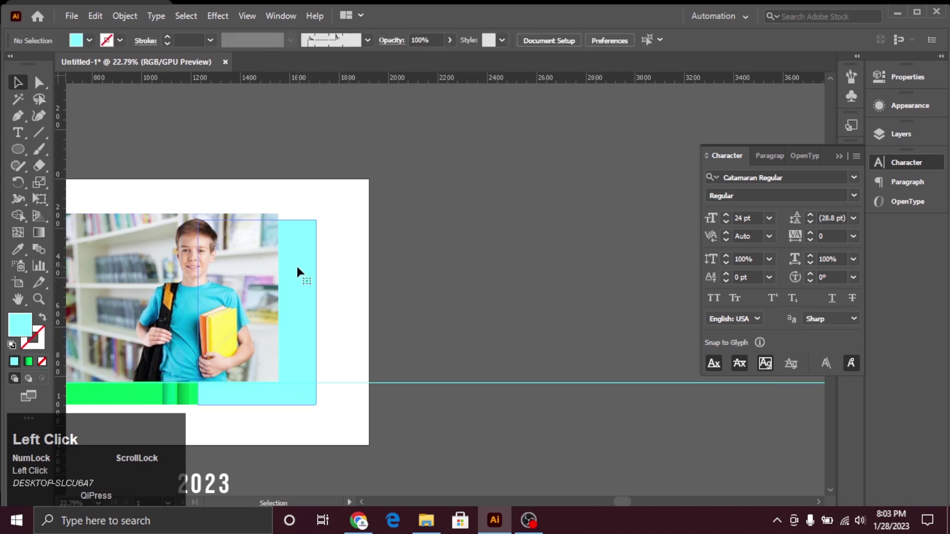
{"action": "right_click", "coordinate": [303, 271]}
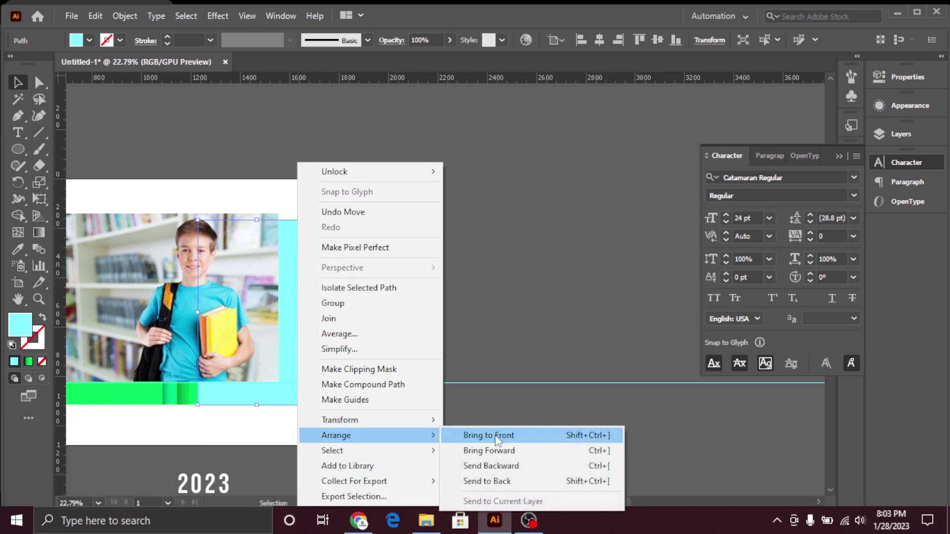
{"action": "left_click", "coordinate": [499, 439]}
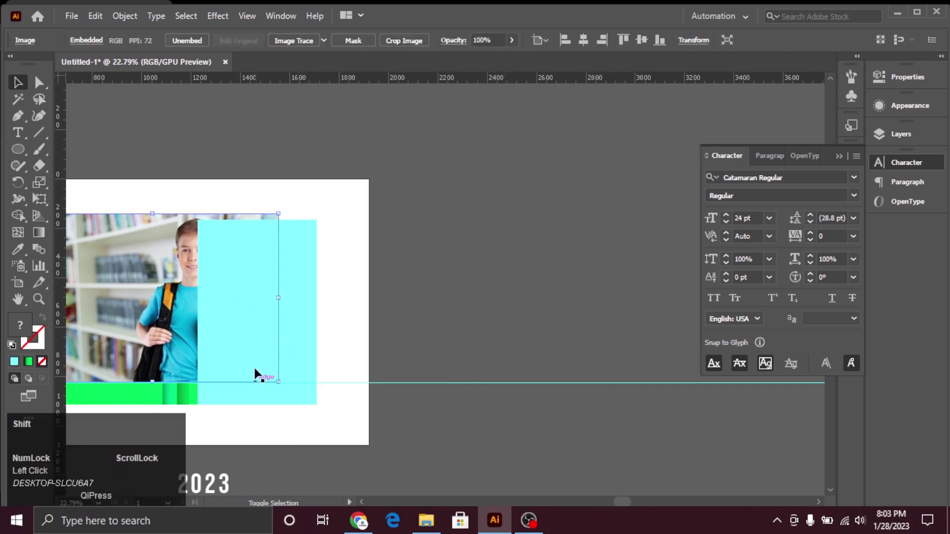
Step: Clip the photo with the cyan rectangle and enter the clip group
{"action": "left_click", "coordinate": [307, 311]}
{"action": "right_click", "coordinate": [251, 312]}
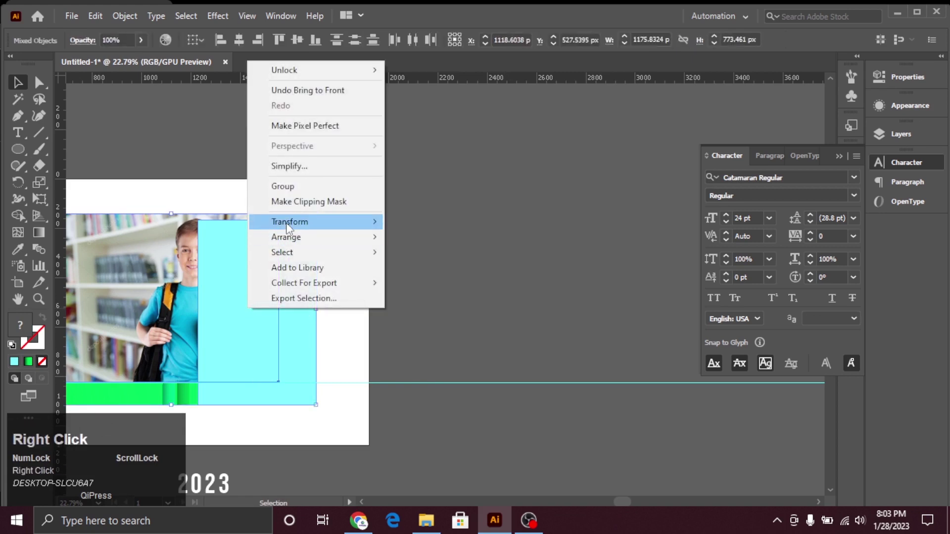
{"action": "left_click", "coordinate": [308, 204]}
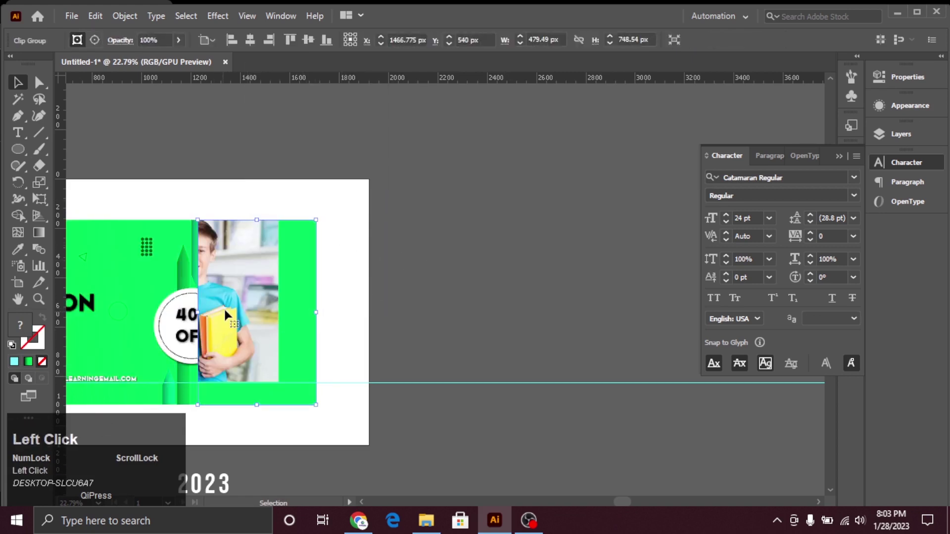
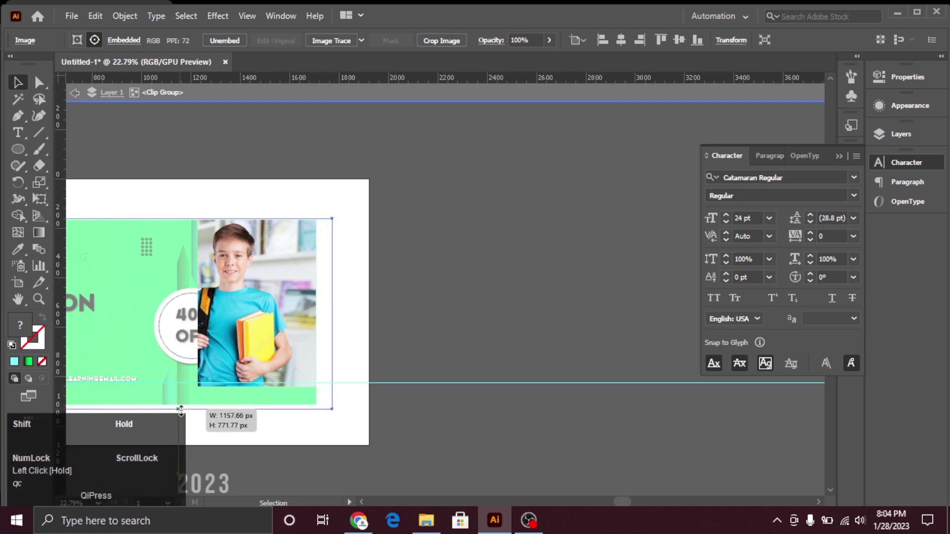
Step: Enlarge and shift the student photo inside its mask so the boy fills the frame
{"action": "left_click_drag", "start_coordinate": [246, 355], "coordinate": [269, 341]}
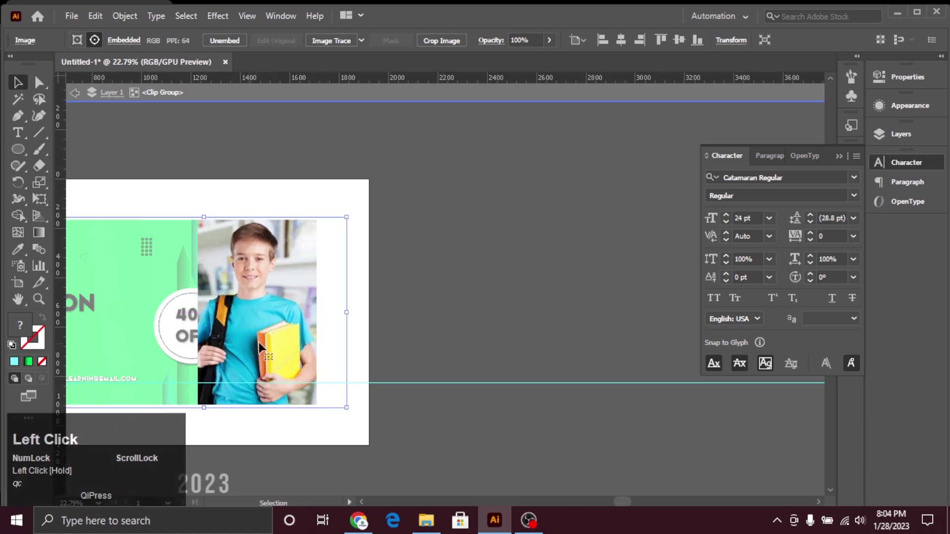
{"action": "left_click_drag", "start_coordinate": [269, 341], "coordinate": [295, 342]}
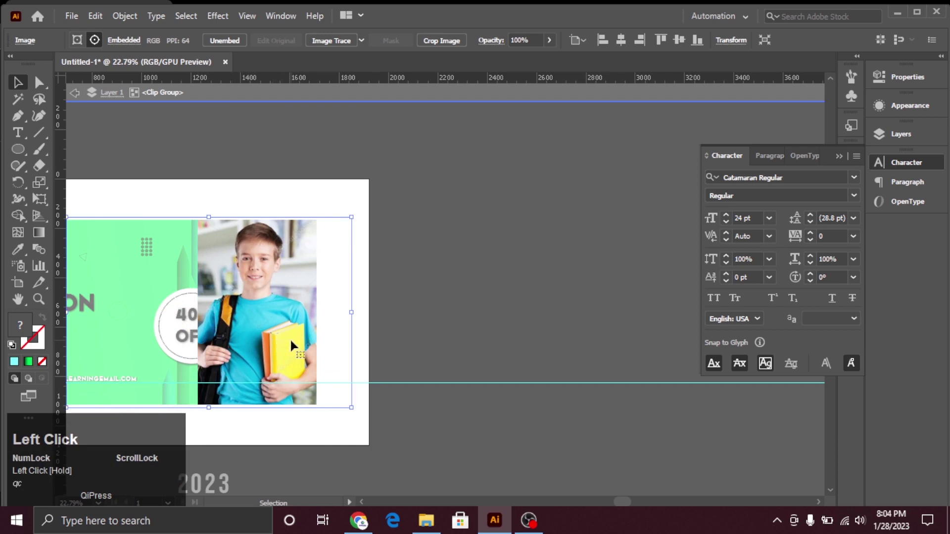
{"action": "left_click", "coordinate": [294, 341]}
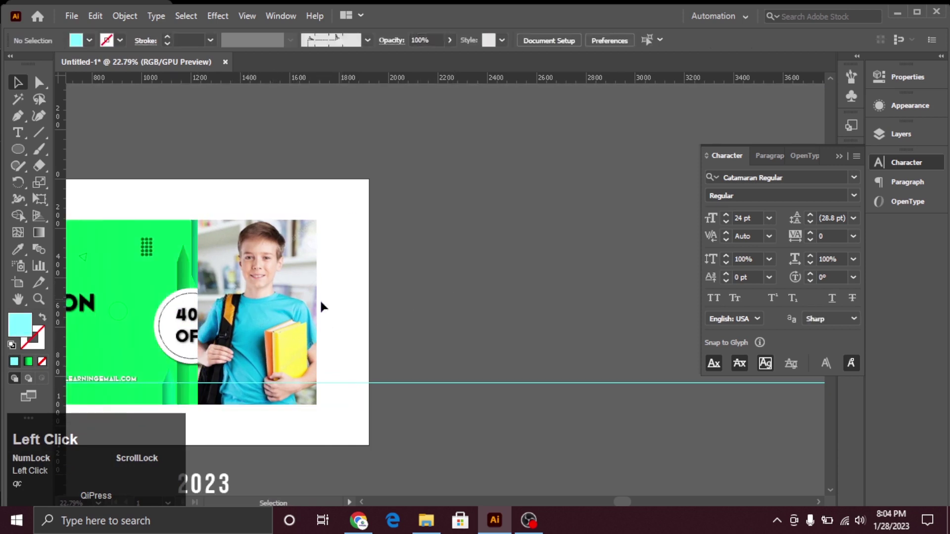
Step: Send the clipped photo backward one level via the Arrange menu
{"action": "right_click", "coordinate": [272, 274]}
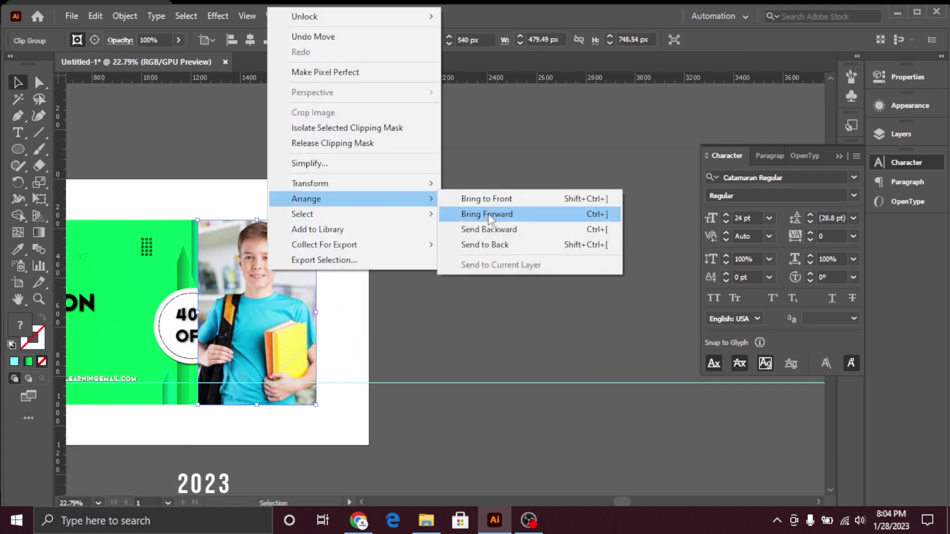
{"action": "left_click", "coordinate": [493, 217]}
{"action": "right_click", "coordinate": [297, 283]}
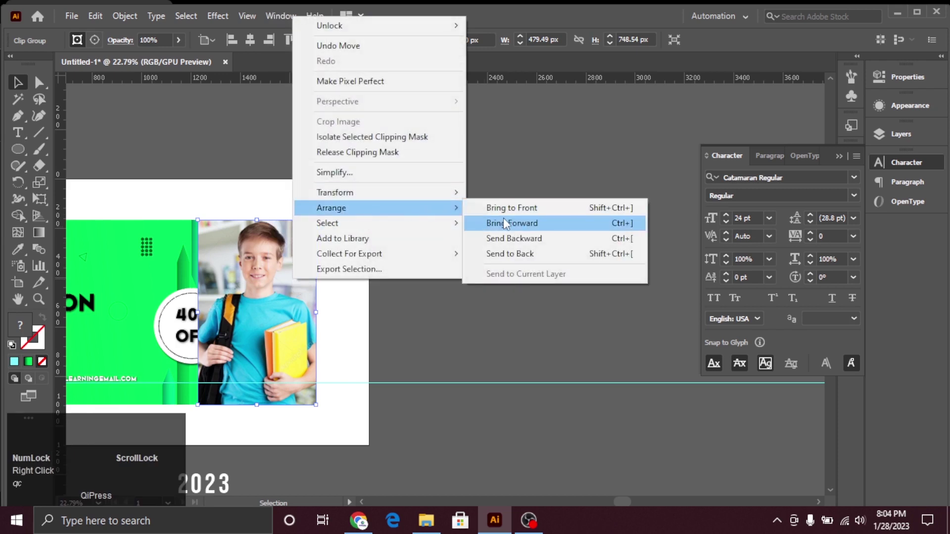
{"action": "left_click", "coordinate": [509, 229]}
{"action": "right_click", "coordinate": [310, 297]}
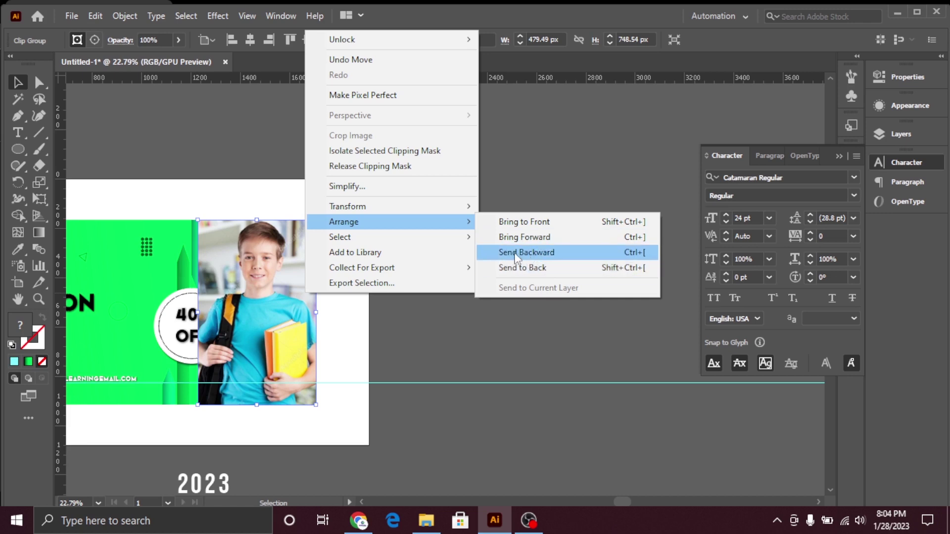
{"action": "left_click", "coordinate": [529, 261]}
Step: Send the photo further back until the full 40% OFF badge shows in front
{"action": "right_click", "coordinate": [257, 293]}
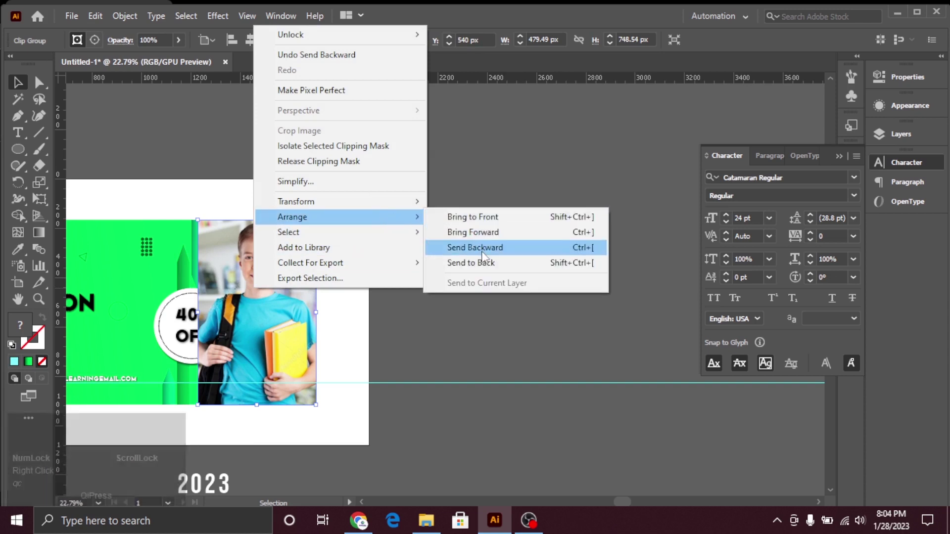
{"action": "left_click", "coordinate": [484, 257]}
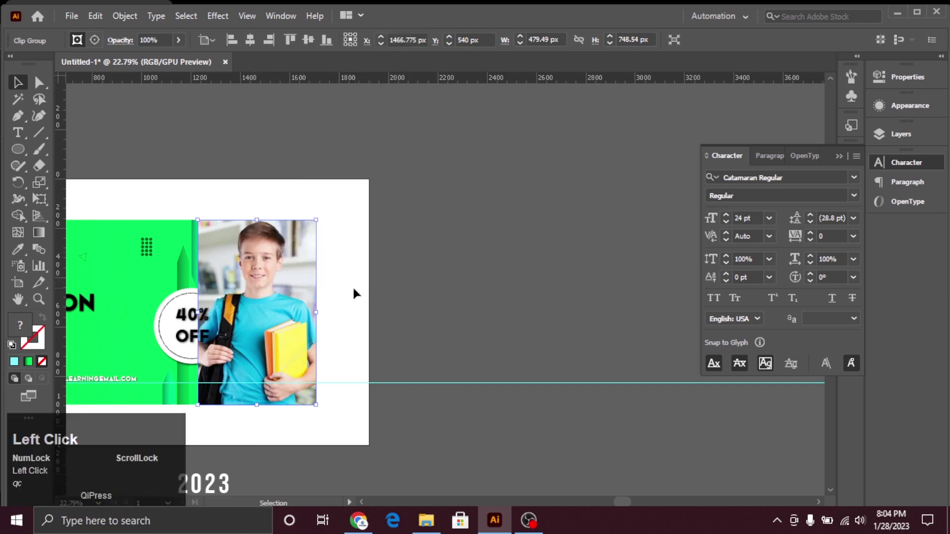
{"action": "left_click", "coordinate": [307, 289]}
{"action": "key", "text": "ctrl+["}
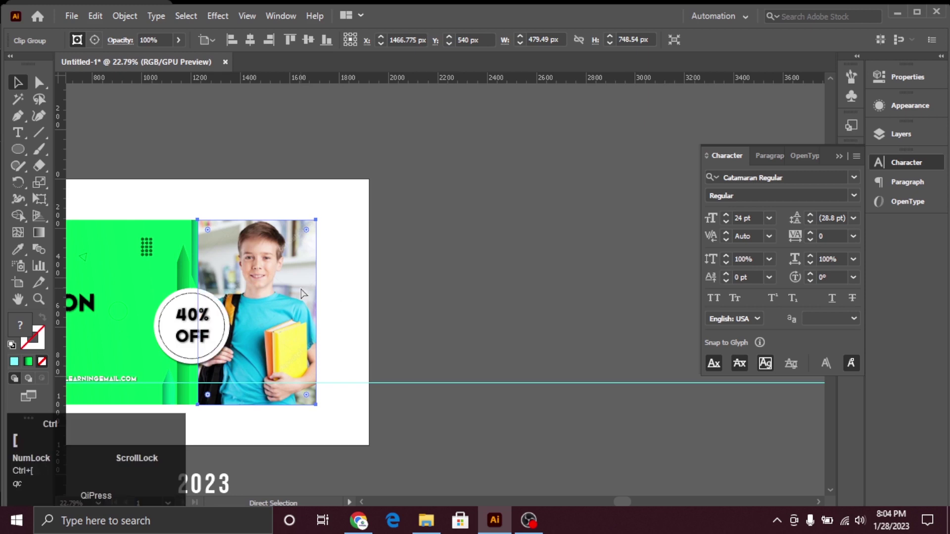
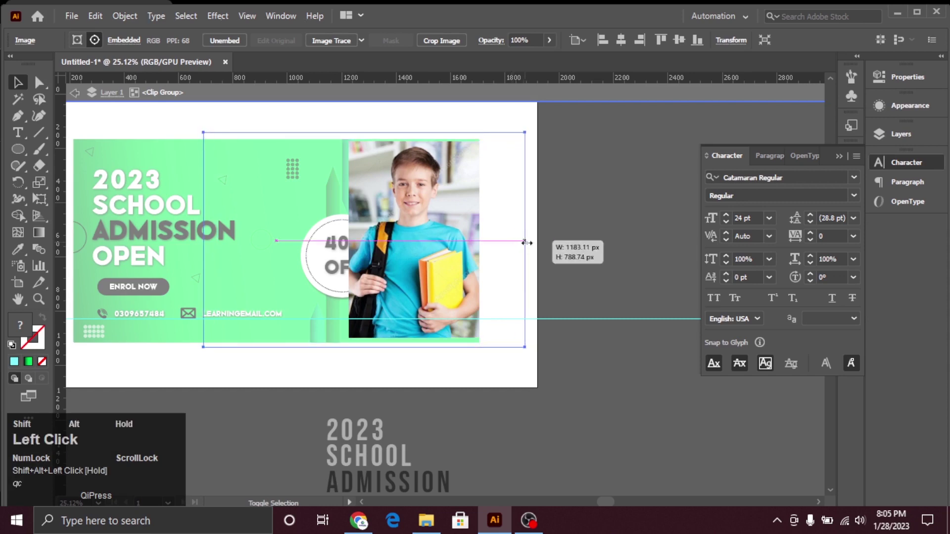
Step: Finish enlarging the masked photo and deselect it
{"action": "left_click", "coordinate": [564, 234]}
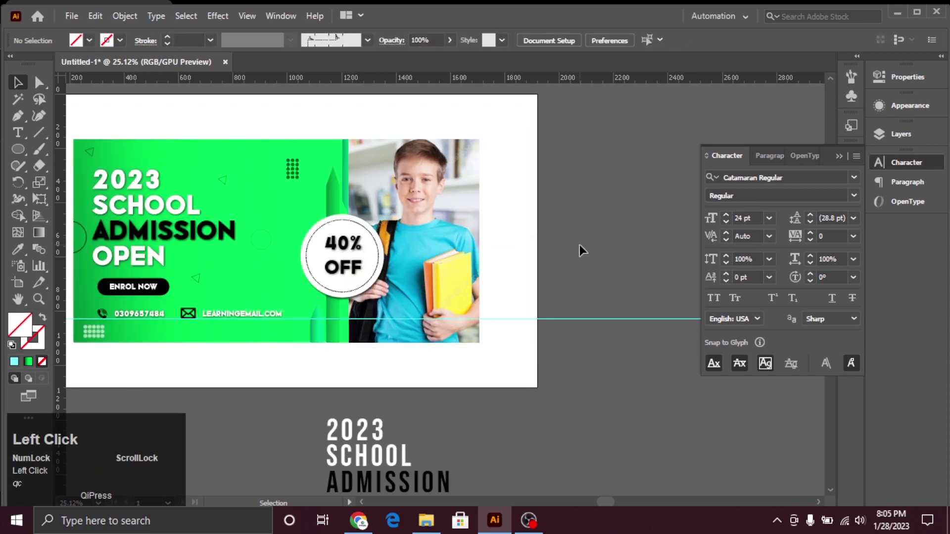
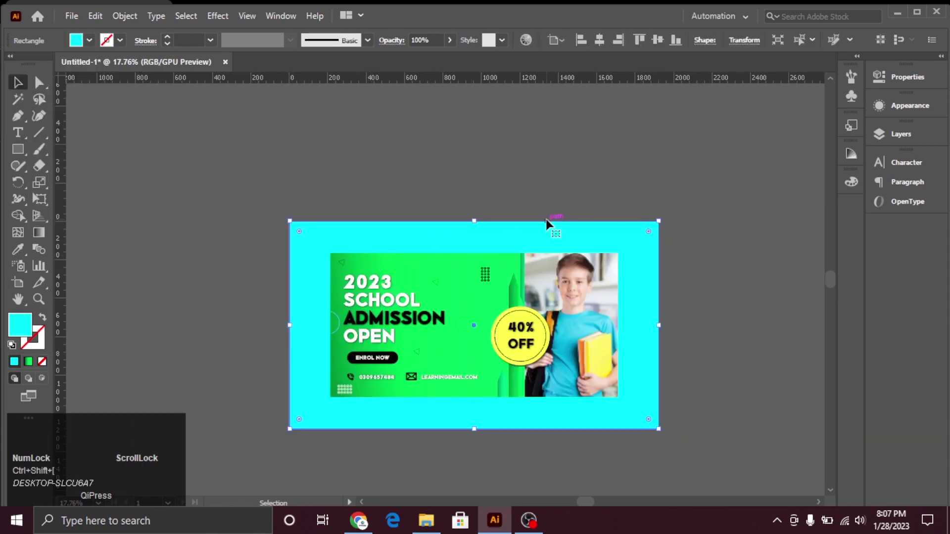
Step: Recolour the background rectangle via the Color panel, trying green, cyan and blue before settling on bright mint green
{"action": "left_click", "coordinate": [31, 373]}
{"action": "left_click", "coordinate": [91, 45]}
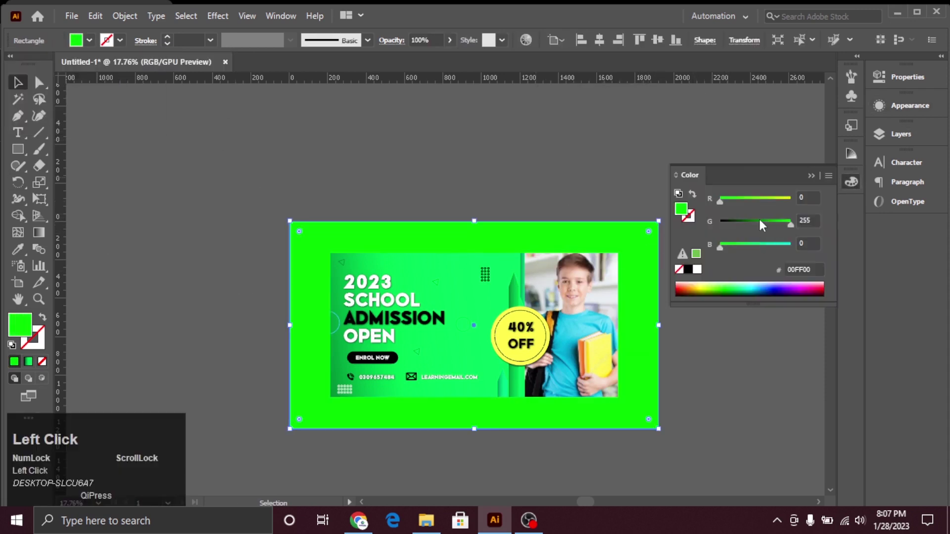
{"action": "left_click_drag", "start_coordinate": [769, 230], "coordinate": [749, 207]}
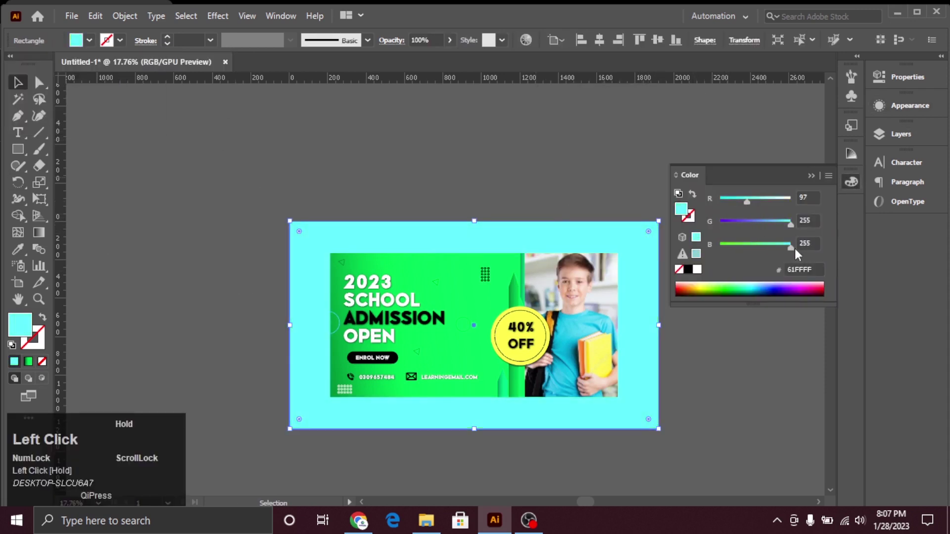
{"action": "left_click", "coordinate": [748, 208]}
{"action": "left_click", "coordinate": [783, 229]}
{"action": "left_click", "coordinate": [772, 229]}
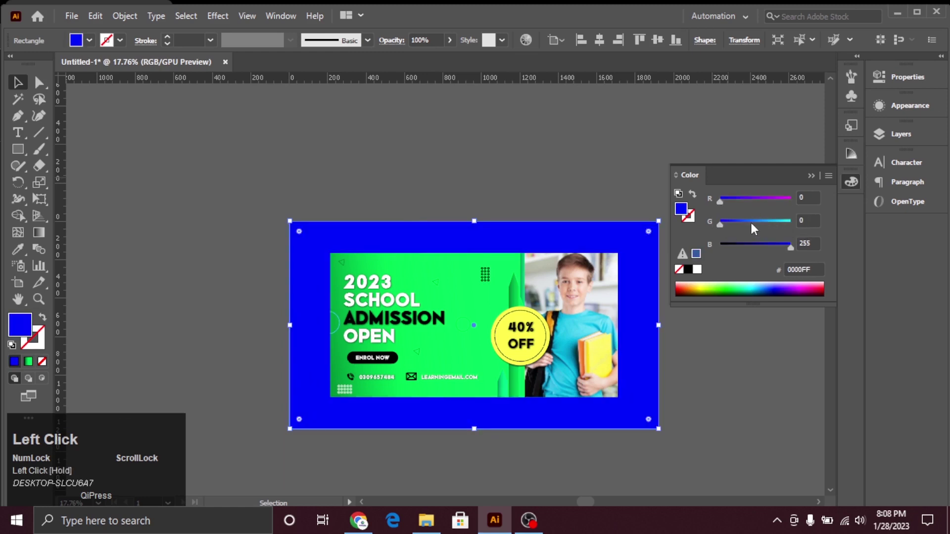
{"action": "key", "text": "ctrl+z"}
{"action": "left_click", "coordinate": [783, 225]}
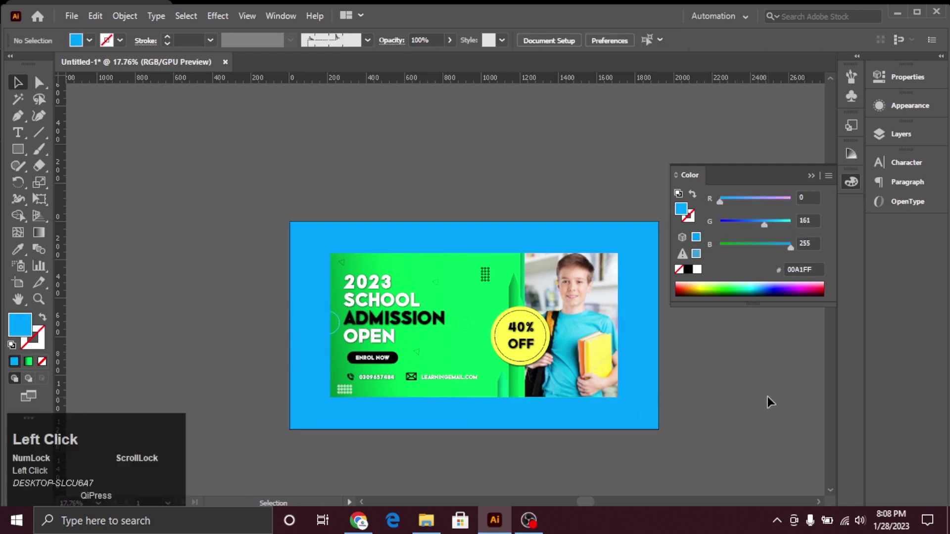
{"action": "left_click", "coordinate": [772, 399]}
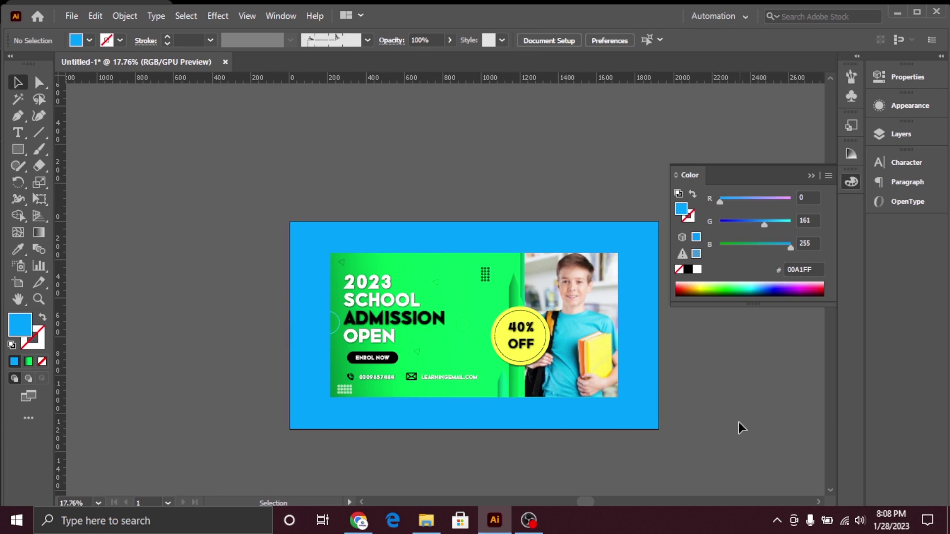
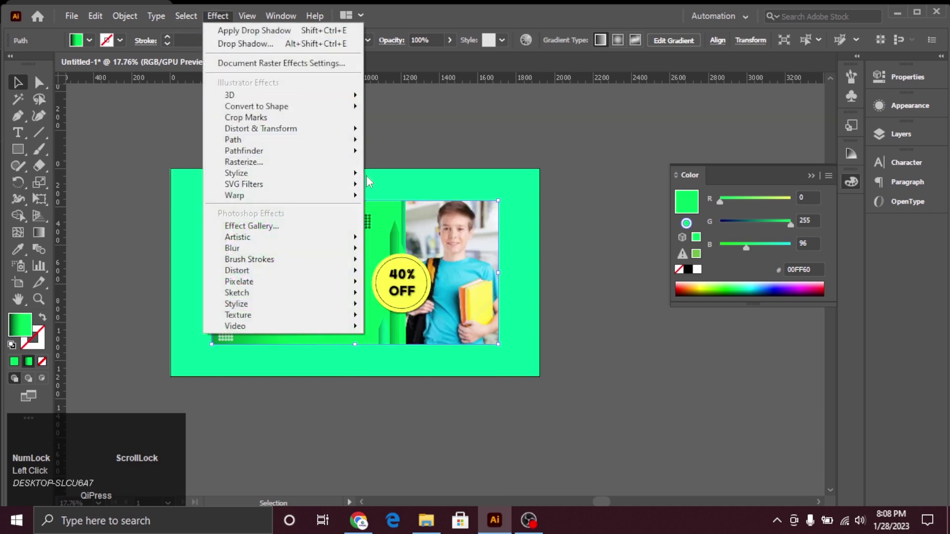
Step: Apply a Drop Shadow effect to the banner, adjusting its settings and confirming with OK
{"action": "left_click_drag", "start_coordinate": [394, 181], "coordinate": [730, 127]}
{"action": "left_click", "coordinate": [735, 174]}
{"action": "left_click", "coordinate": [728, 127]}
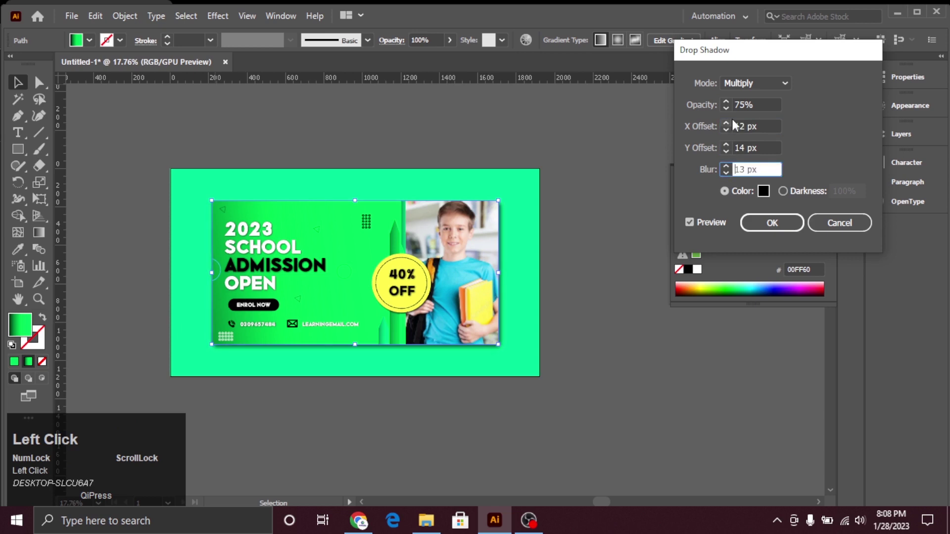
{"action": "left_click", "coordinate": [730, 174]}
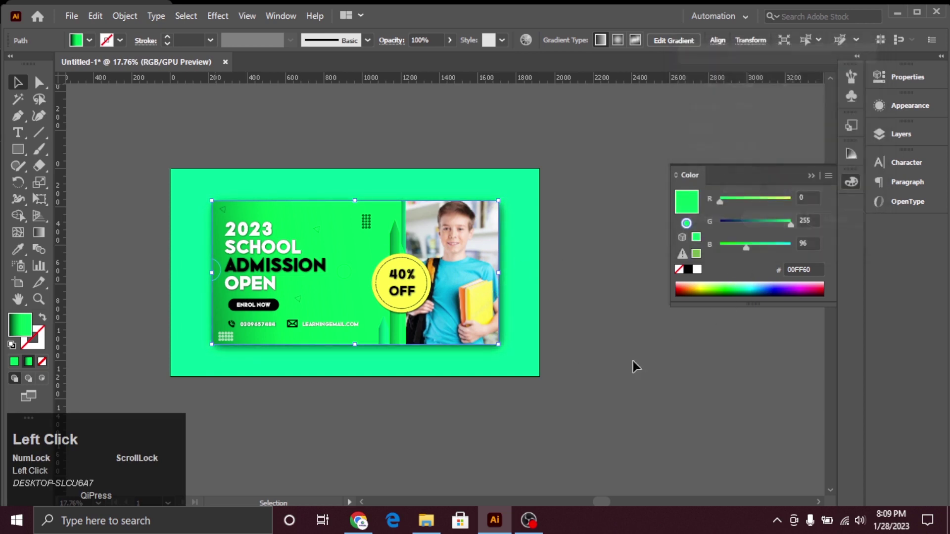
Step: Export the banner via Export As as a JPEG named 'open' into the Ai 1 folder
{"action": "left_click", "coordinate": [72, 17]}
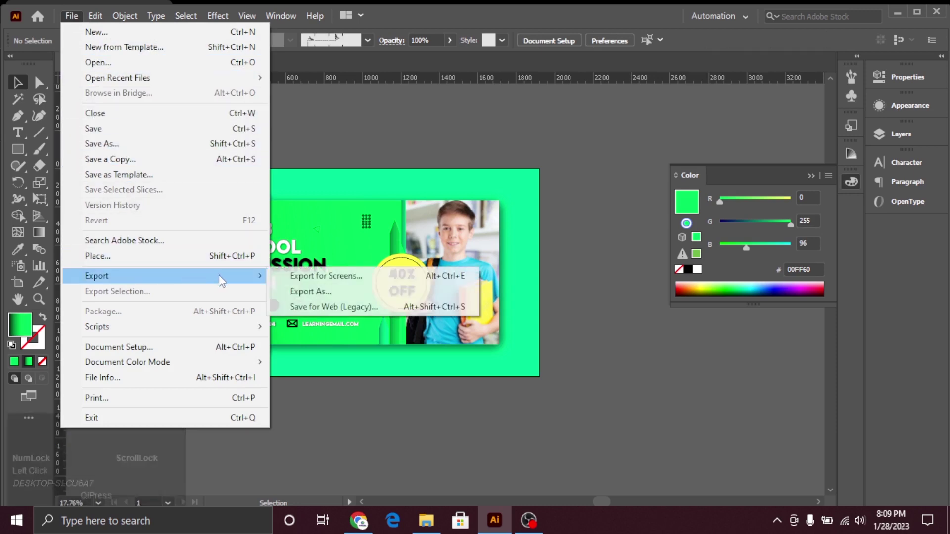
{"action": "left_click", "coordinate": [305, 300]}
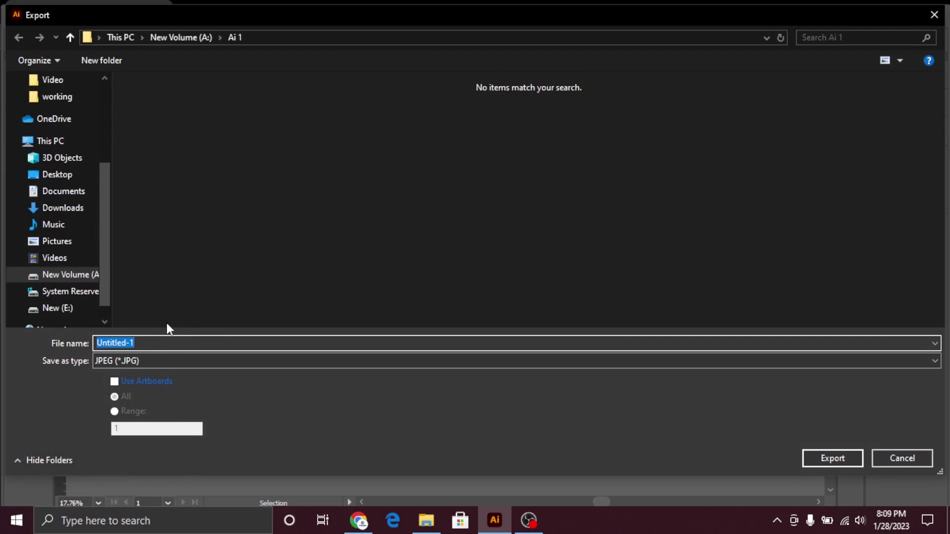
{"action": "type", "text": "open"}
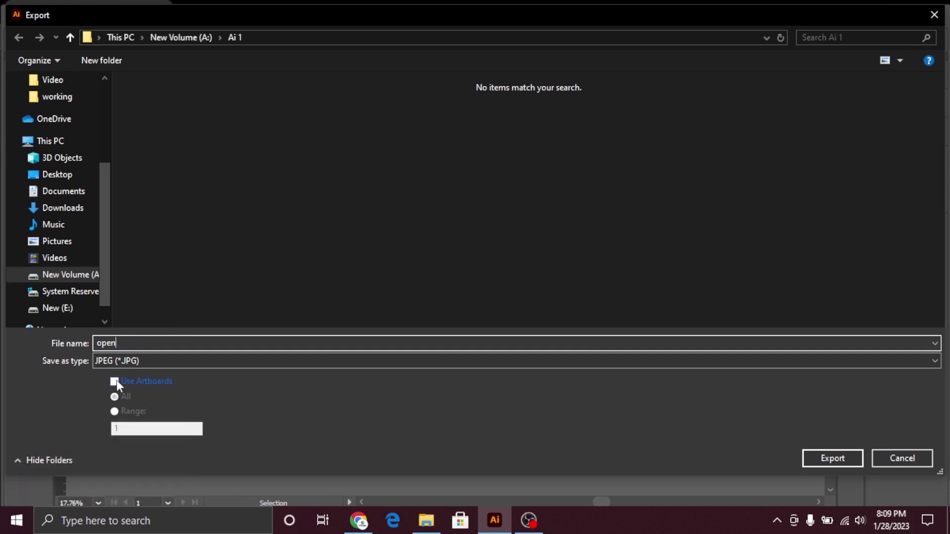
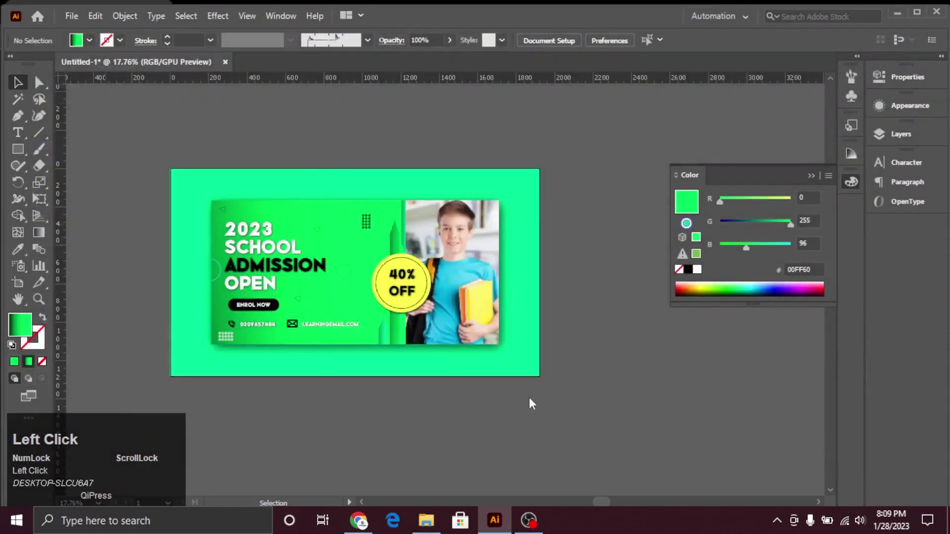
{"action": "left_click", "coordinate": [554, 362]}
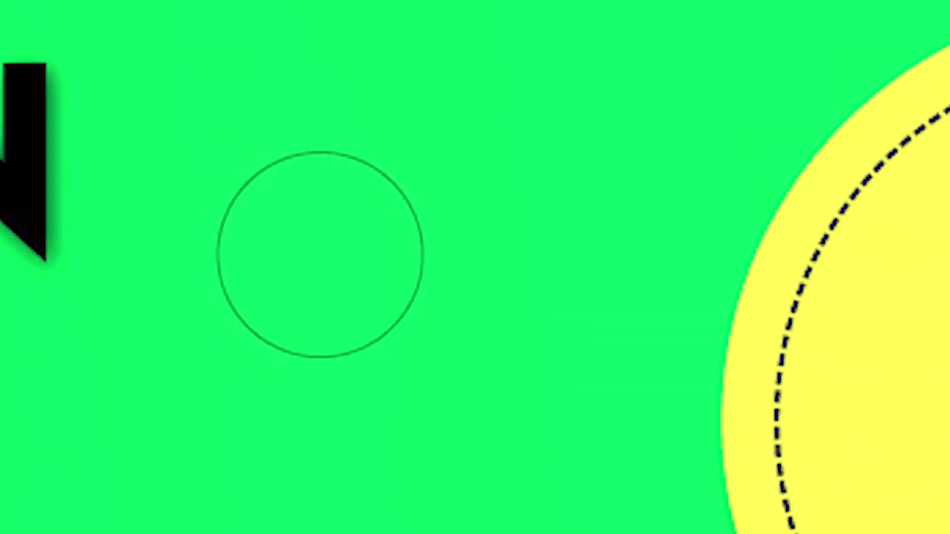